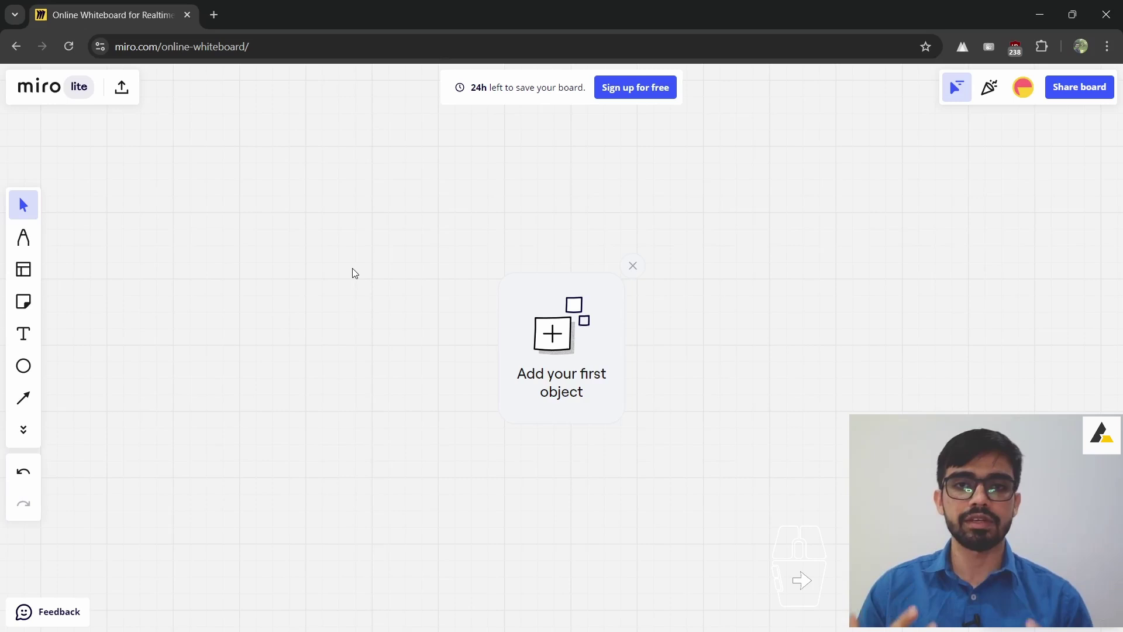
# - Dismiss the 'Add your first object' card so the Miro board is empty
pyautogui.click(629, 271)
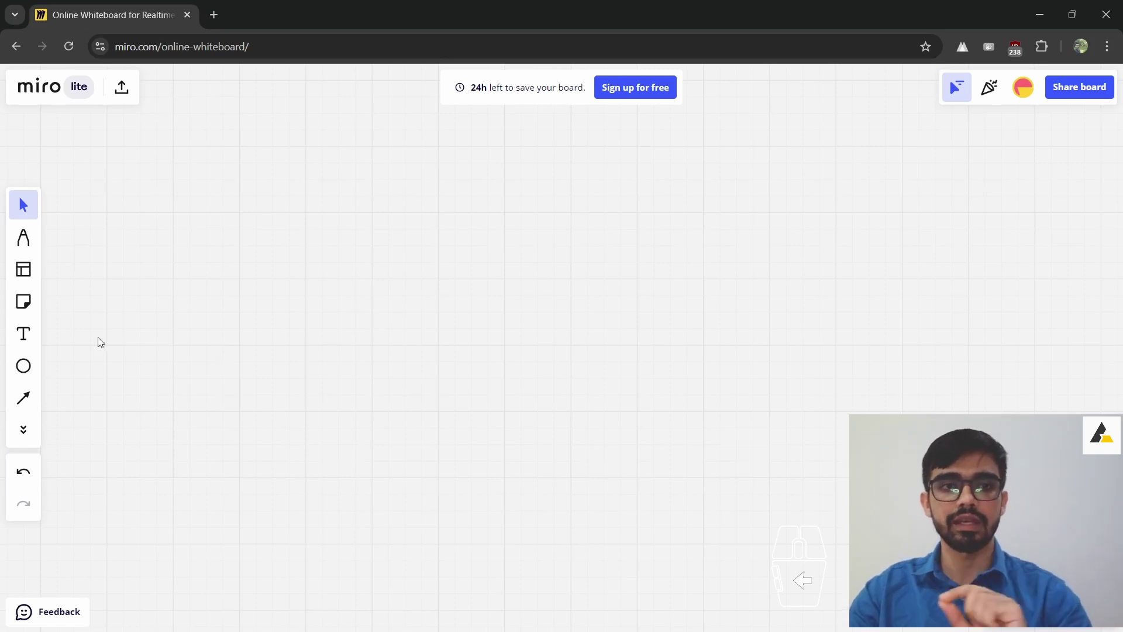
# - Draw two small circles side by side and join them with a straight connection line
pyautogui.click(27, 367)
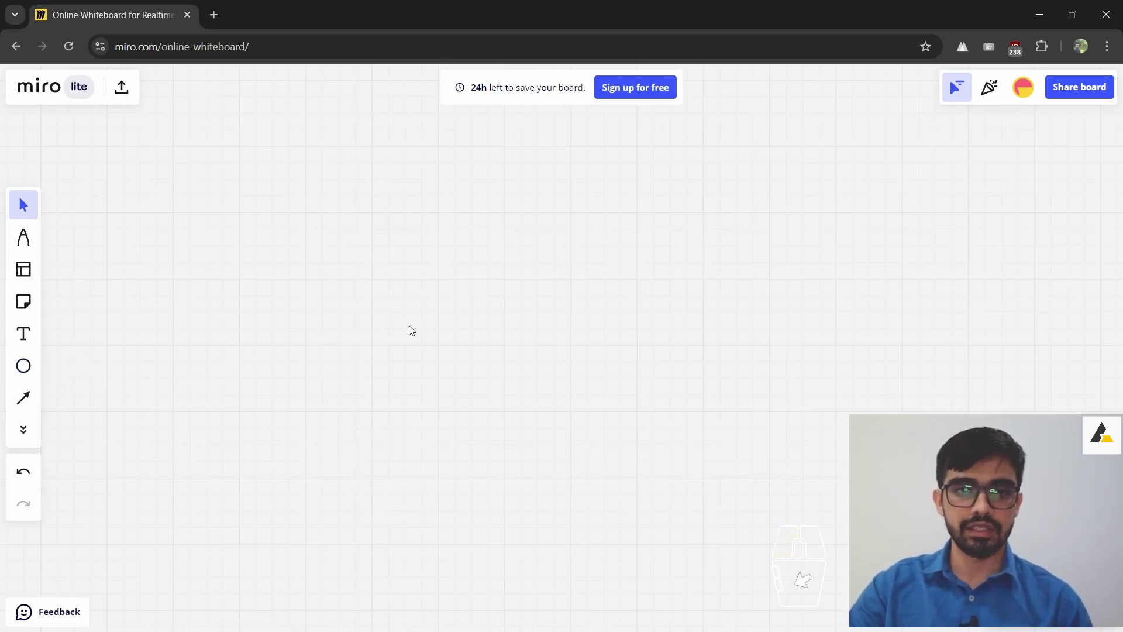
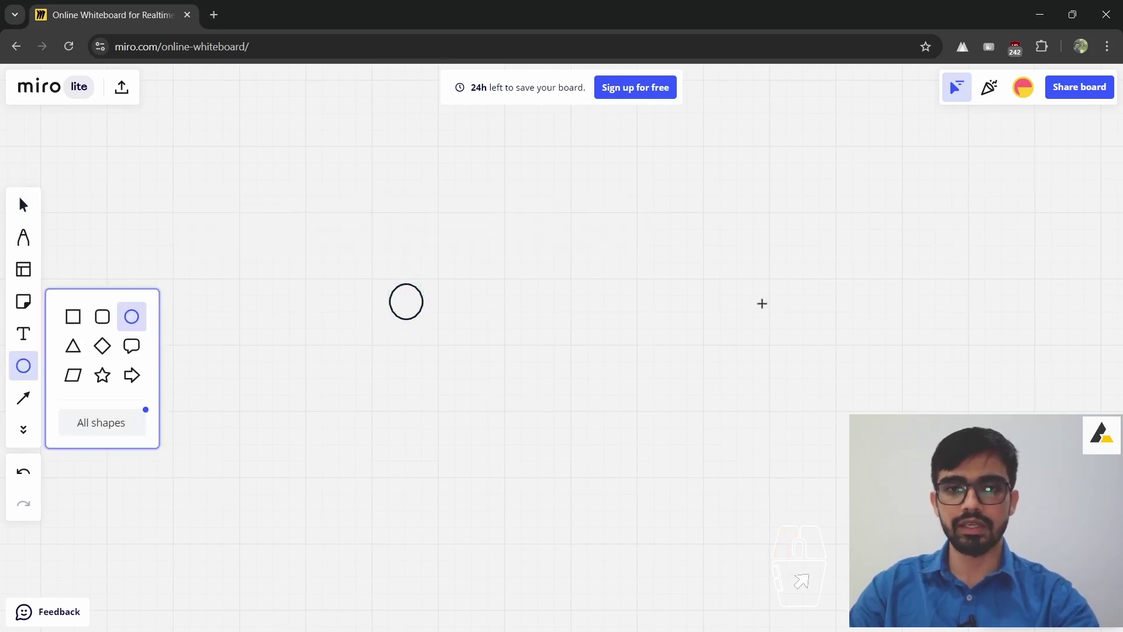
pyautogui.moveTo(23, 202); pyautogui.dragTo(23, 201)
pyautogui.click(889, 291)
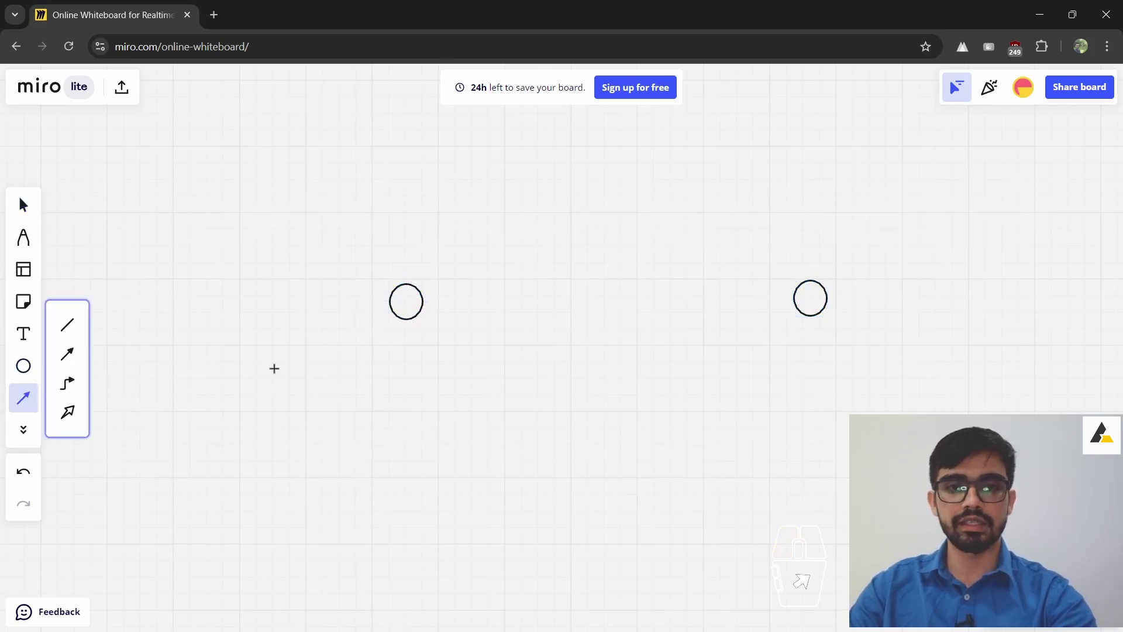
pyautogui.moveTo(24, 201); pyautogui.dragTo(24, 201)
pyautogui.click(738, 422)
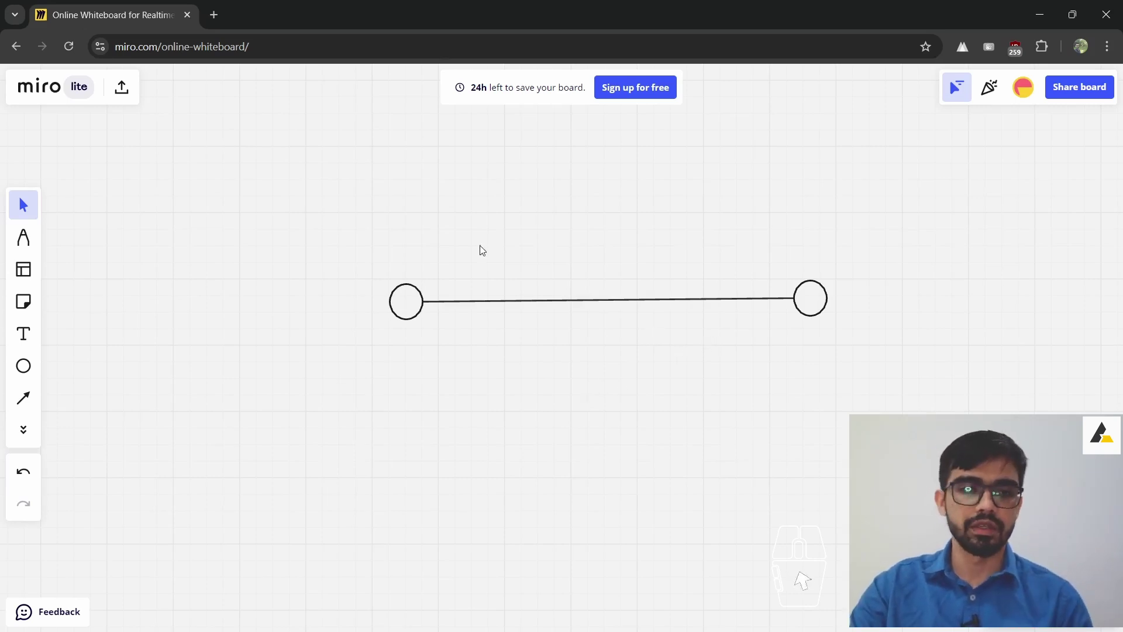
# - Pan the board to reposition the two-circle diagram
pyautogui.moveTo(504, 223); pyautogui.dragTo(540, 323)
pyautogui.middleClick(554, 303)
pyautogui.middleClick(618, 334)
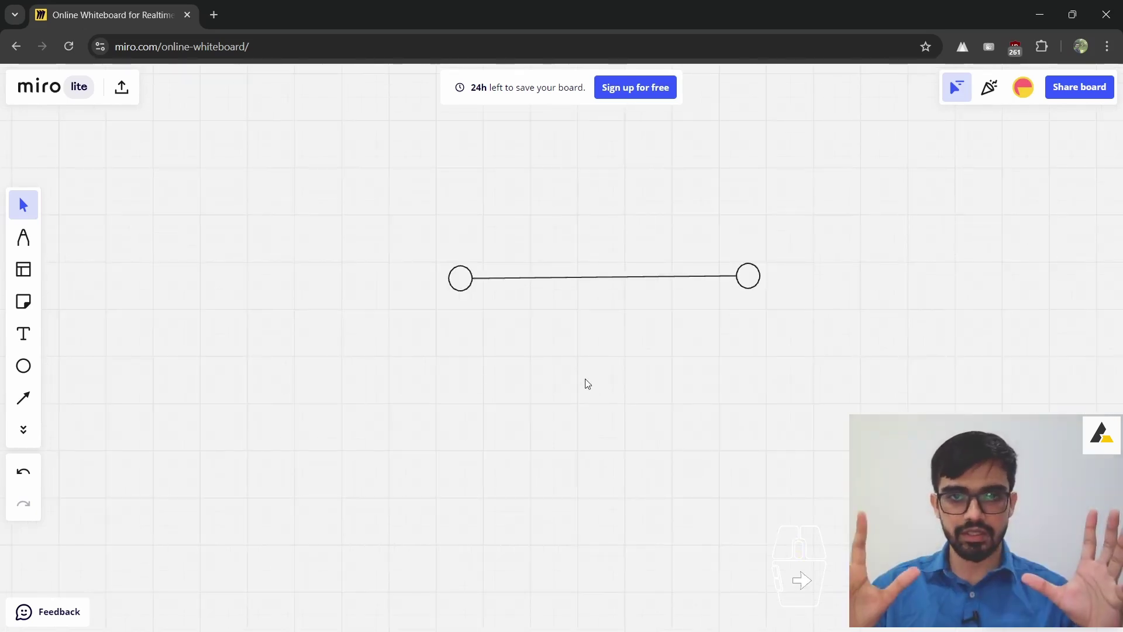
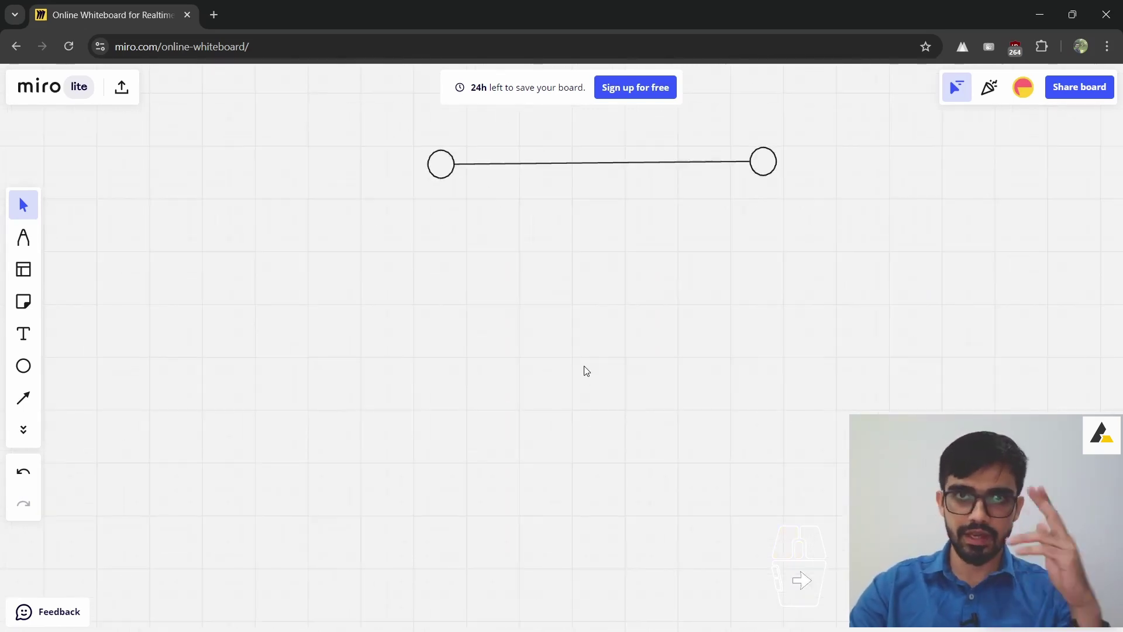
# - Draw a vertical and a horizontal line crossing as axes, with a circle on the horizontal one
pyautogui.middleClick(509, 362)
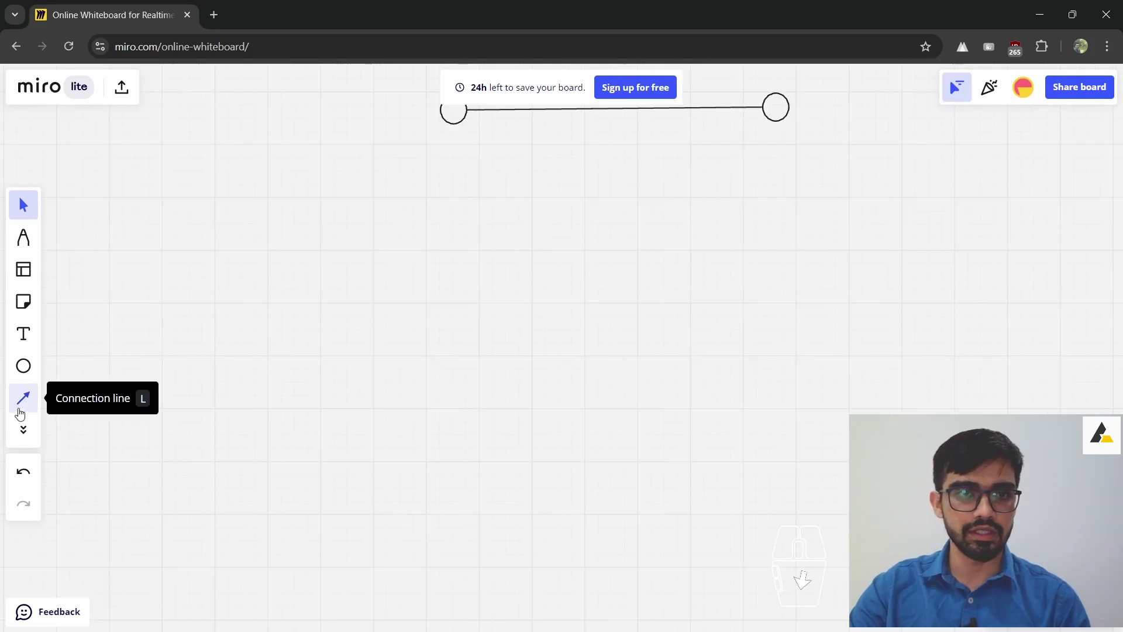
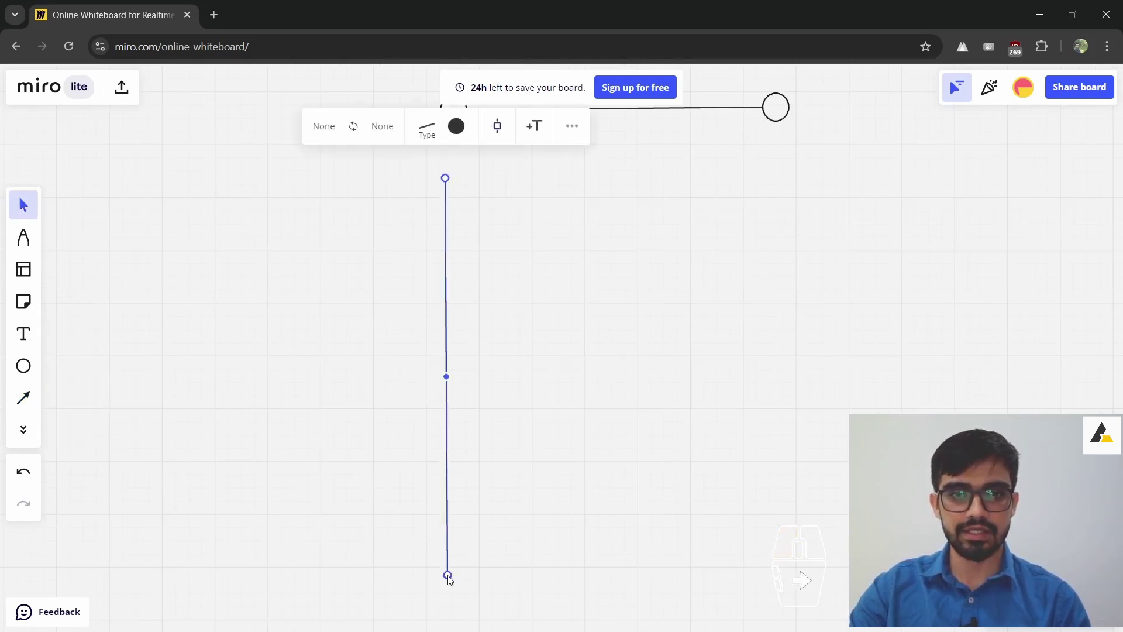
pyautogui.click(176, 468)
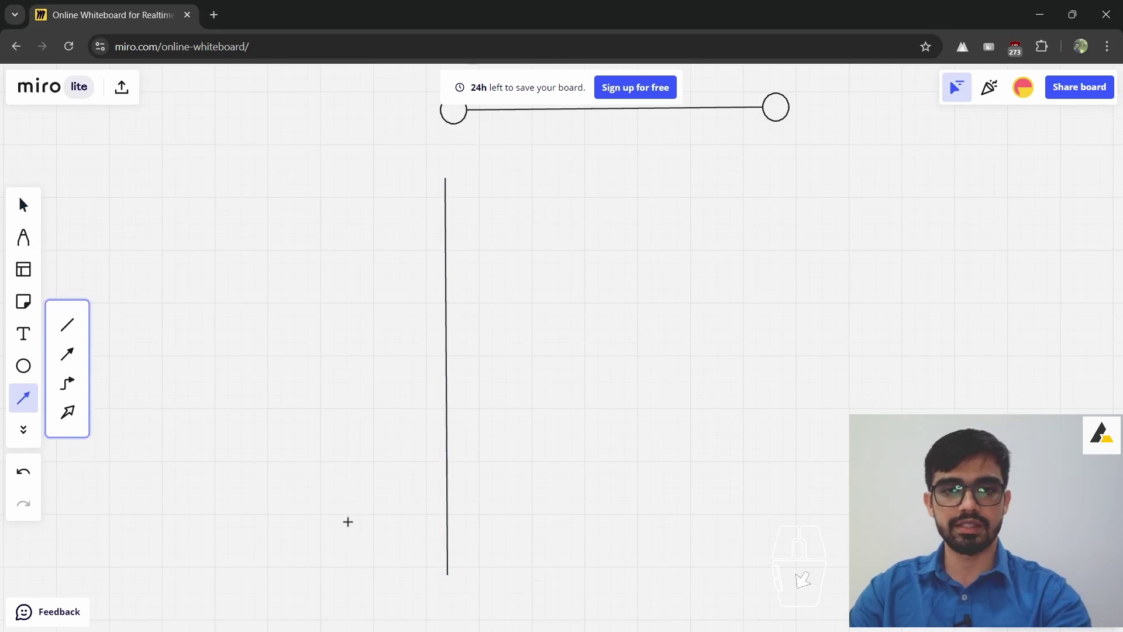
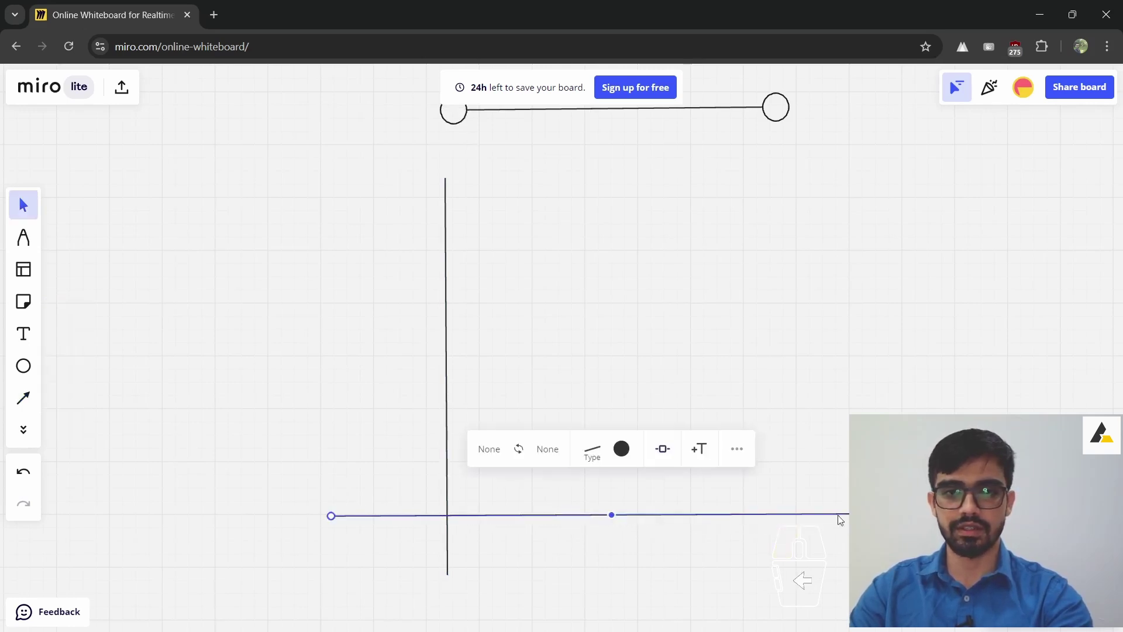
pyautogui.middleClick(455, 521)
pyautogui.scroll(3)
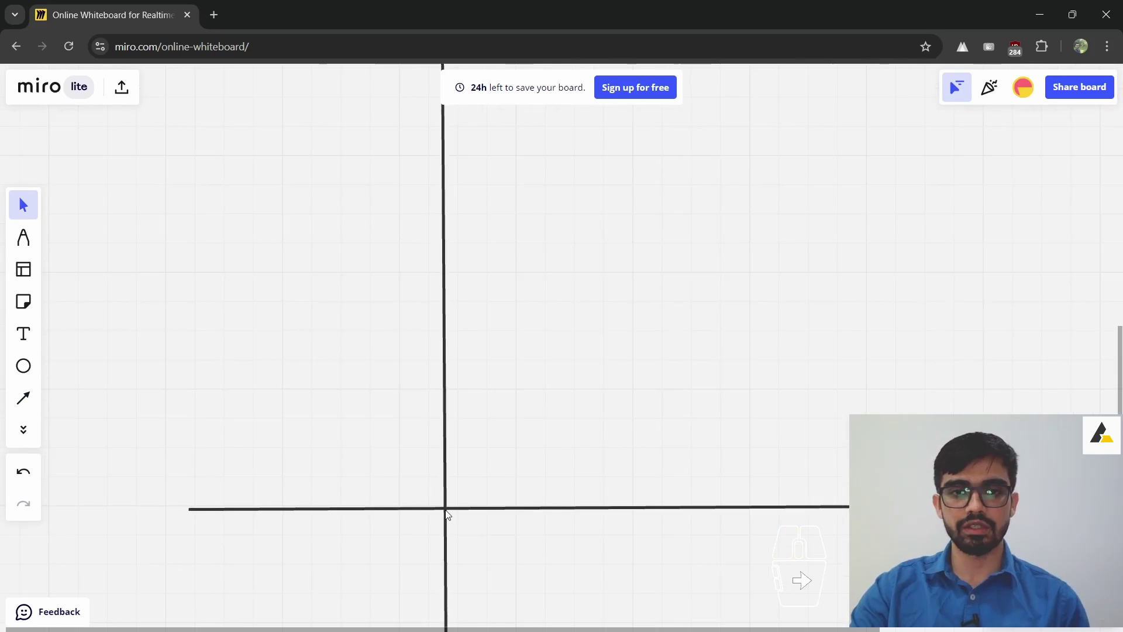
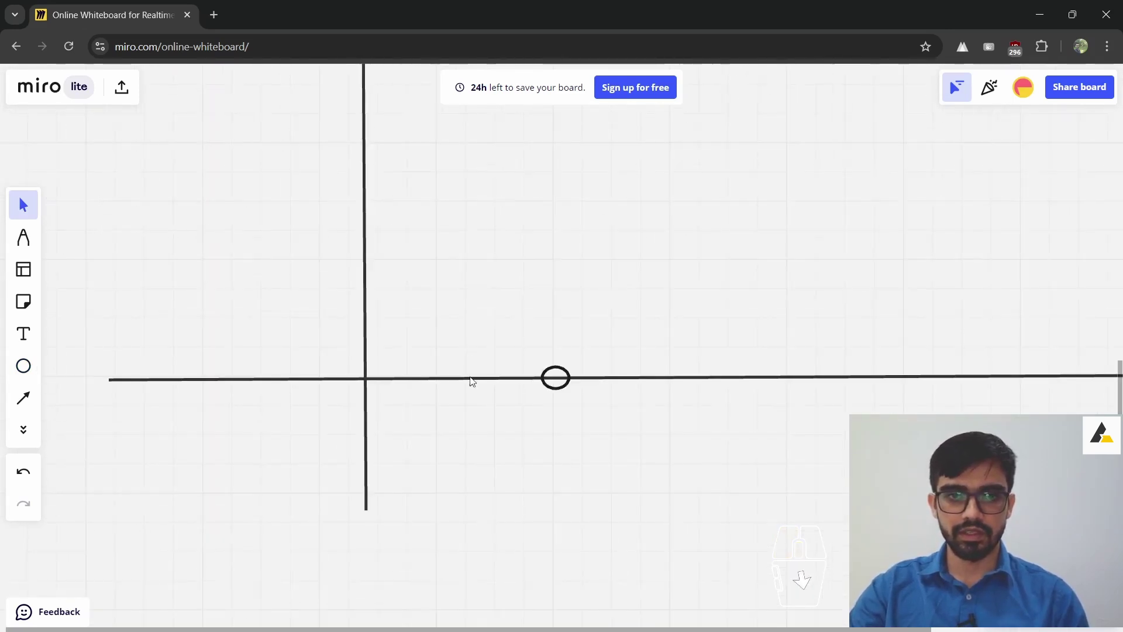
# - Label the circle on the horizontal axis 1,0
pyautogui.click(556, 381)
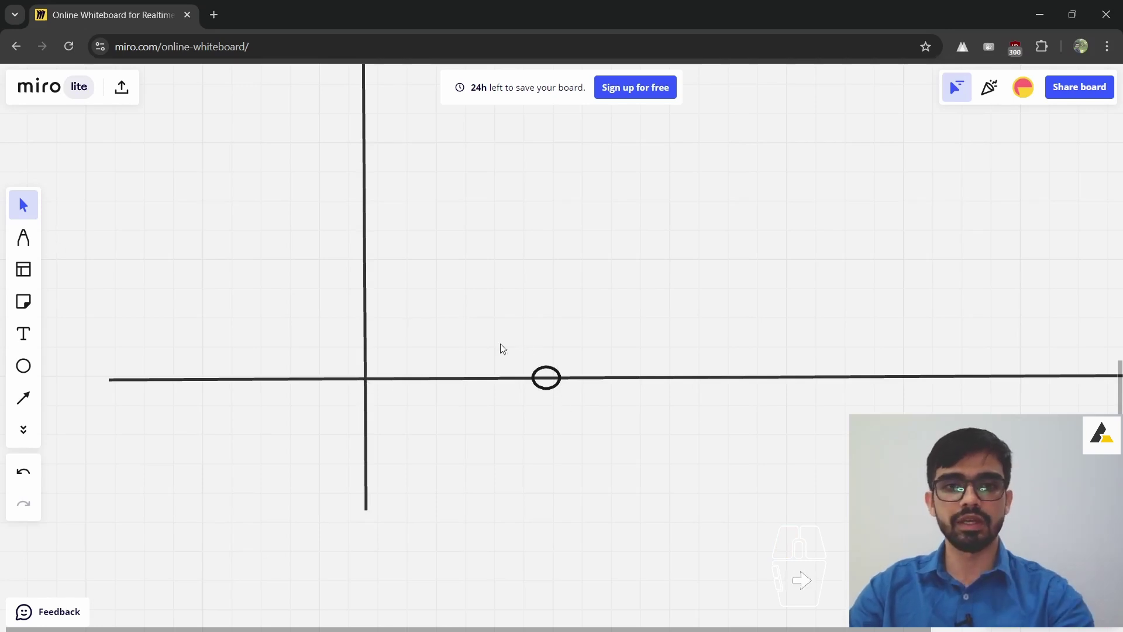
pyautogui.moveTo(566, 382); pyautogui.dragTo(543, 370)
pyautogui.click(546, 371)
pyautogui.moveTo(548, 368); pyautogui.dragTo(547, 355)
pyautogui.click(546, 366)
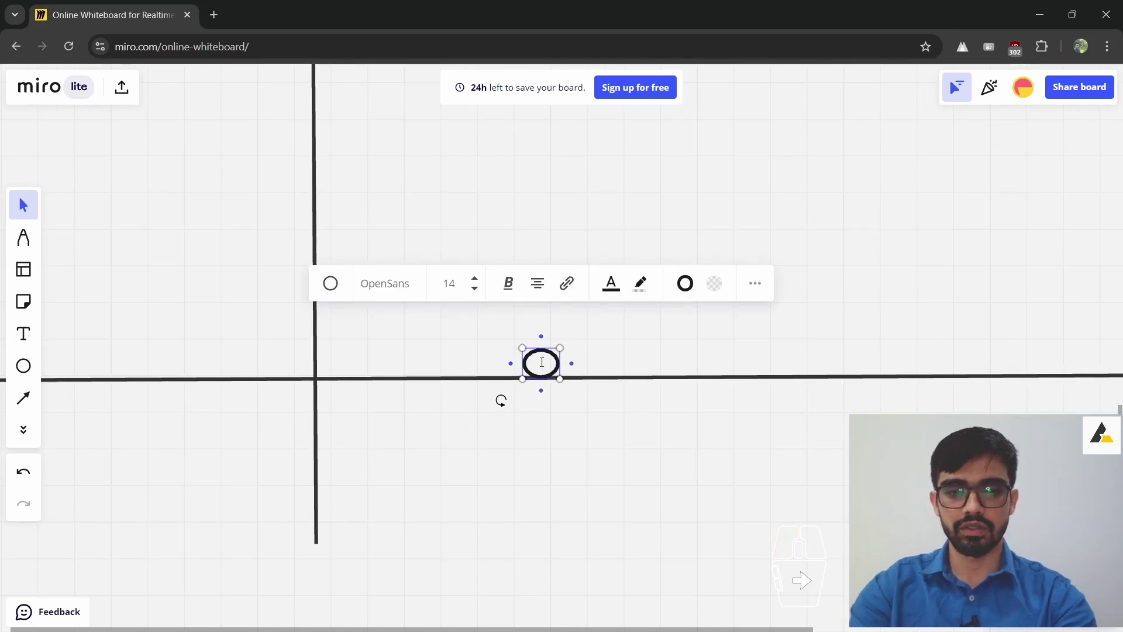
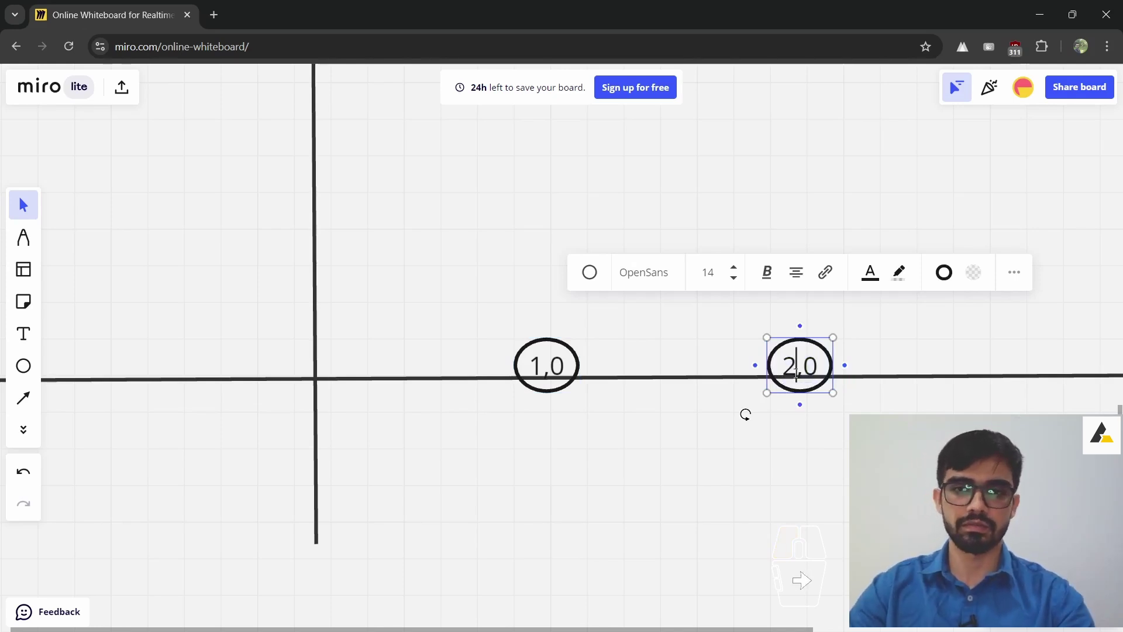
# - Add a second circle further right on the axis labelled 2,0
pyautogui.moveTo(590, 331); pyautogui.dragTo(774, 378)
pyautogui.scroll(3)
pyautogui.scroll(-3)
pyautogui.scroll(-3)
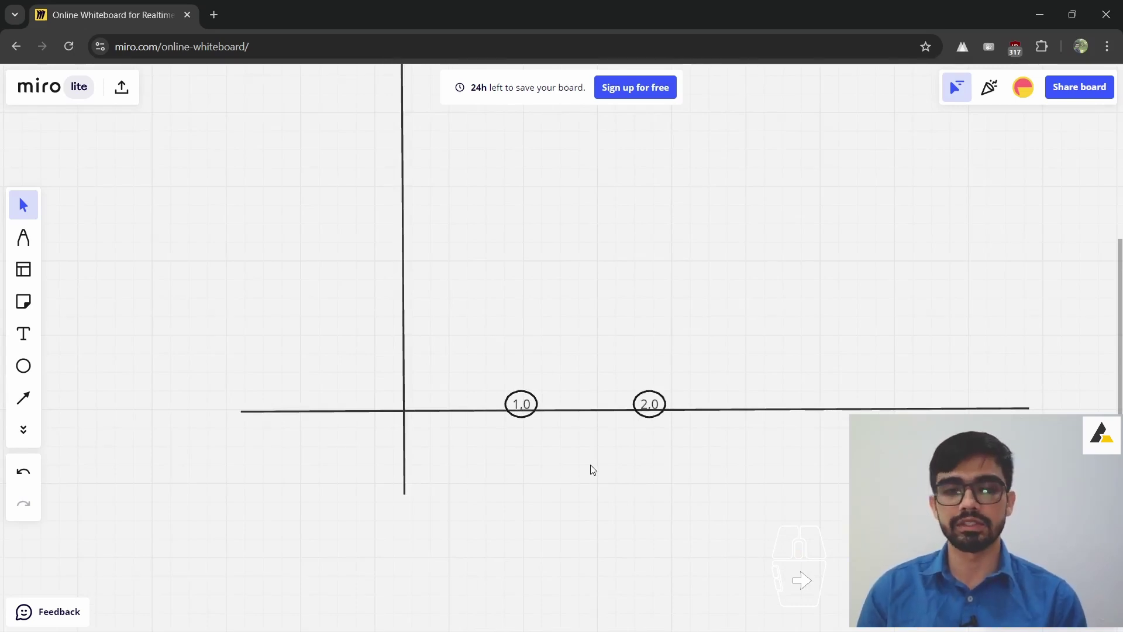
pyautogui.scroll(3)
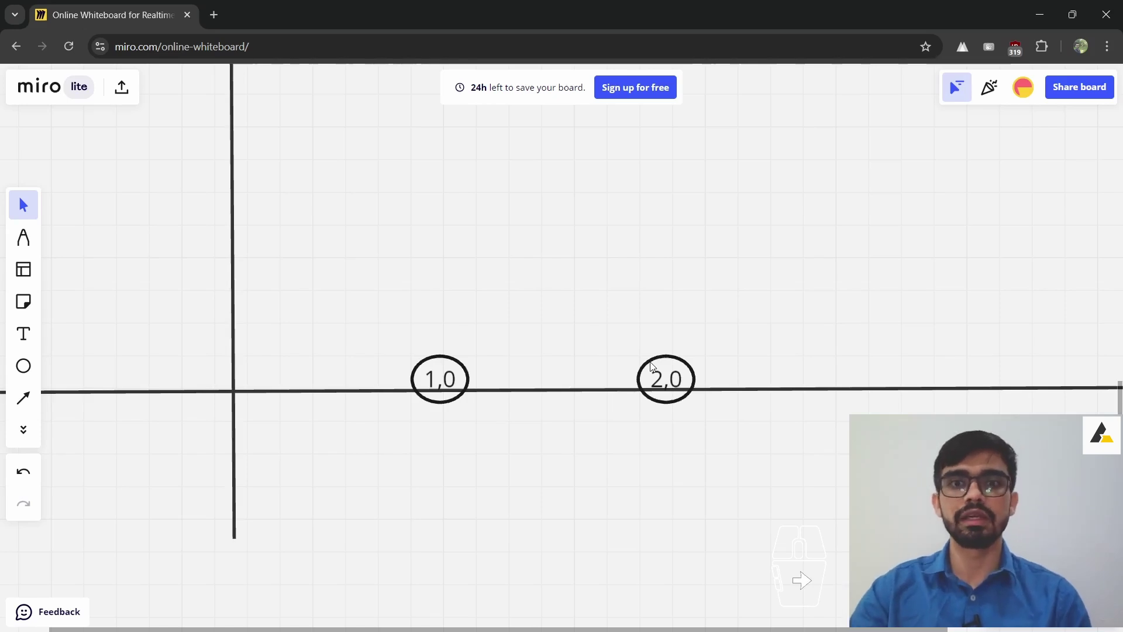
# - Select the 1,0 circle and finish editing its label
pyautogui.click(682, 375)
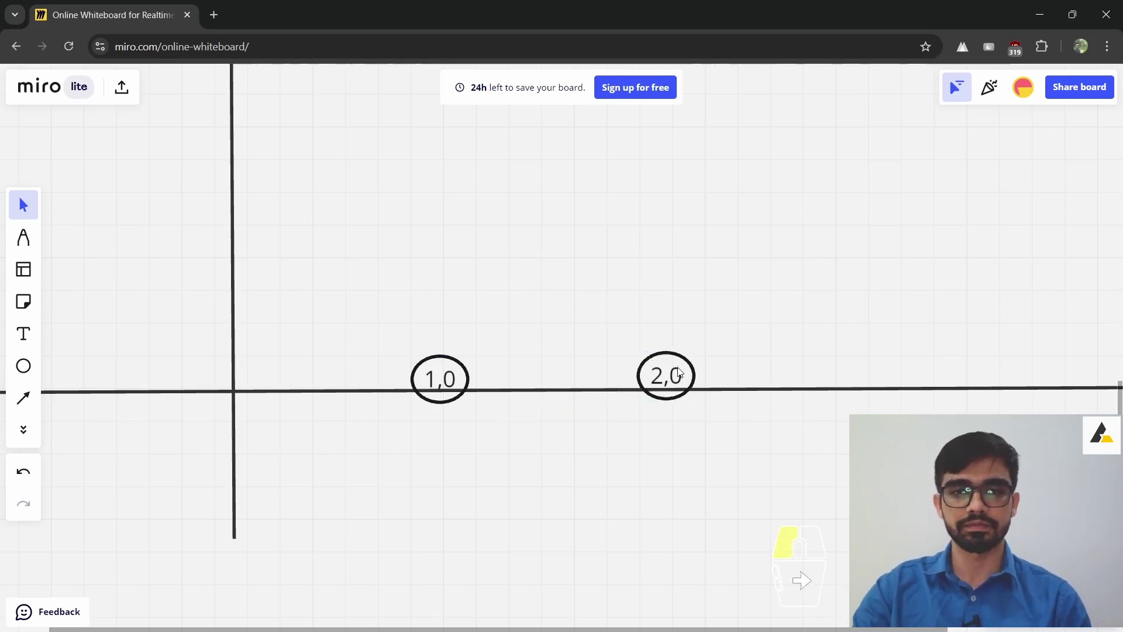
pyautogui.click(536, 355)
pyautogui.click(472, 382)
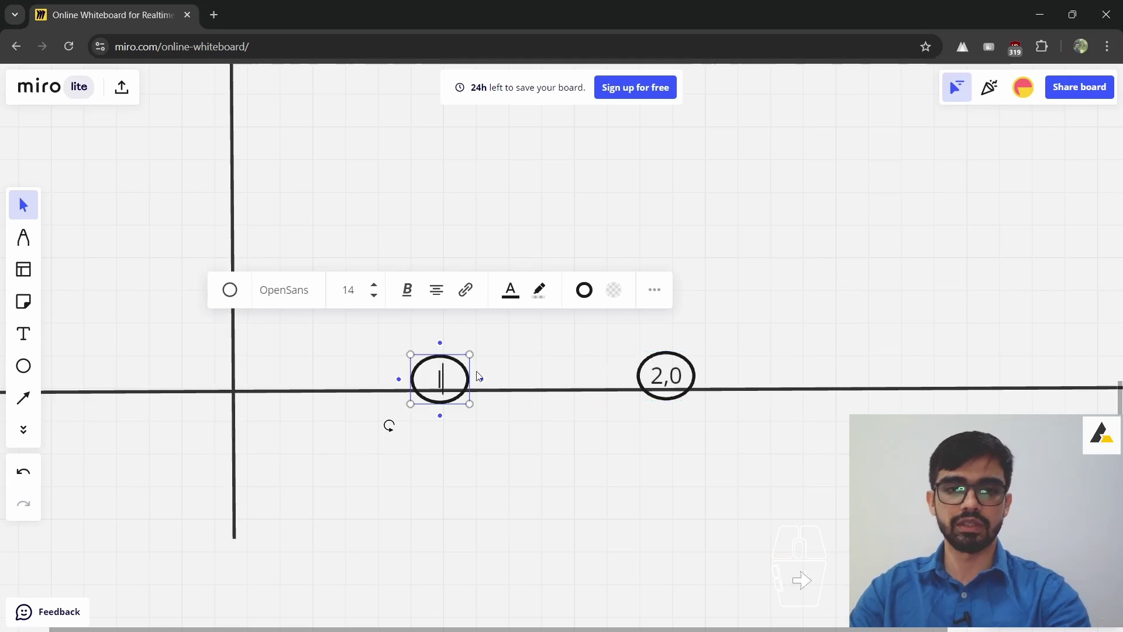
pyautogui.click(535, 354)
pyautogui.doubleClick(496, 371)
# - Join the 1,0 and 2,0 circles with a connection line, then close the browser window
pyautogui.click(24, 200)
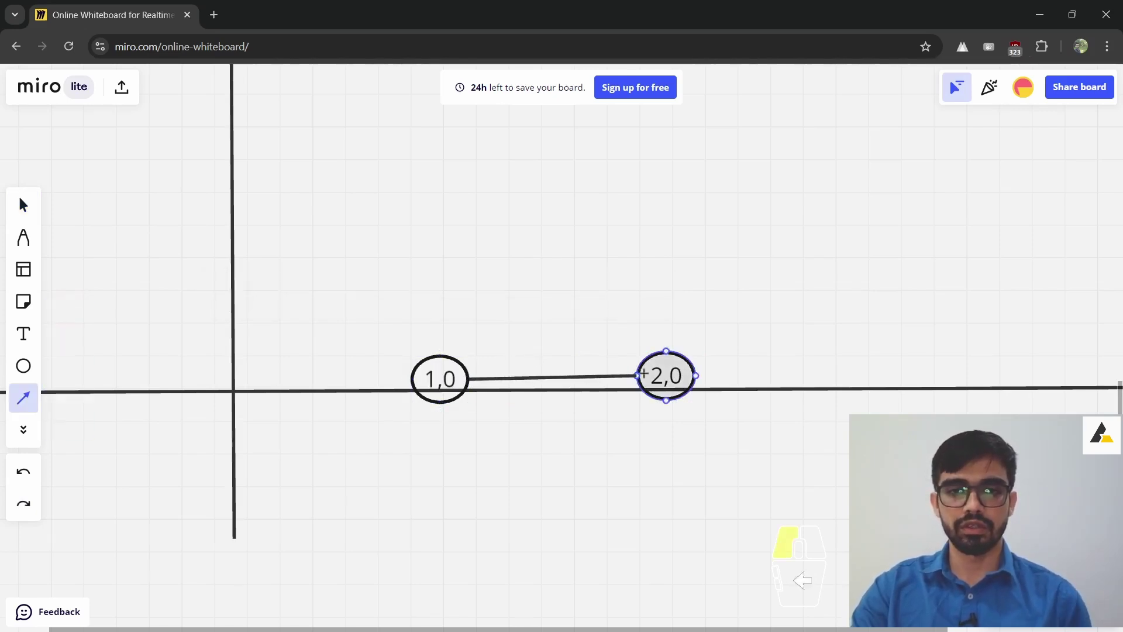
pyautogui.click(606, 241)
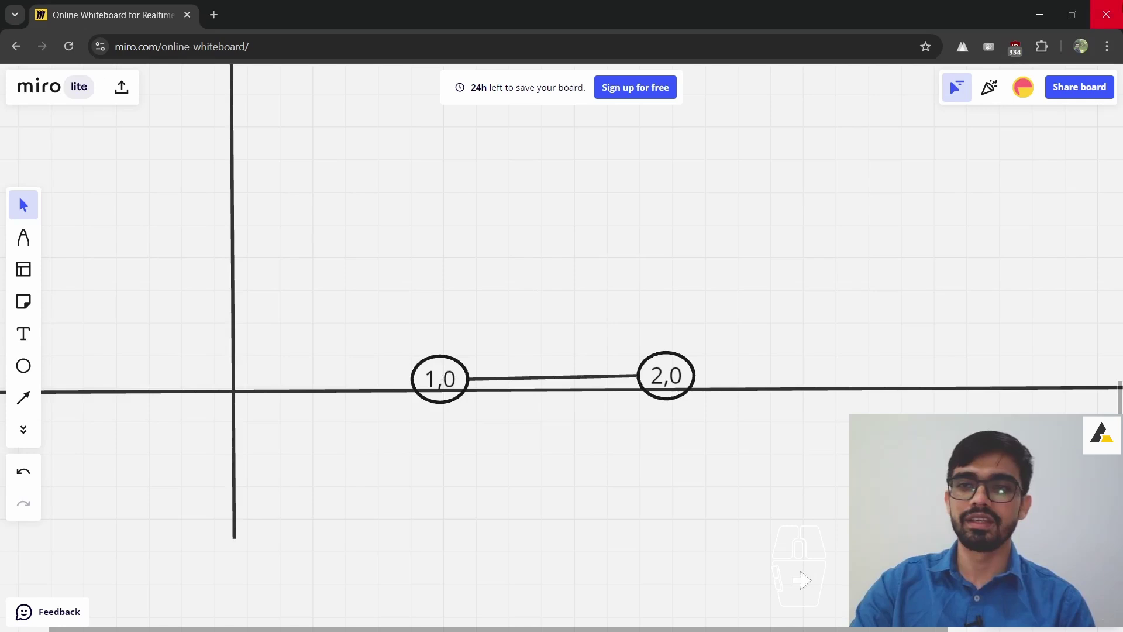
pyautogui.click(1045, 14)
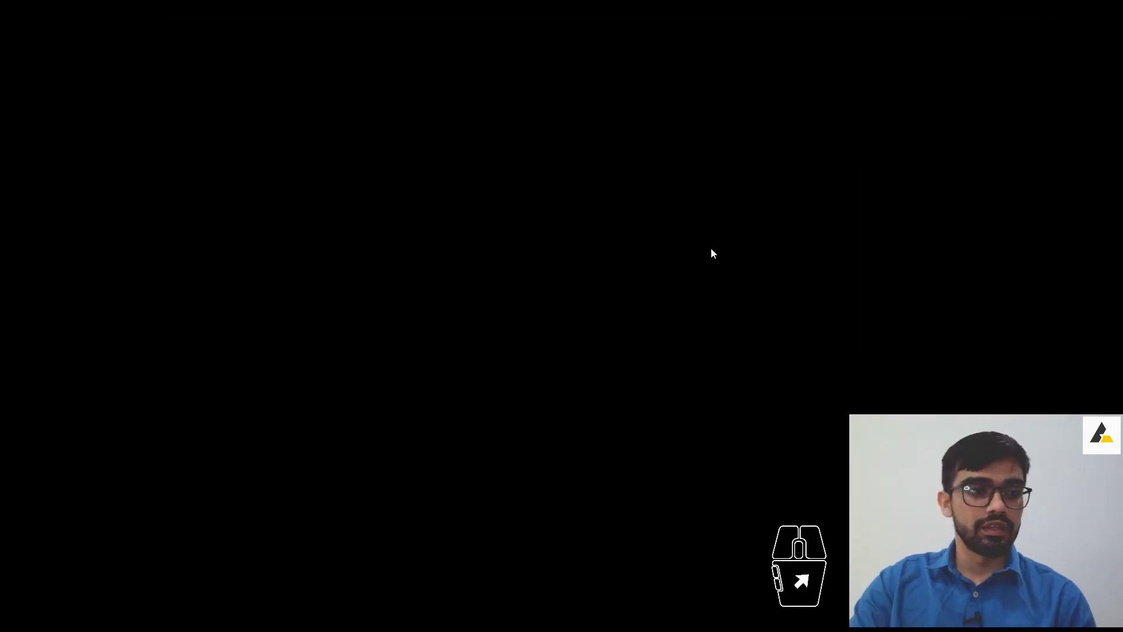
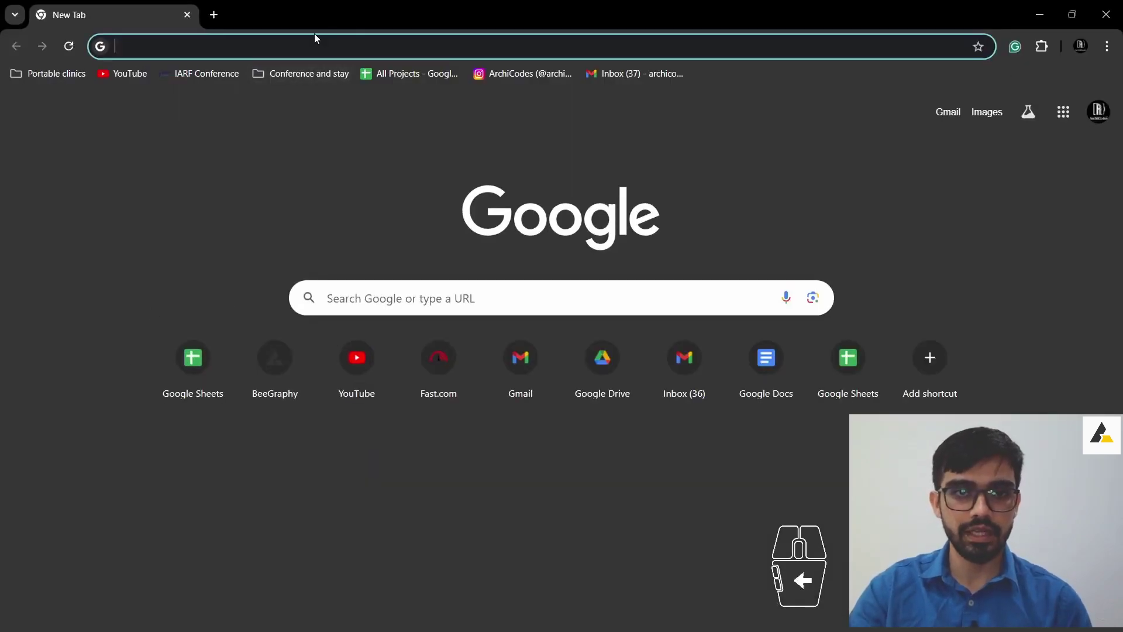
# - Load beegraphy.com and log in using a Google account
pyautogui.click(318, 40)
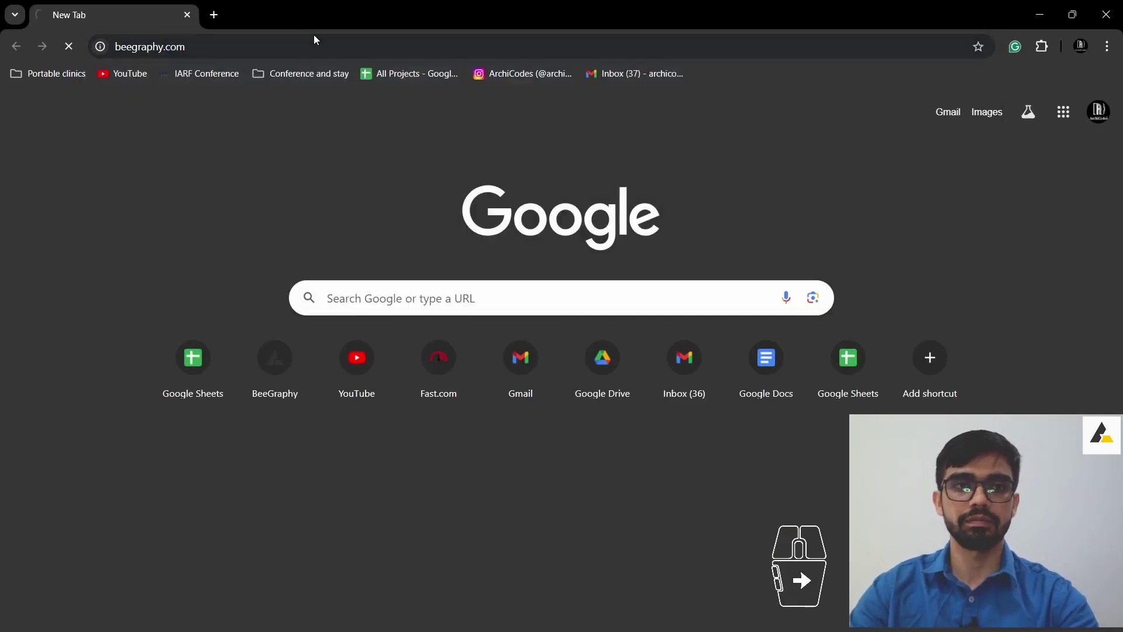
pyautogui.click(953, 97)
pyautogui.click(950, 307)
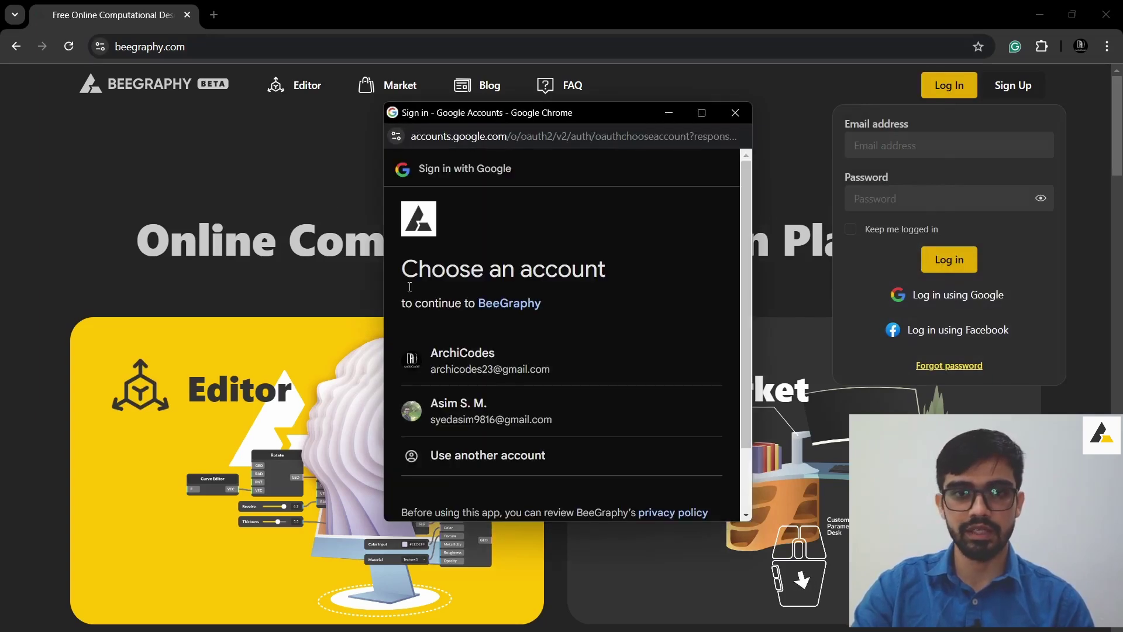
pyautogui.click(495, 360)
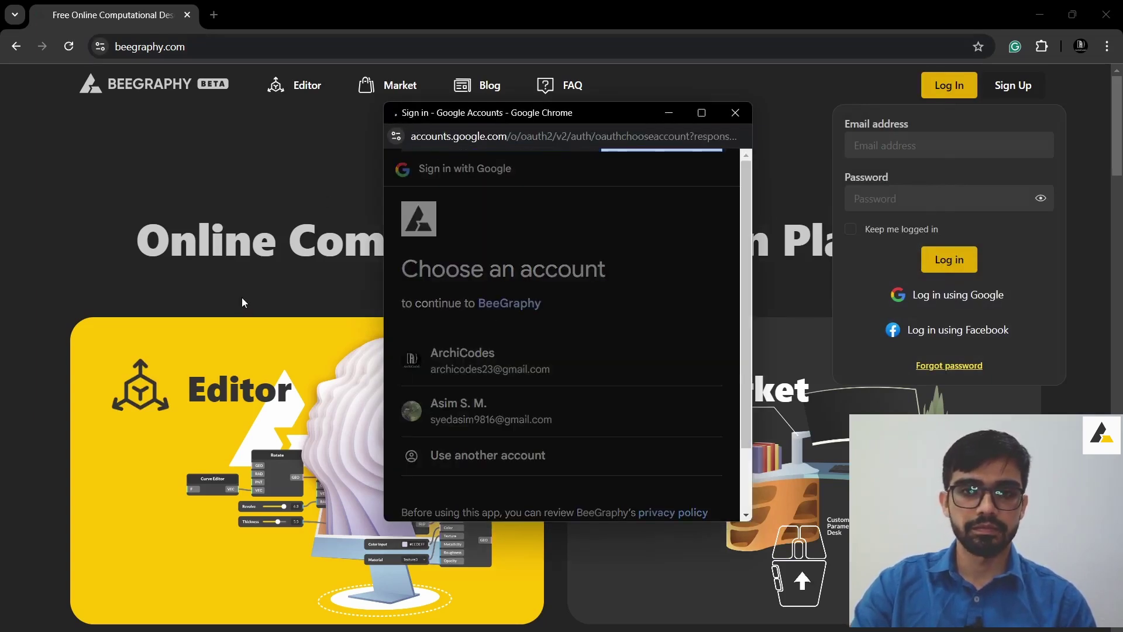
pyautogui.middleClick(381, 197)
pyautogui.middleClick(626, 519)
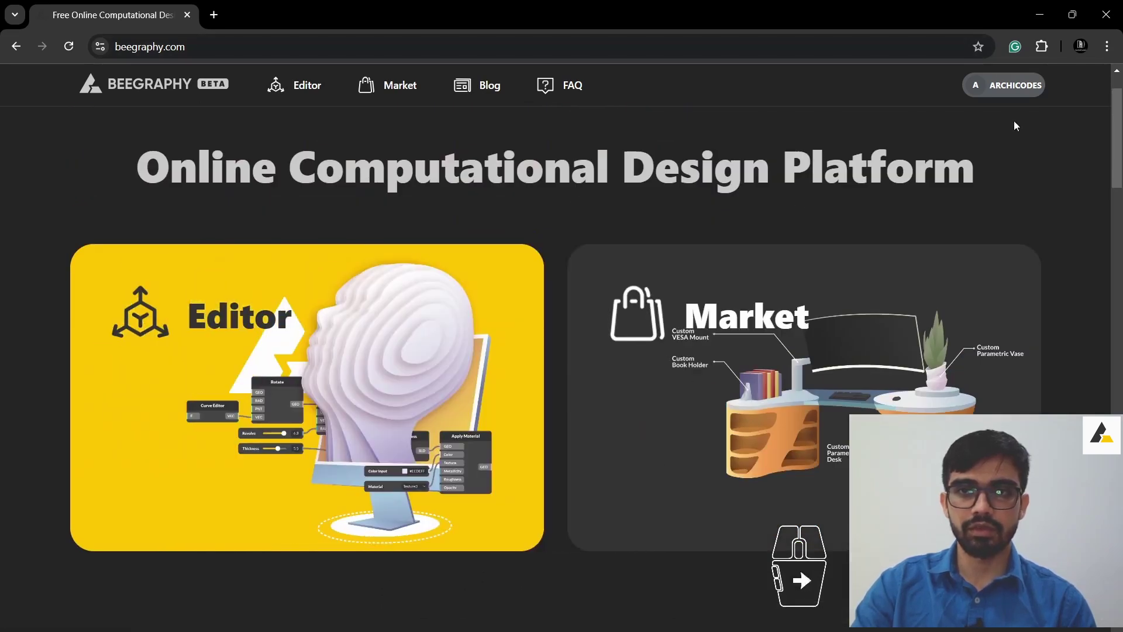
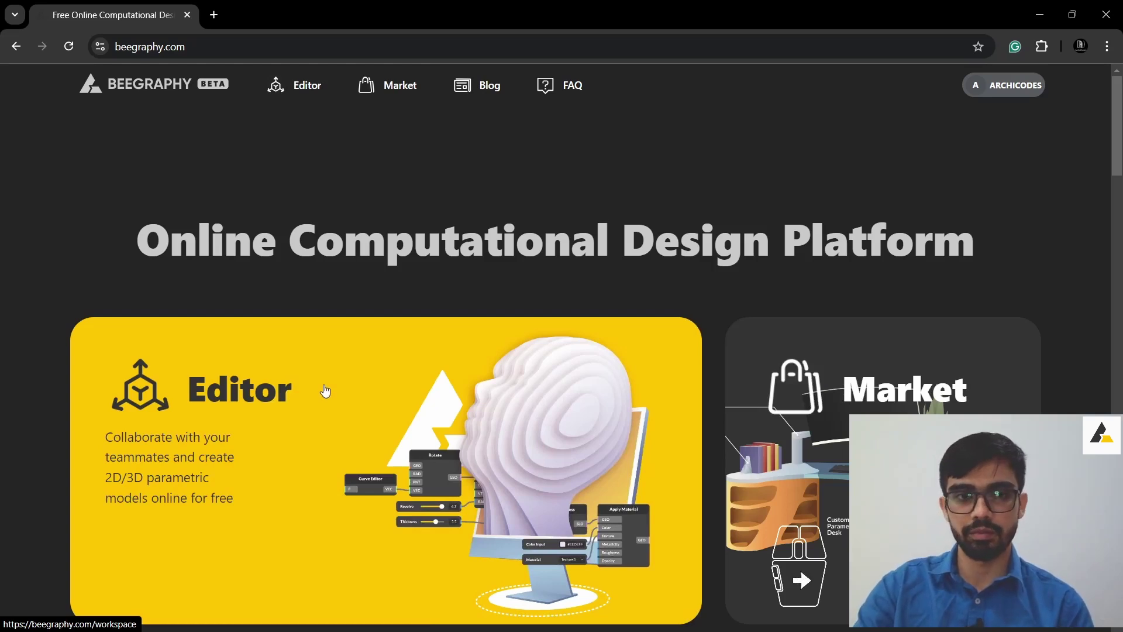
# - Return to the BeeGraphy homepage showing the Editor and Market sections
pyautogui.click(332, 410)
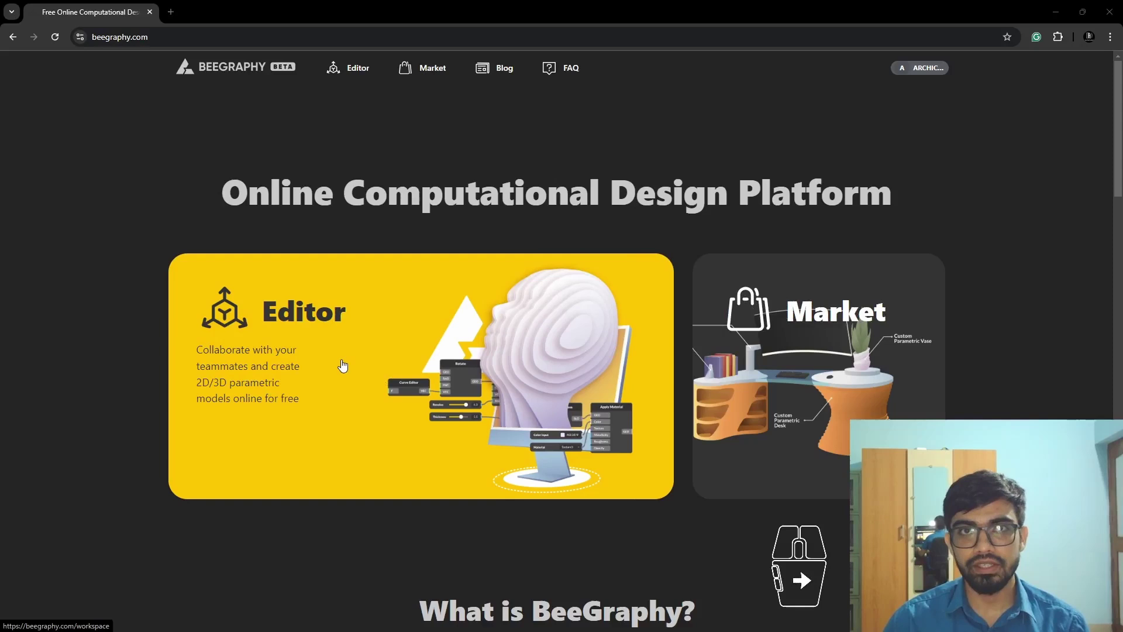
# - From the Editor workspace create a new model named Hello World
pyautogui.click(345, 367)
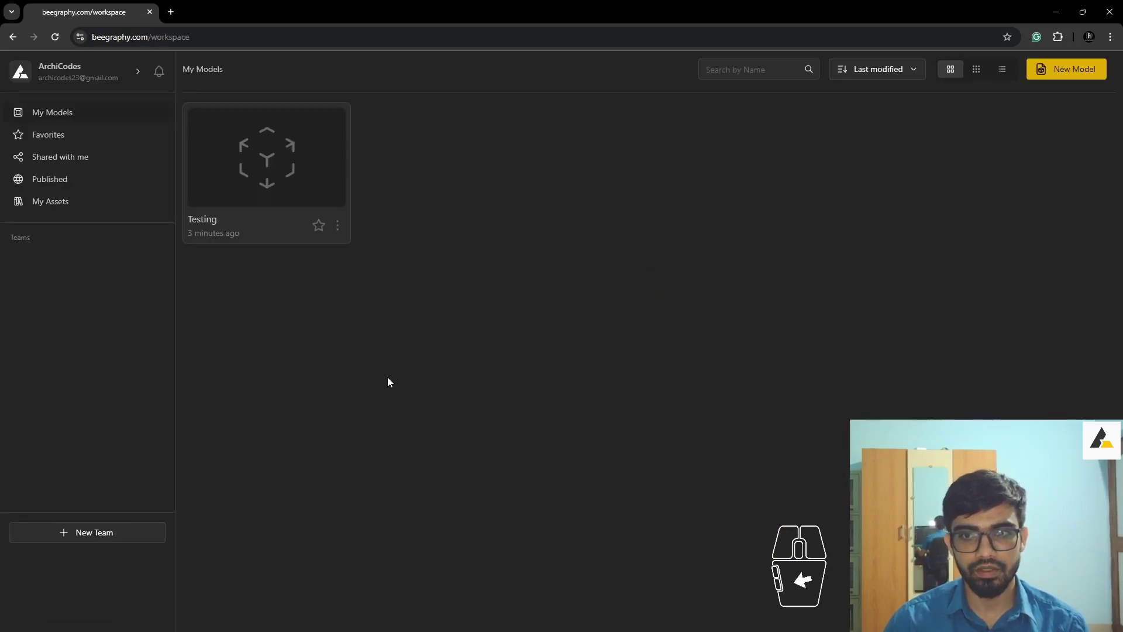
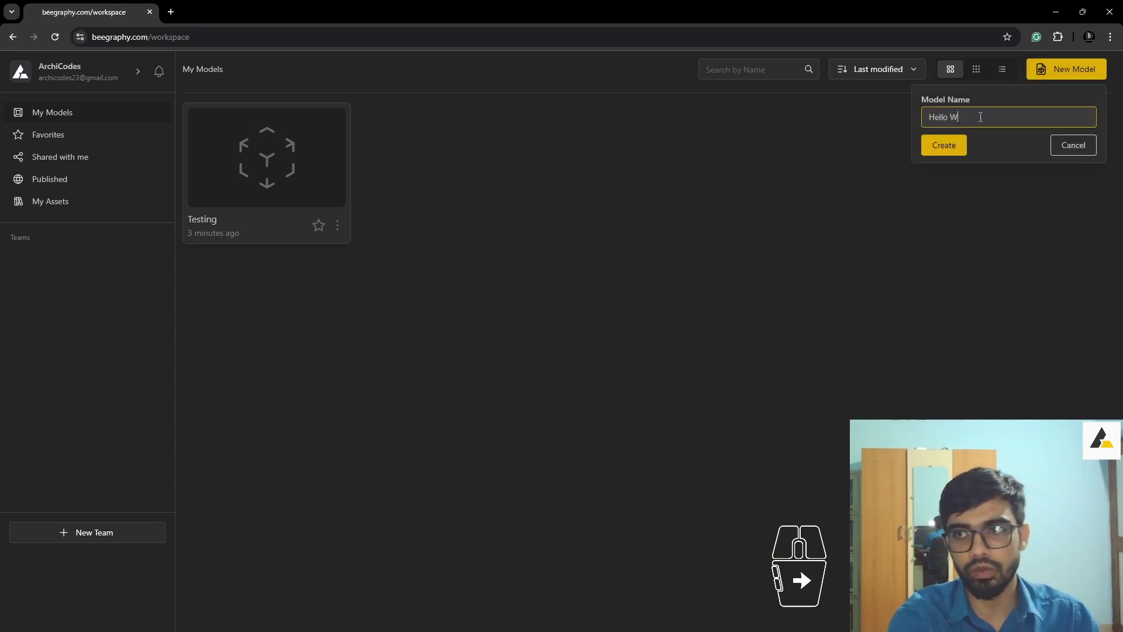
pyautogui.click(951, 154)
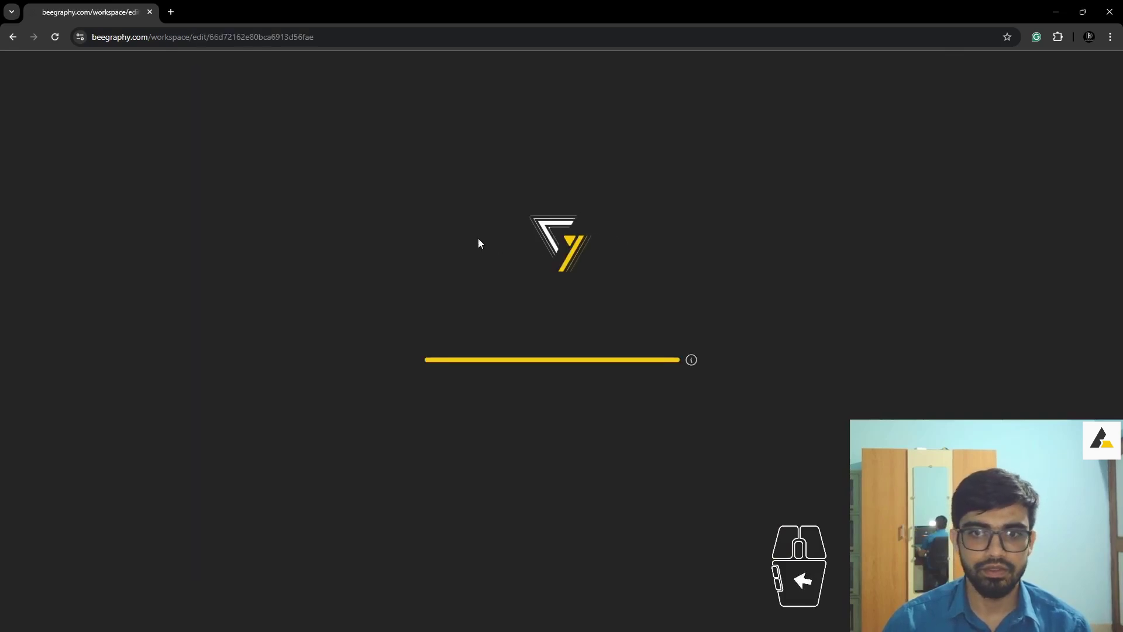
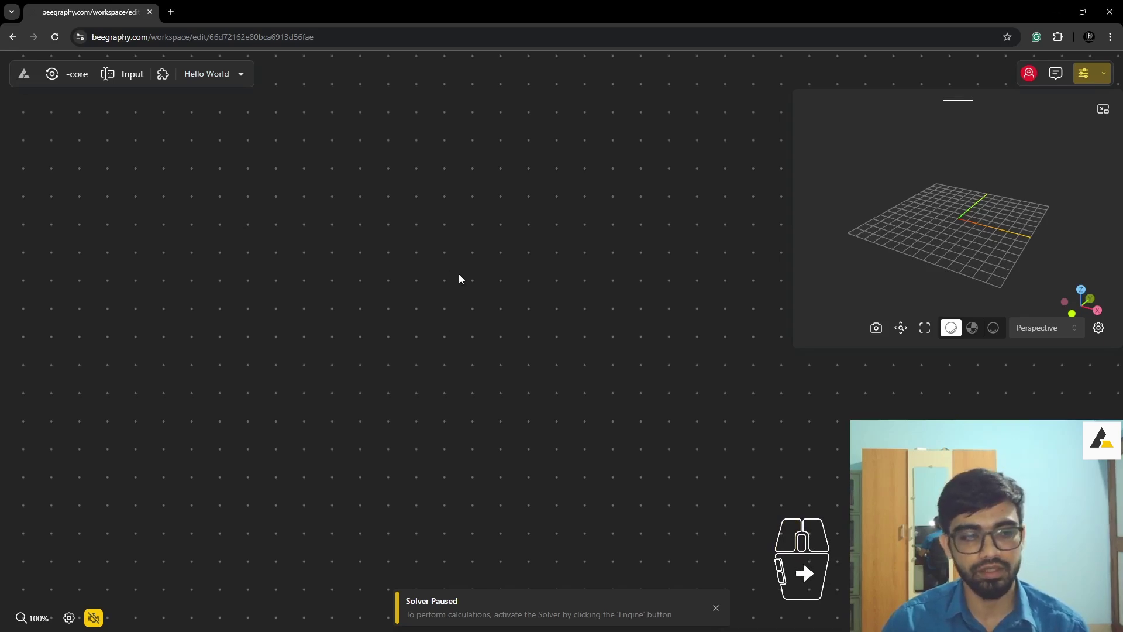
# - Zoom the empty Hello World node canvas in and out while the editor finishes loading
pyautogui.rightClick(463, 278)
pyautogui.click(464, 278)
pyautogui.scroll(-3)
pyautogui.scroll(3)
pyautogui.scroll(-3)
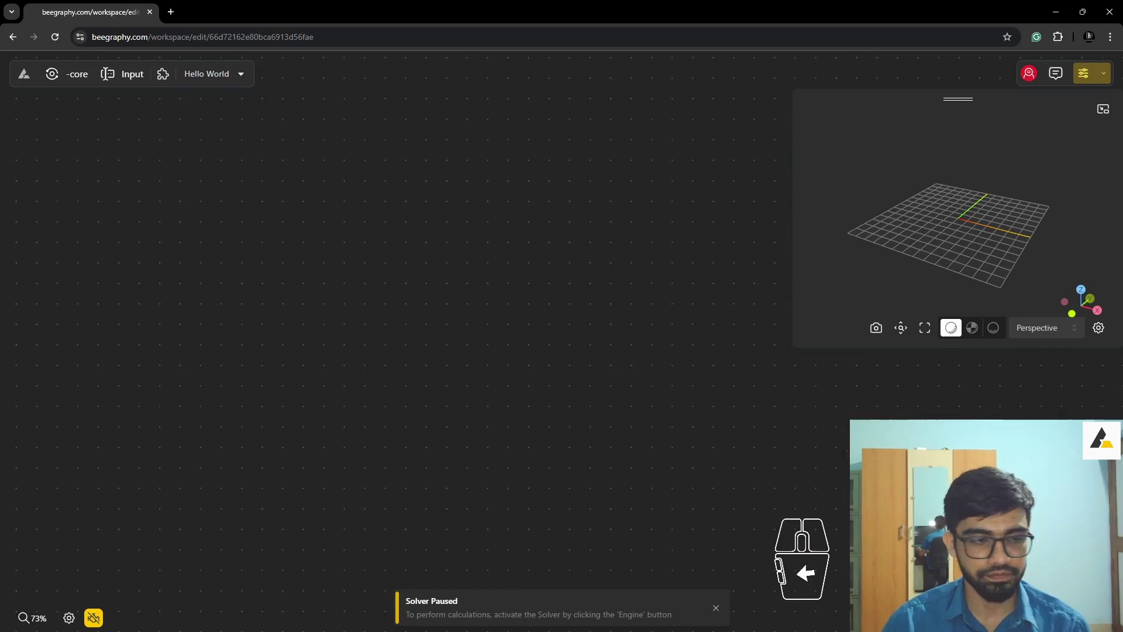
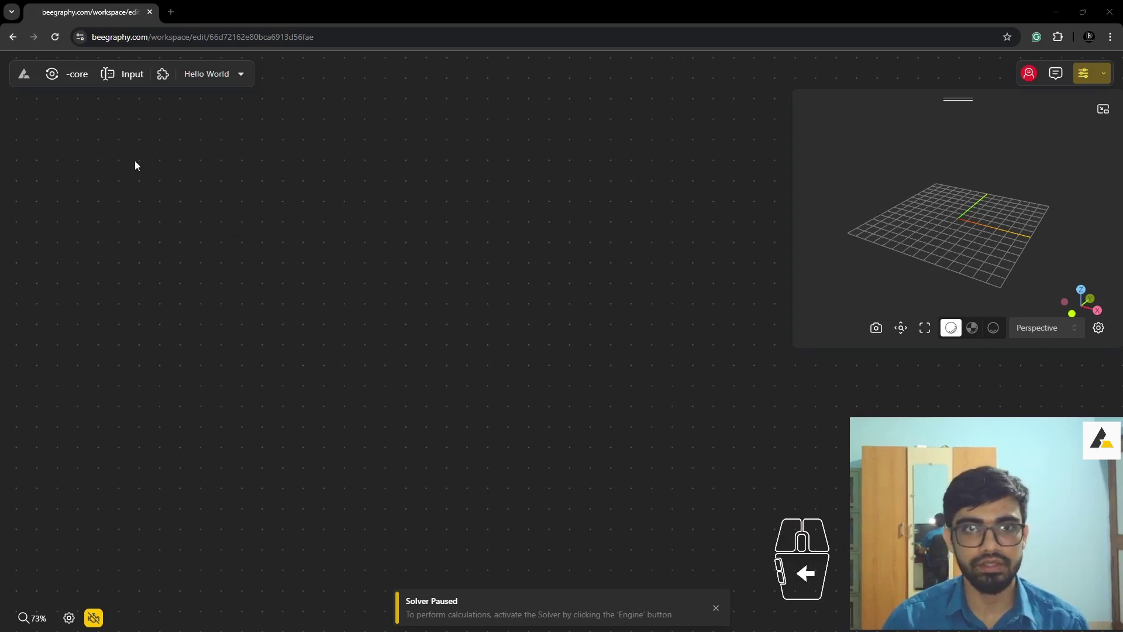
pyautogui.click(464, 294)
pyautogui.scroll(-3)
pyautogui.scroll(3)
pyautogui.scroll(-3)
pyautogui.scroll(3)
pyautogui.scroll(-3)
pyautogui.scroll(3)
pyautogui.scroll(-3)
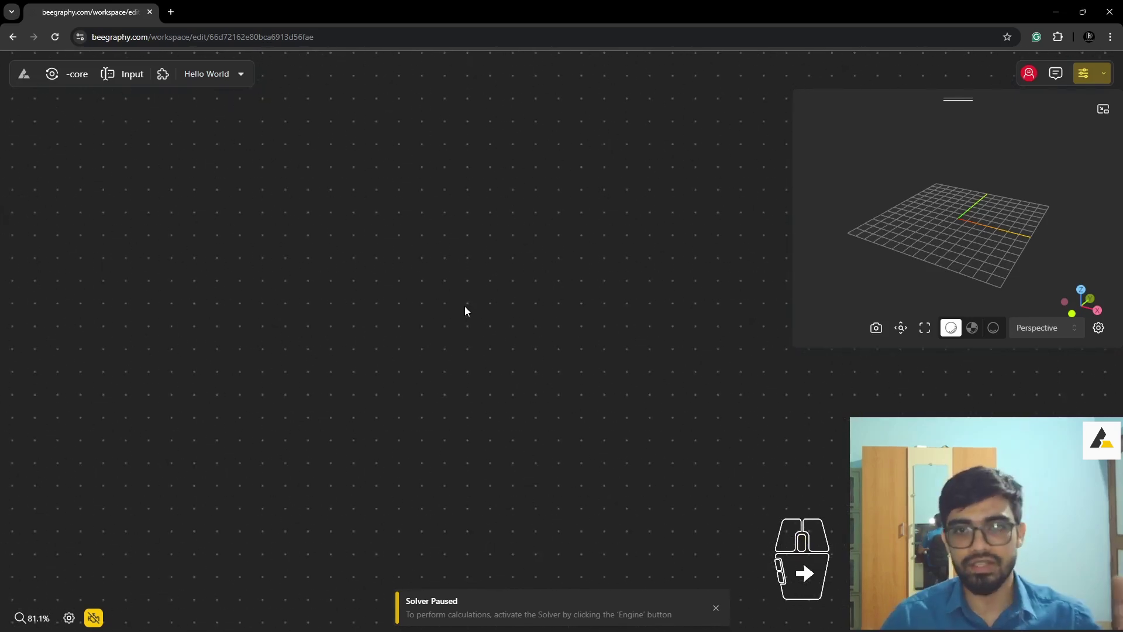
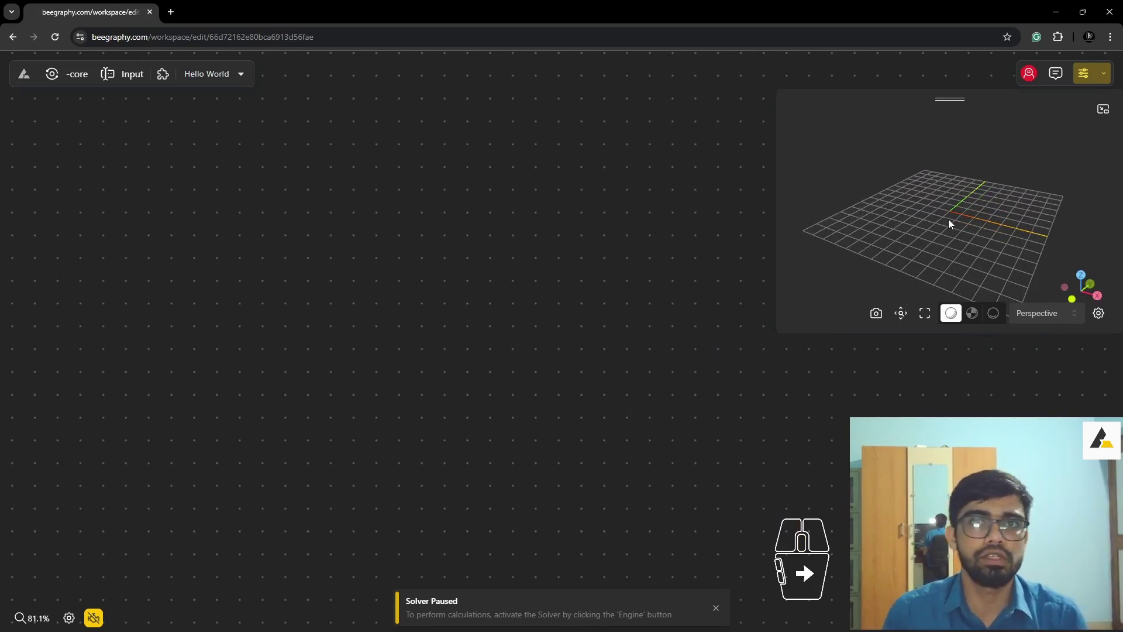
# - Orbit and zoom the 3D preview around the grid in perspective
pyautogui.scroll(-3)
pyautogui.scroll(3)
pyautogui.moveTo(954, 219); pyautogui.dragTo(938, 213)
pyautogui.moveTo(945, 203); pyautogui.dragTo(947, 207)
pyautogui.moveTo(937, 217); pyautogui.dragTo(959, 226)
pyautogui.moveTo(1033, 212); pyautogui.dragTo(1008, 222)
pyautogui.moveTo(979, 212); pyautogui.dragTo(920, 217)
pyautogui.moveTo(906, 216); pyautogui.dragTo(1026, 213)
pyautogui.rightClick(997, 214)
pyautogui.rightClick(919, 204)
pyautogui.rightClick(974, 216)
pyautogui.scroll(-3)
pyautogui.scroll(3)
pyautogui.scroll(-3)
pyautogui.scroll(3)
pyautogui.scroll(-3)
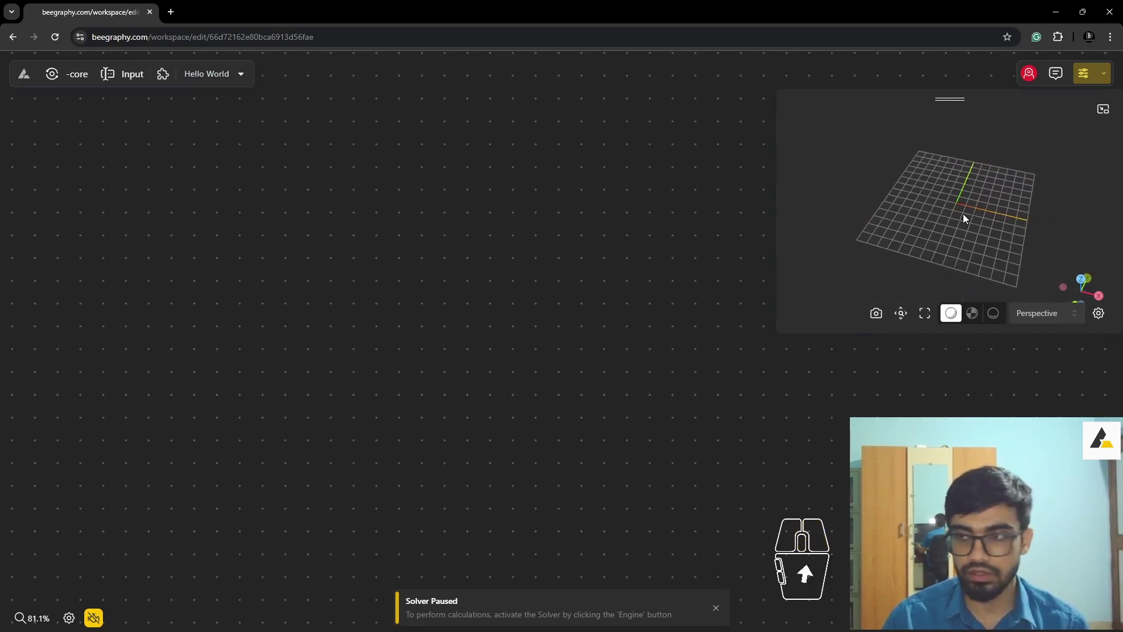
pyautogui.moveTo(969, 218); pyautogui.dragTo(954, 209)
pyautogui.moveTo(957, 222); pyautogui.dragTo(972, 219)
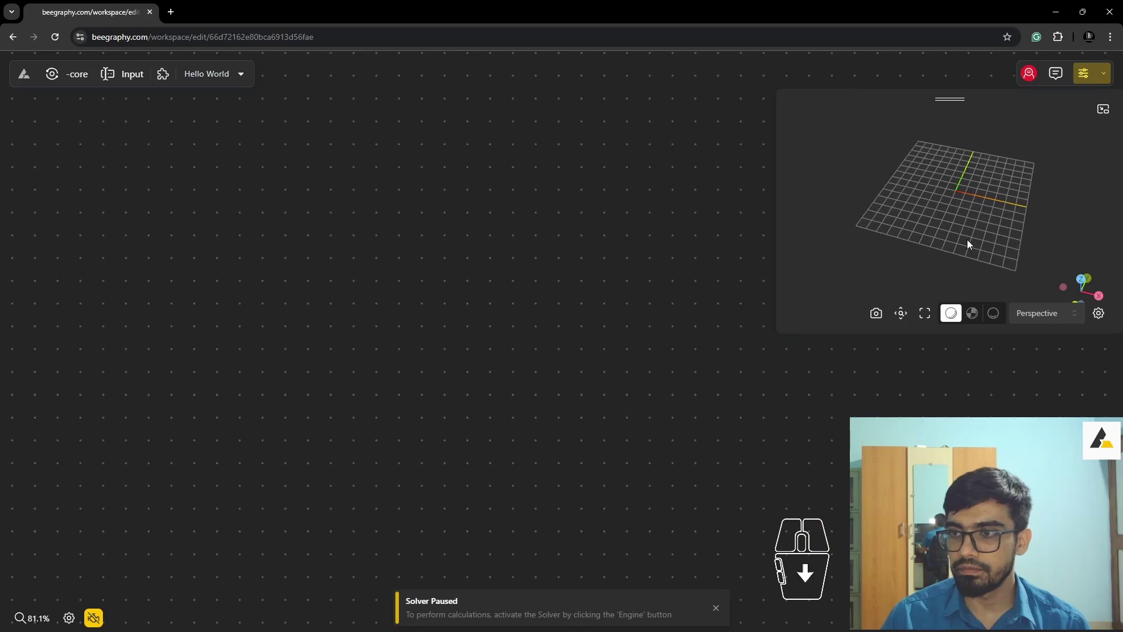
# - Switch the 3D preview to the Top preset view from the view dropdown
pyautogui.click(1067, 320)
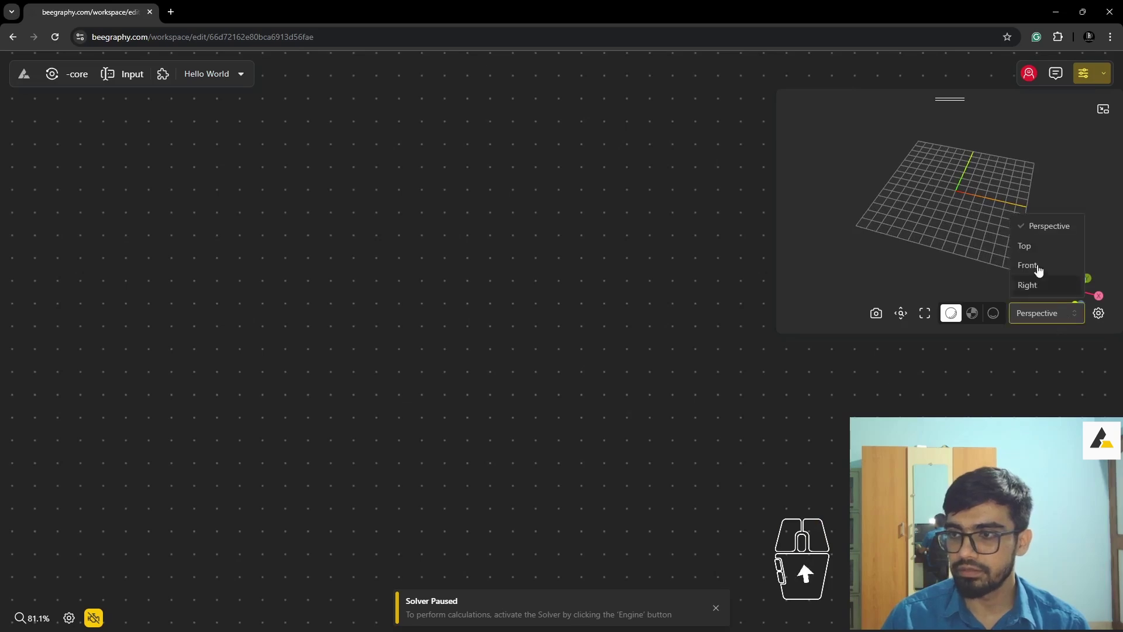
pyautogui.click(1029, 248)
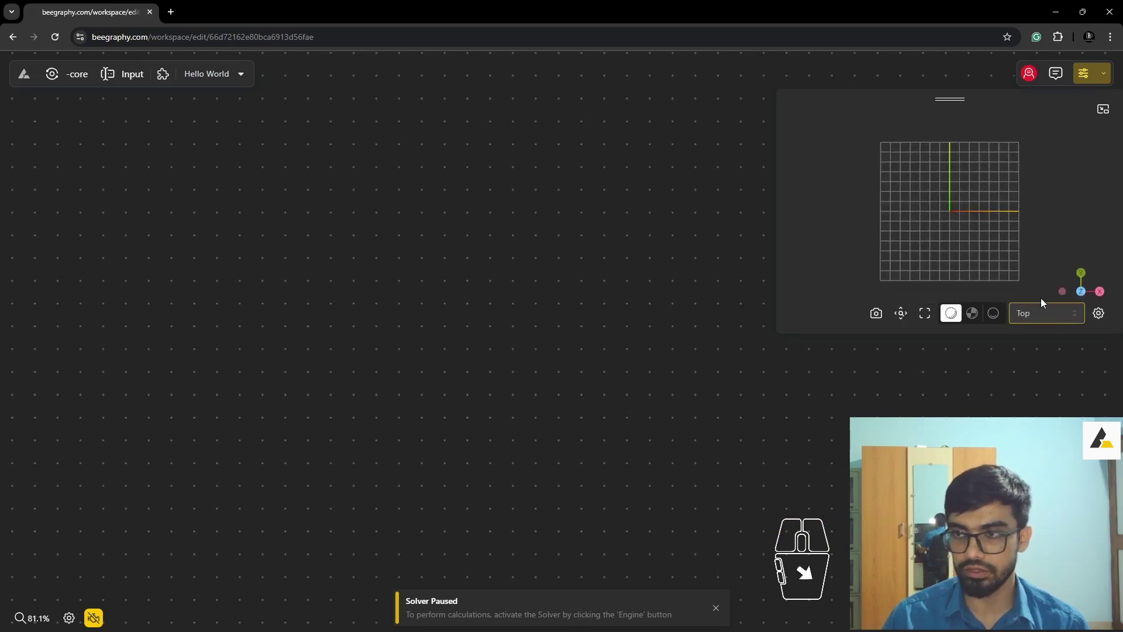
# - Cycle through the preset views and return the 3D preview to Perspective
pyautogui.click(1060, 321)
pyautogui.click(1052, 276)
pyautogui.click(1046, 325)
pyautogui.click(1044, 294)
pyautogui.click(1045, 323)
pyautogui.click(1047, 232)
pyautogui.moveTo(955, 226); pyautogui.dragTo(959, 228)
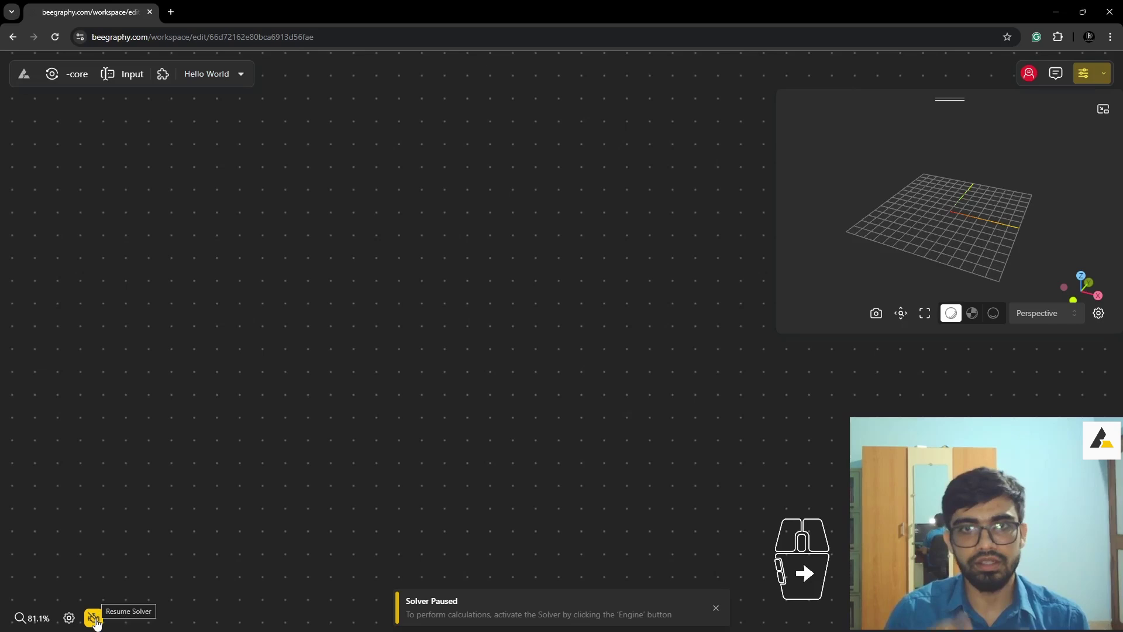
# - Resume the solver so calculations run, then pause it again
pyautogui.click(96, 624)
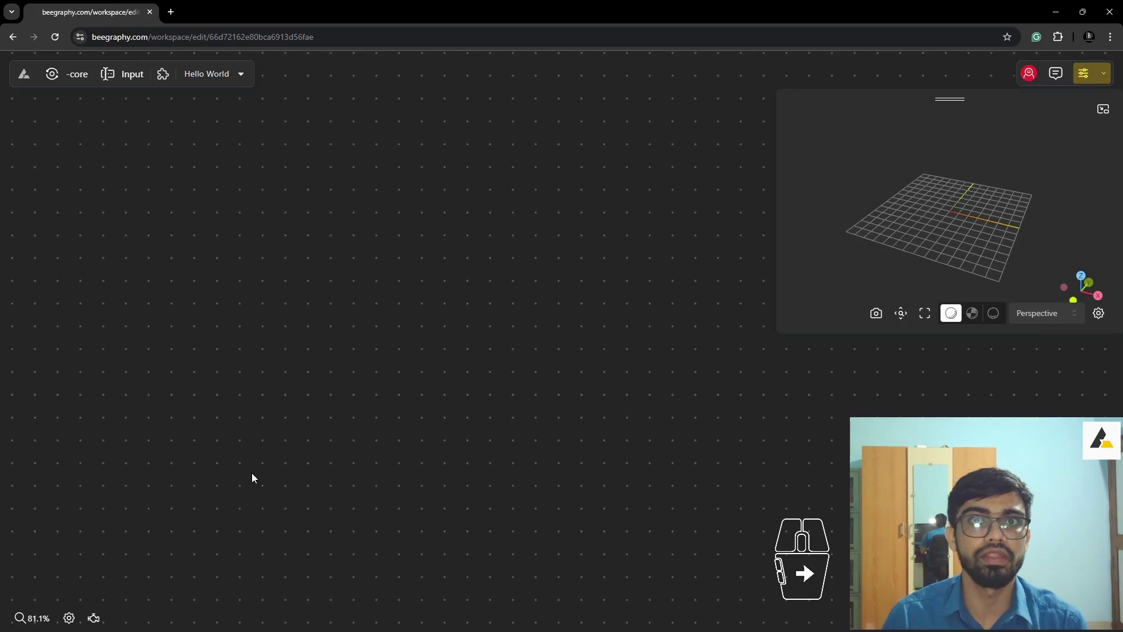
pyautogui.click(96, 622)
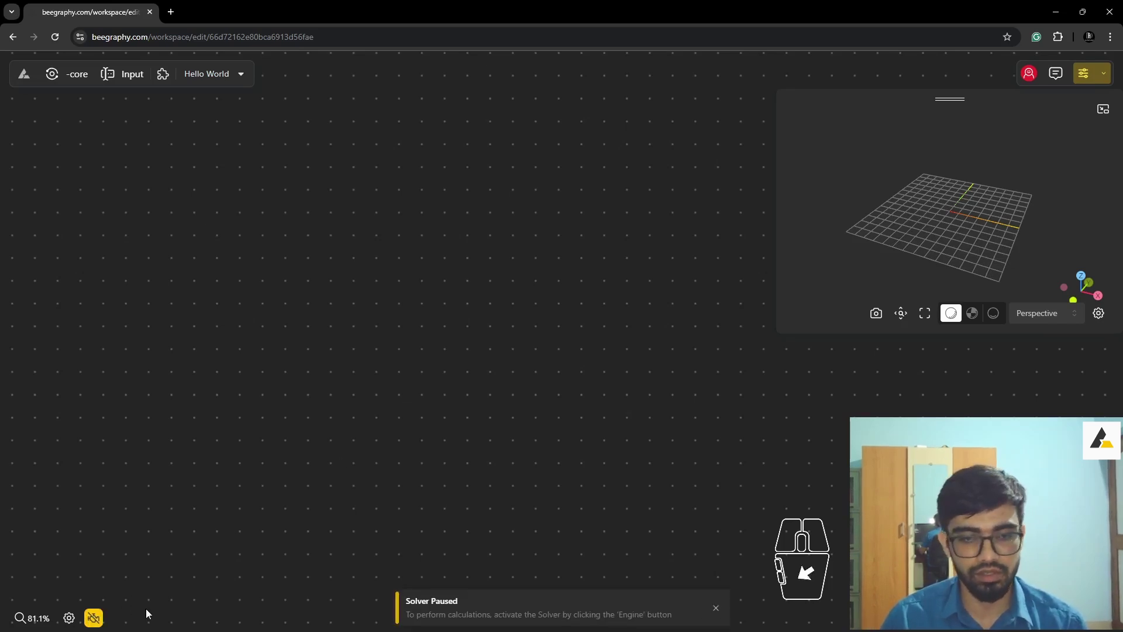
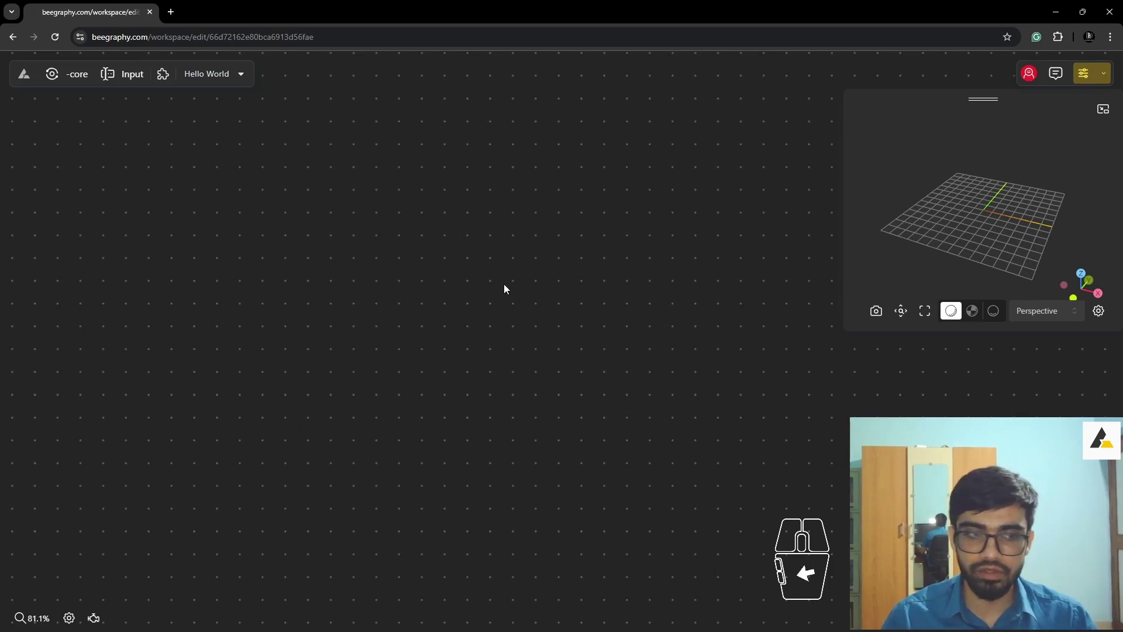
# - Add a Construct Point node from the node search, X, Y and Z all 0
pyautogui.click(499, 290)
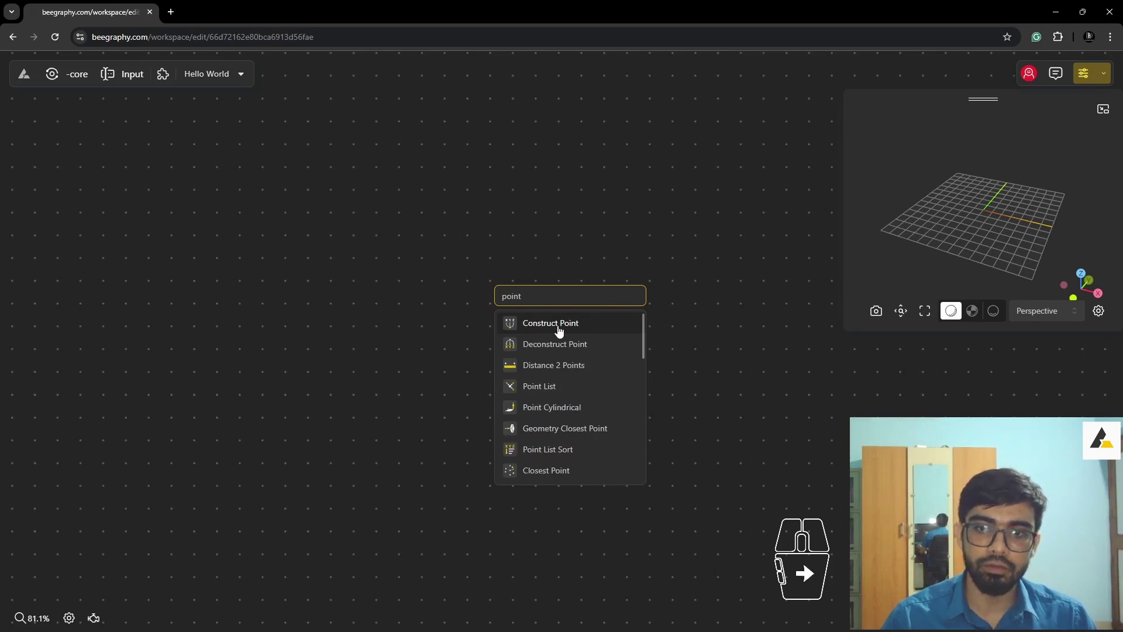
pyautogui.click(562, 333)
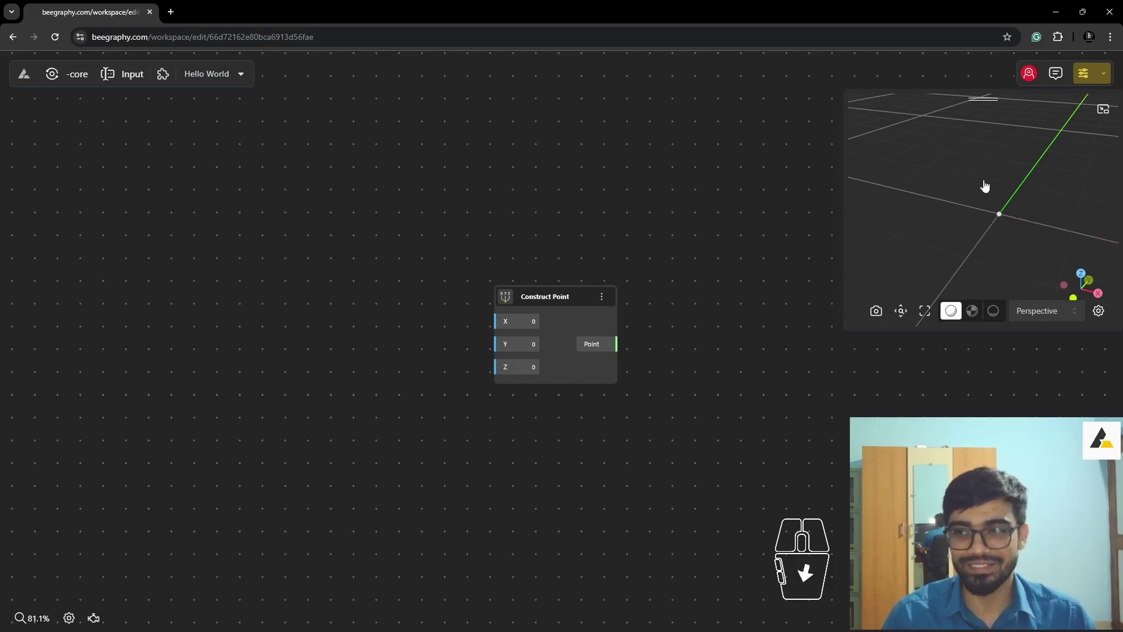
# - Orbit and zoom the 3D preview to inspect the new point at the origin
pyautogui.middleClick(973, 229)
pyautogui.scroll(-3)
pyautogui.middleClick(976, 229)
pyautogui.middleClick(979, 229)
pyautogui.middleClick(978, 229)
pyautogui.moveTo(959, 217); pyautogui.dragTo(930, 205)
pyautogui.middleClick(1000, 227)
pyautogui.middleClick(1001, 228)
pyautogui.moveTo(965, 229); pyautogui.dragTo(988, 233)
pyautogui.moveTo(993, 239); pyautogui.dragTo(1036, 248)
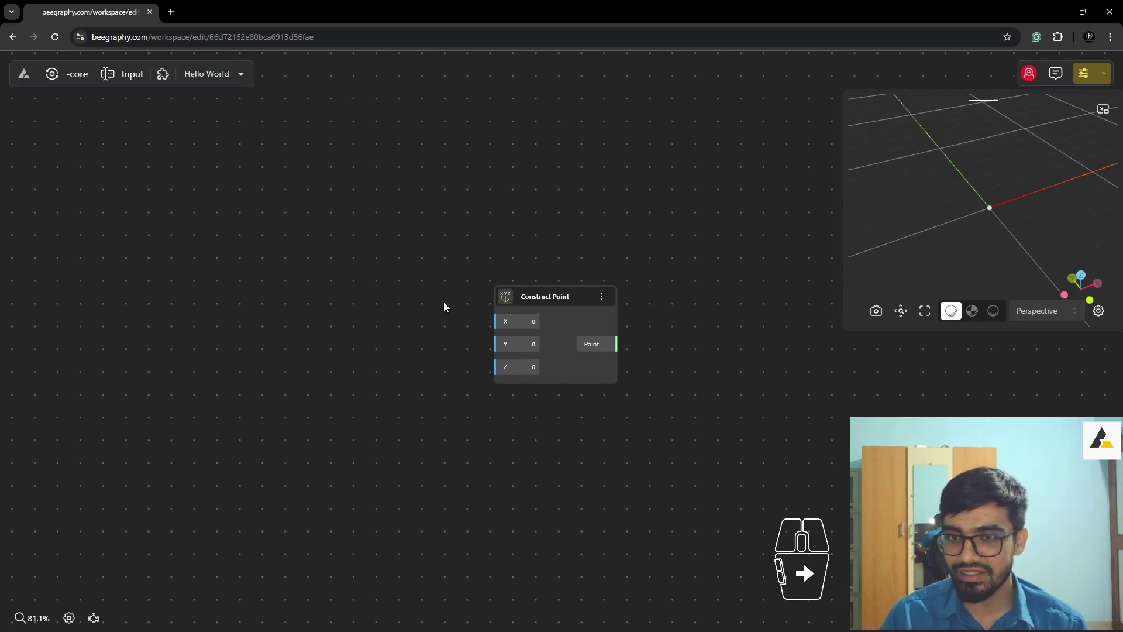
pyautogui.moveTo(545, 300); pyautogui.dragTo(496, 249)
# - Position the Construct Point node on the canvas with small drags
pyautogui.click(526, 203)
pyautogui.click(512, 254)
pyautogui.click(574, 204)
pyautogui.click(534, 236)
pyautogui.click(529, 247)
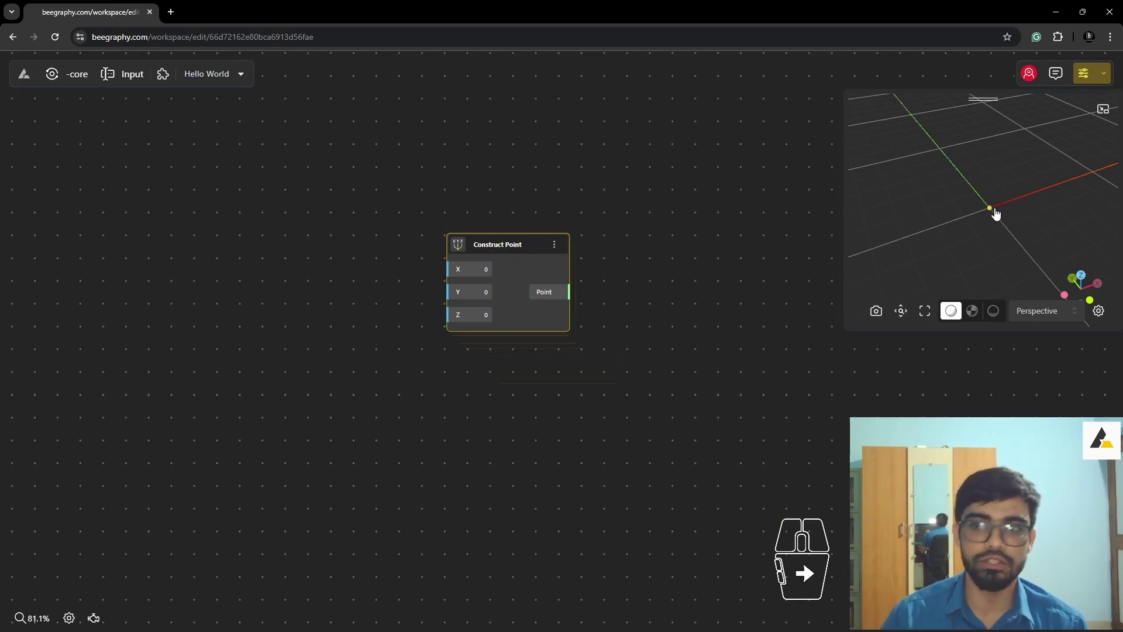
pyautogui.click(414, 173)
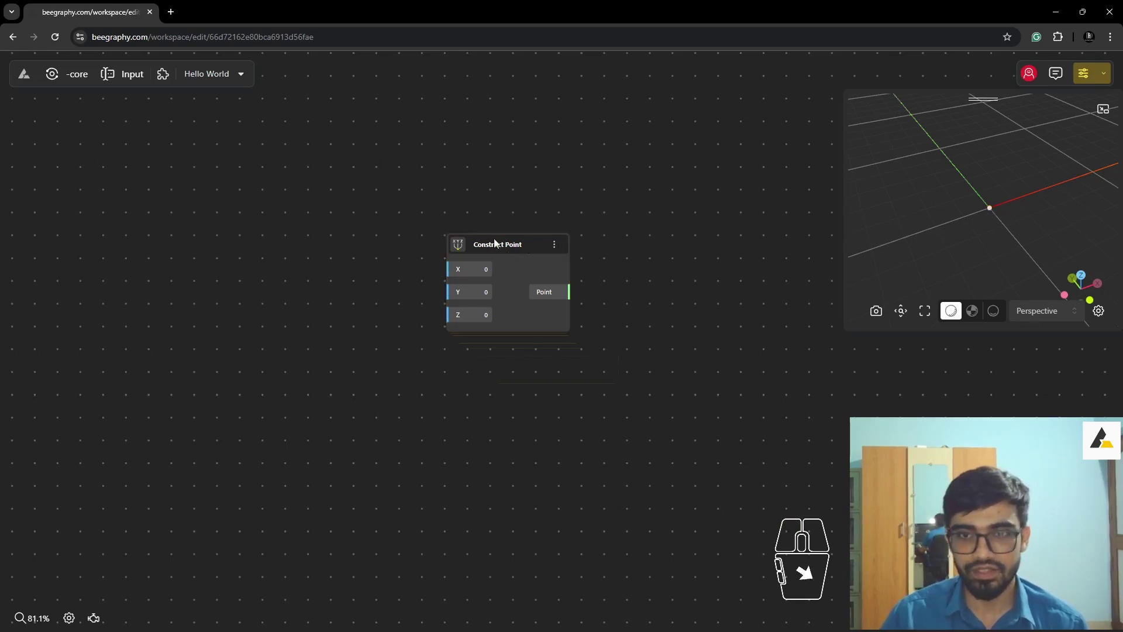
pyautogui.moveTo(501, 247); pyautogui.dragTo(460, 265)
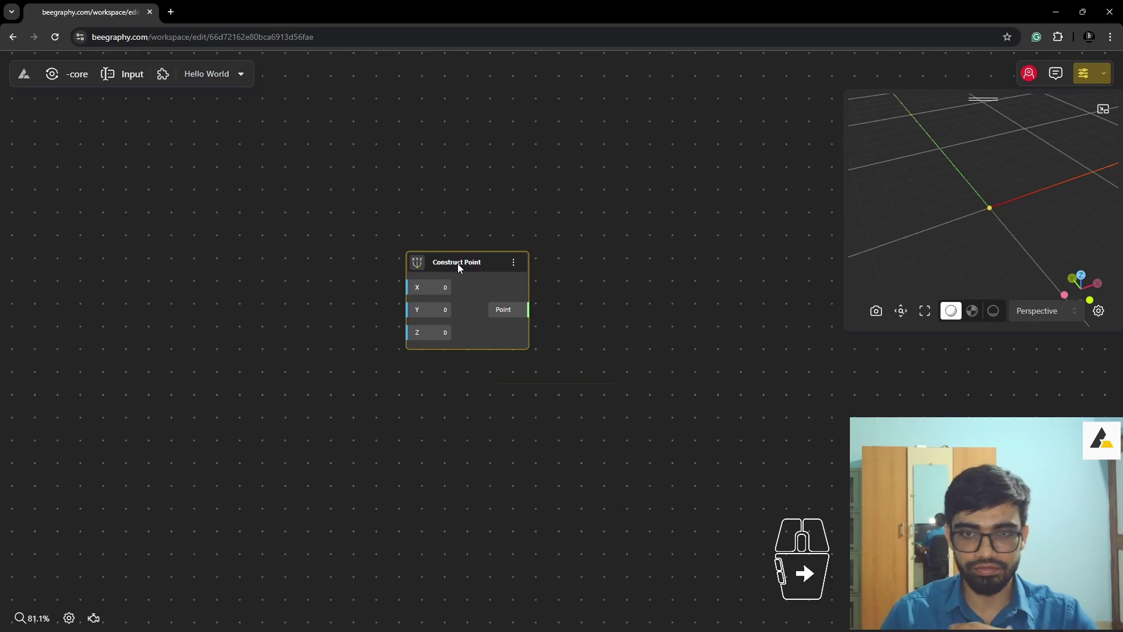
pyautogui.moveTo(472, 264); pyautogui.dragTo(489, 274)
pyautogui.moveTo(487, 273); pyautogui.dragTo(454, 263)
pyautogui.moveTo(454, 263); pyautogui.dragTo(473, 267)
pyautogui.middleClick(459, 281)
pyautogui.middleClick(451, 285)
pyautogui.moveTo(493, 255); pyautogui.dragTo(502, 272)
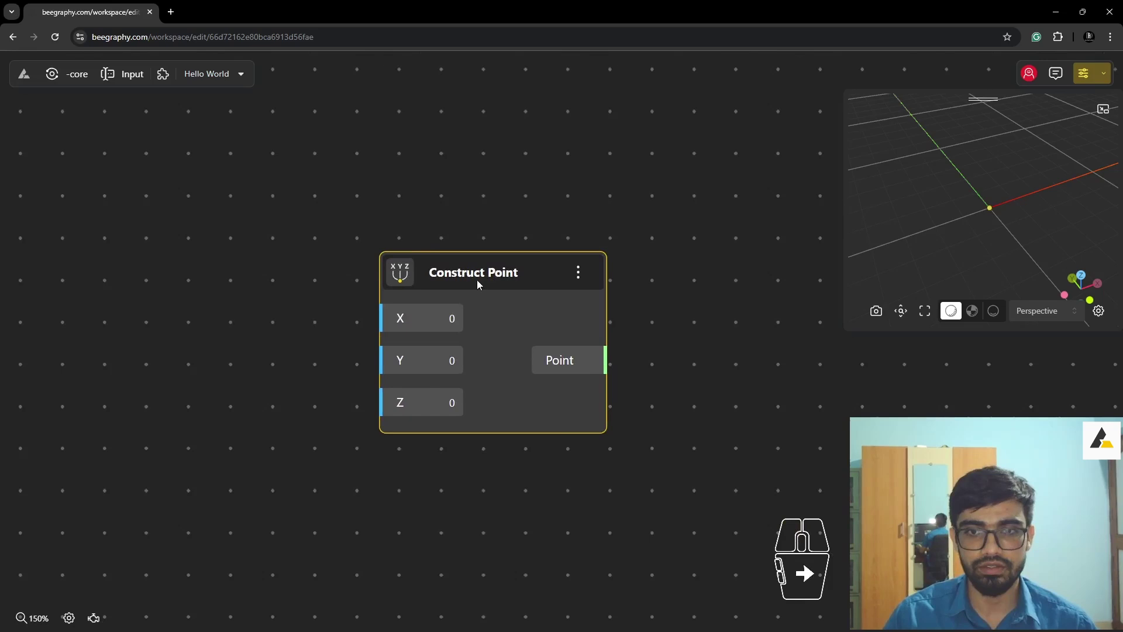
pyautogui.moveTo(480, 282); pyautogui.dragTo(456, 282)
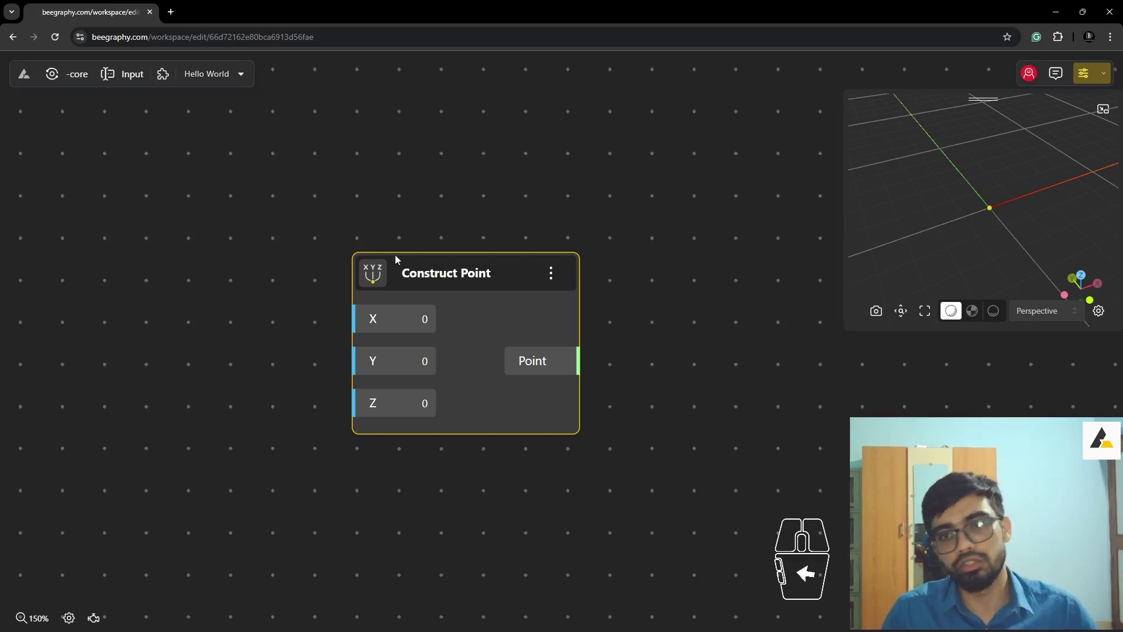
pyautogui.moveTo(457, 271); pyautogui.dragTo(418, 244)
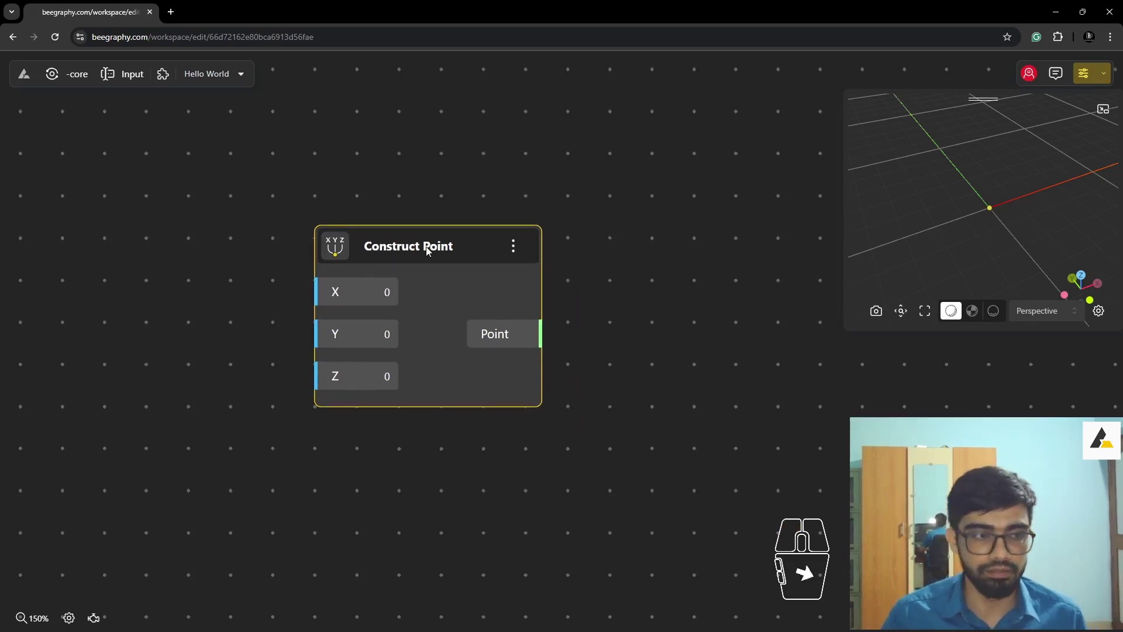
pyautogui.moveTo(439, 256); pyautogui.dragTo(502, 236)
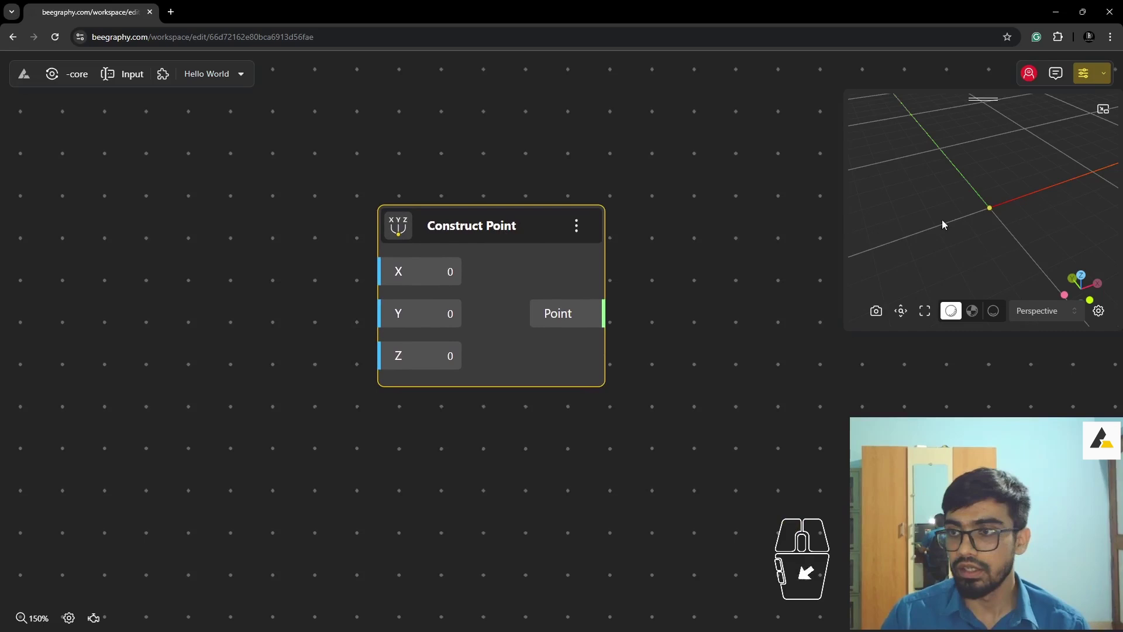
pyautogui.moveTo(474, 238); pyautogui.dragTo(497, 266)
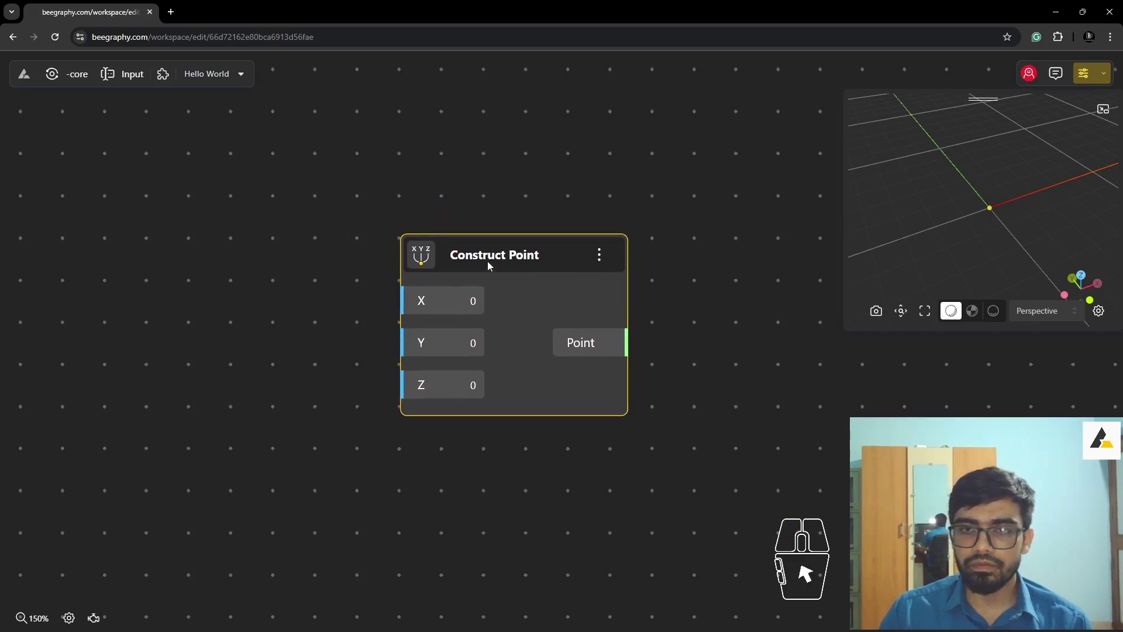
pyautogui.click(344, 191)
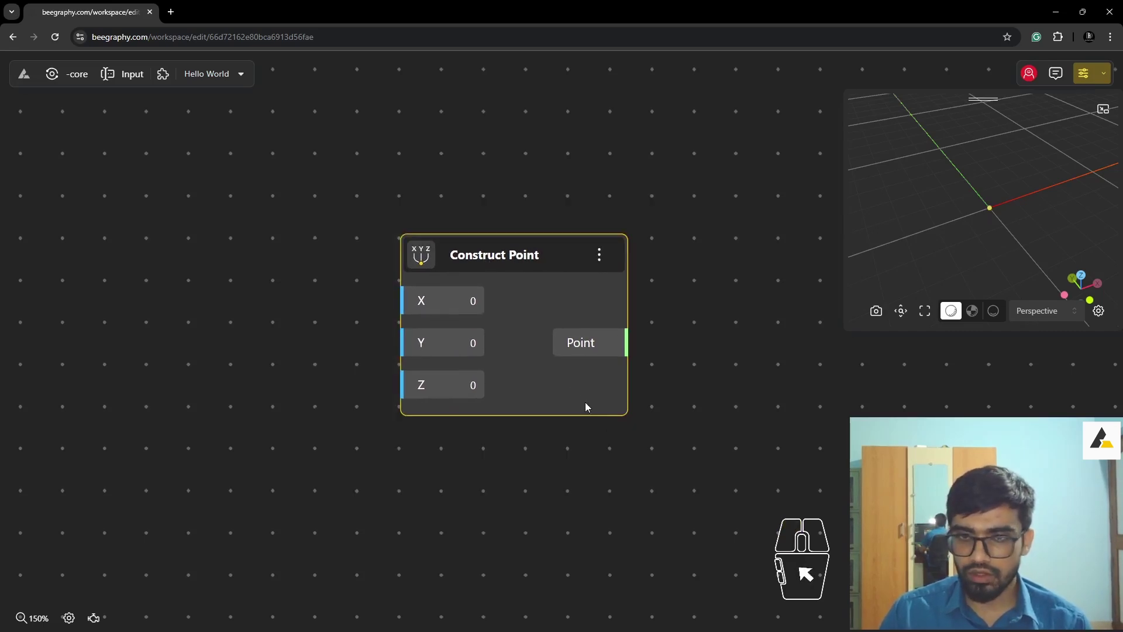
pyautogui.middleClick(479, 330)
pyautogui.moveTo(517, 248); pyautogui.dragTo(462, 253)
pyautogui.moveTo(362, 319); pyautogui.dragTo(584, 385)
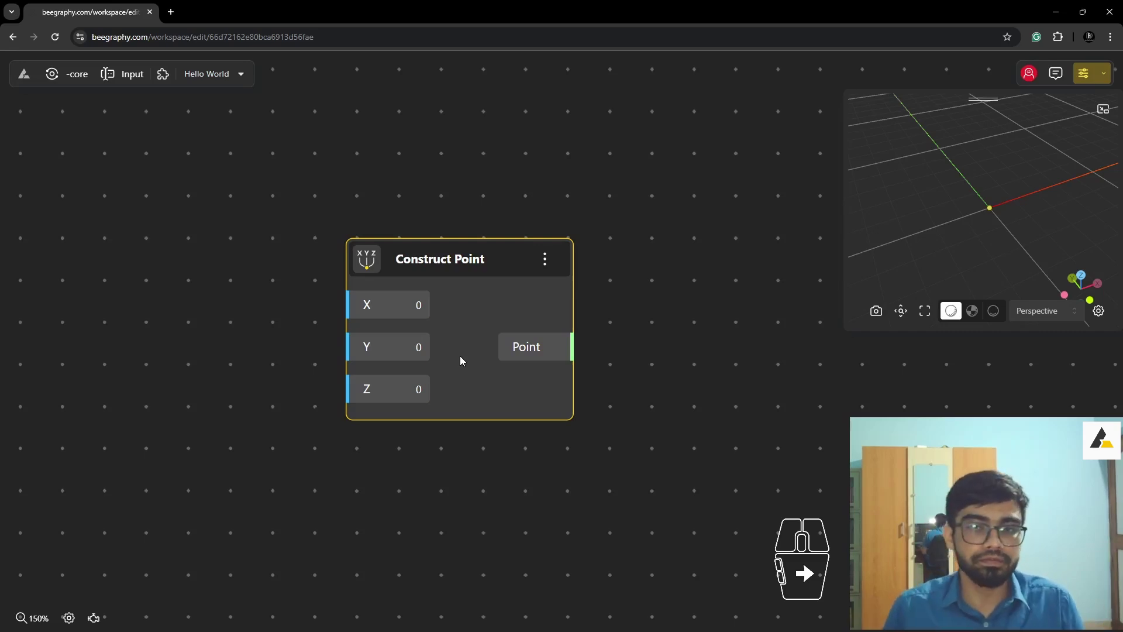
pyautogui.moveTo(455, 260); pyautogui.dragTo(475, 249)
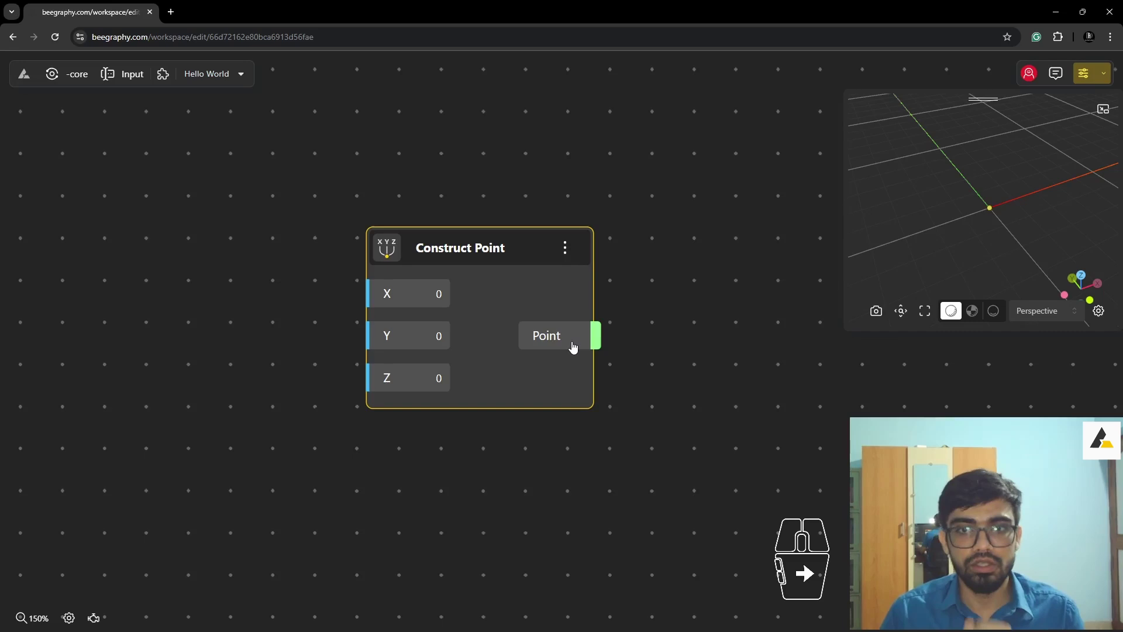
pyautogui.click(457, 249)
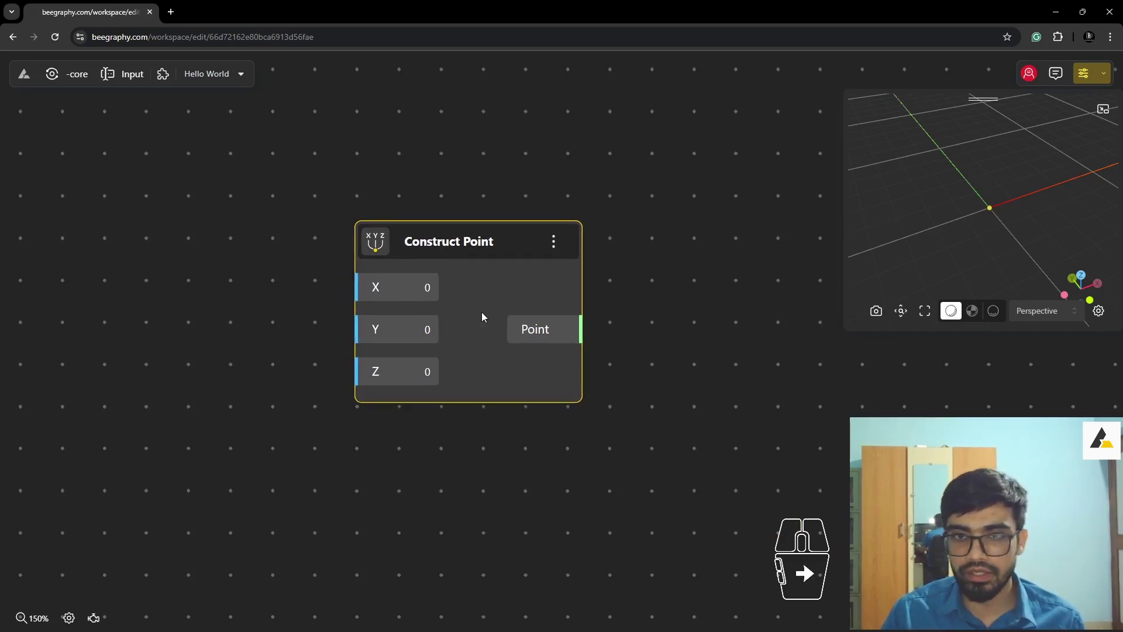
pyautogui.middleClick(402, 295)
pyautogui.moveTo(466, 244); pyautogui.dragTo(507, 252)
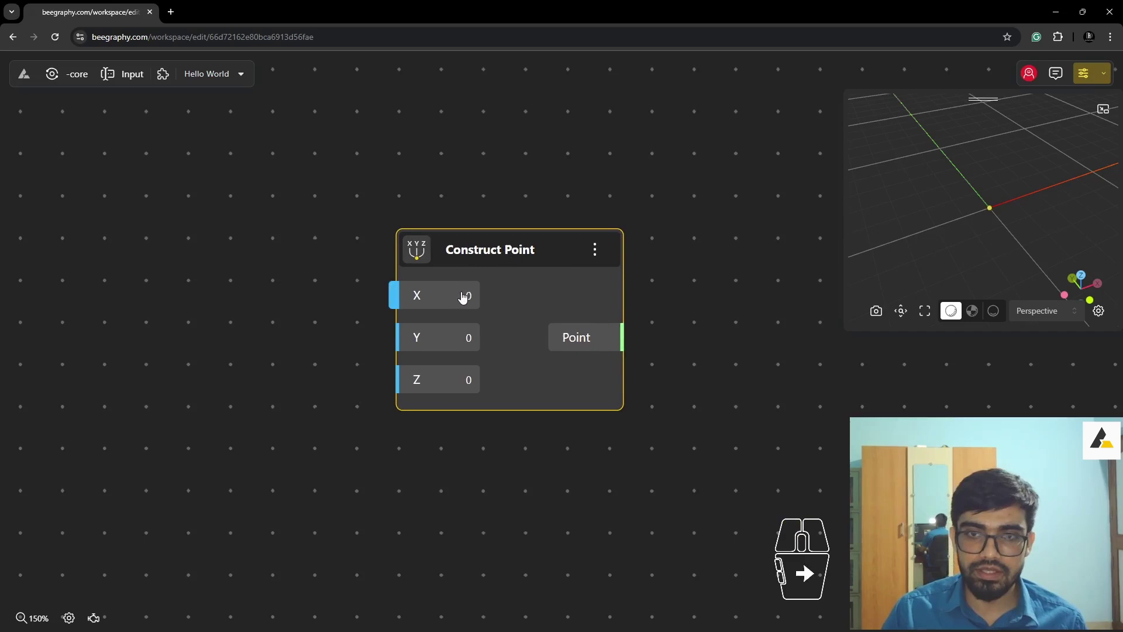
pyautogui.click(463, 298)
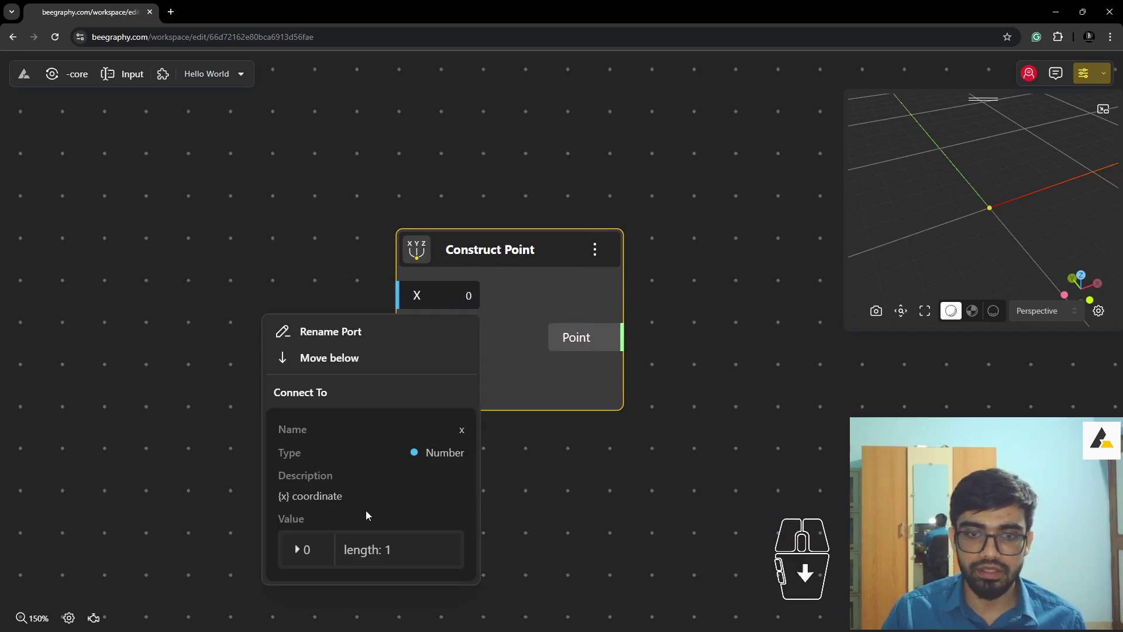
pyautogui.click(304, 549)
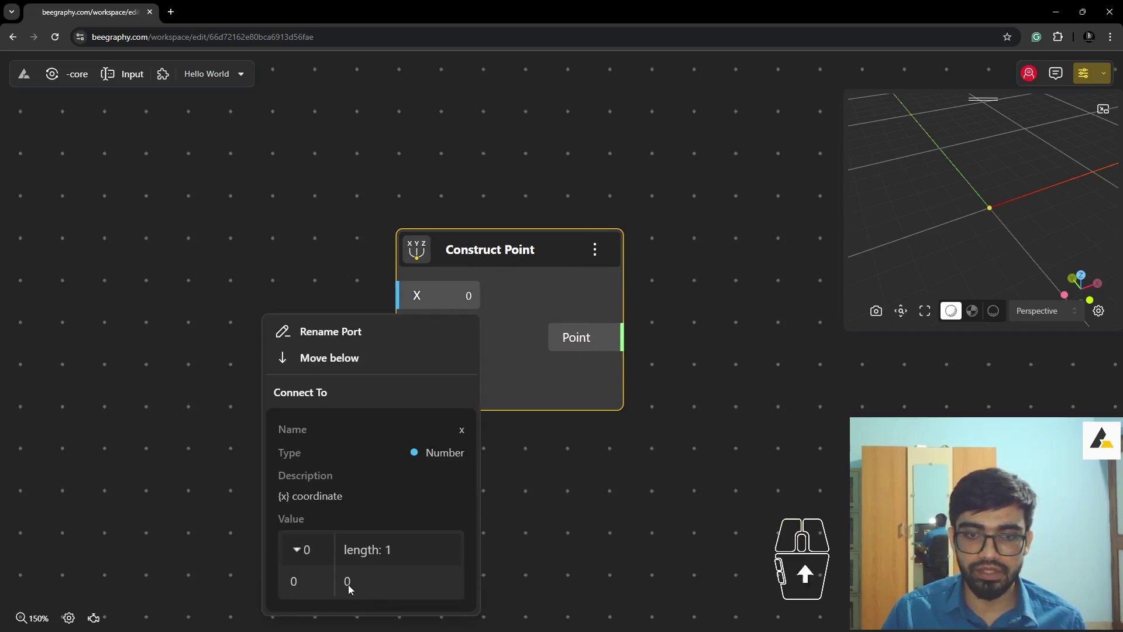
pyautogui.click(319, 588)
pyautogui.click(294, 587)
pyautogui.click(310, 566)
pyautogui.click(310, 557)
pyautogui.click(362, 548)
pyautogui.click(393, 551)
pyautogui.middleClick(420, 438)
pyautogui.click(563, 472)
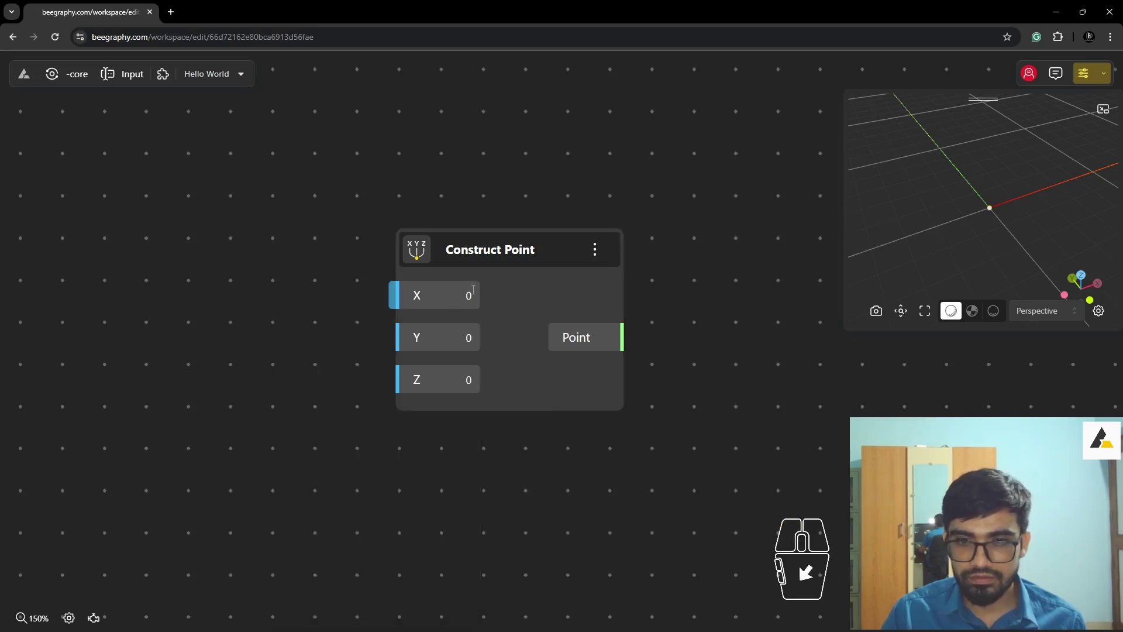
pyautogui.middleClick(463, 305)
pyautogui.click(462, 304)
pyautogui.click(413, 300)
pyautogui.click(397, 301)
pyautogui.click(471, 303)
pyautogui.doubleClick(550, 298)
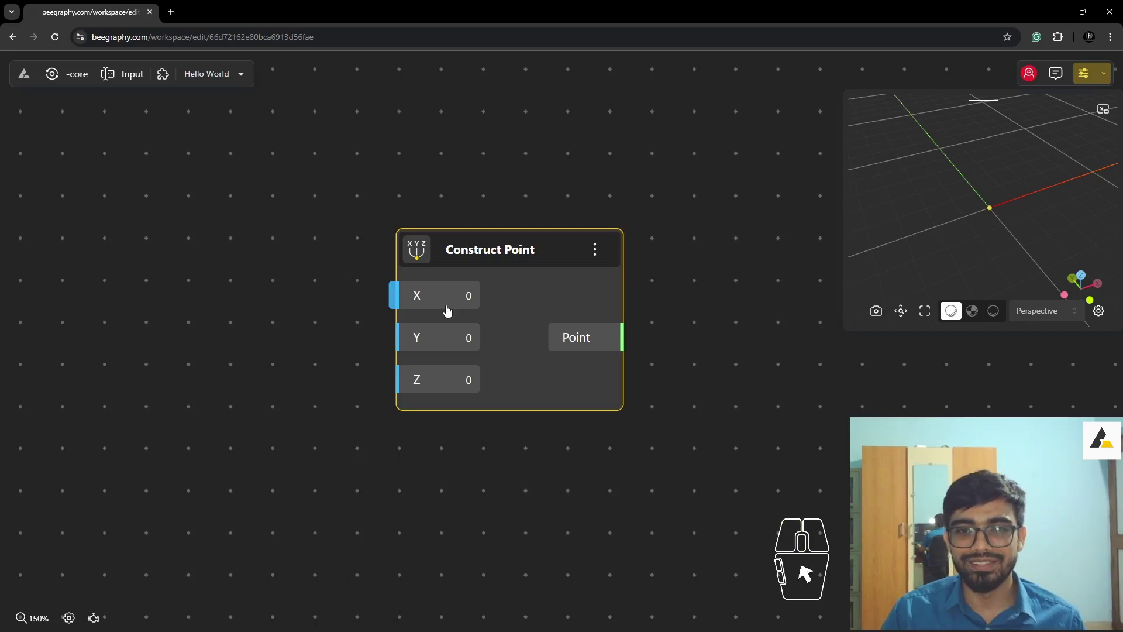
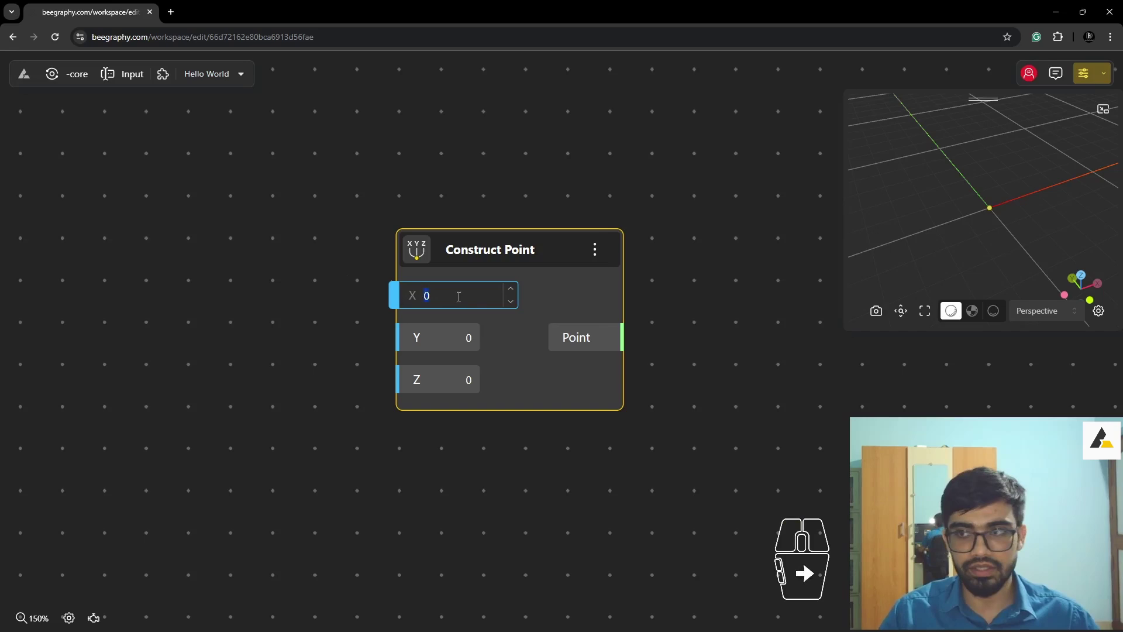
# - Set the point's X to 1, then back to 0, and start a node search on the empty canvas
pyautogui.click(566, 295)
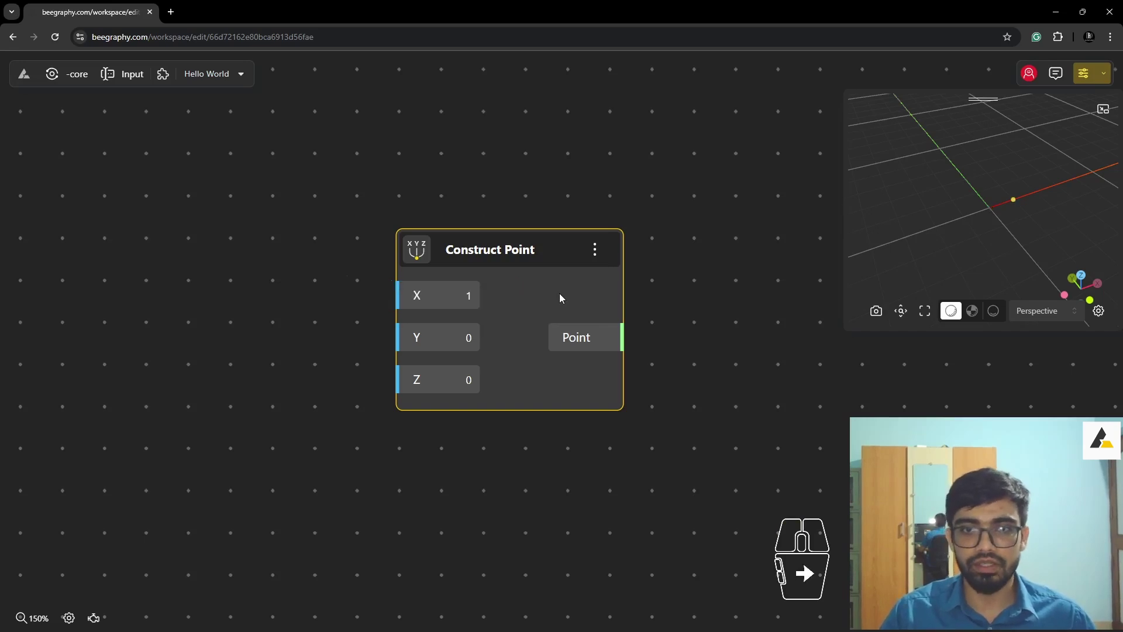
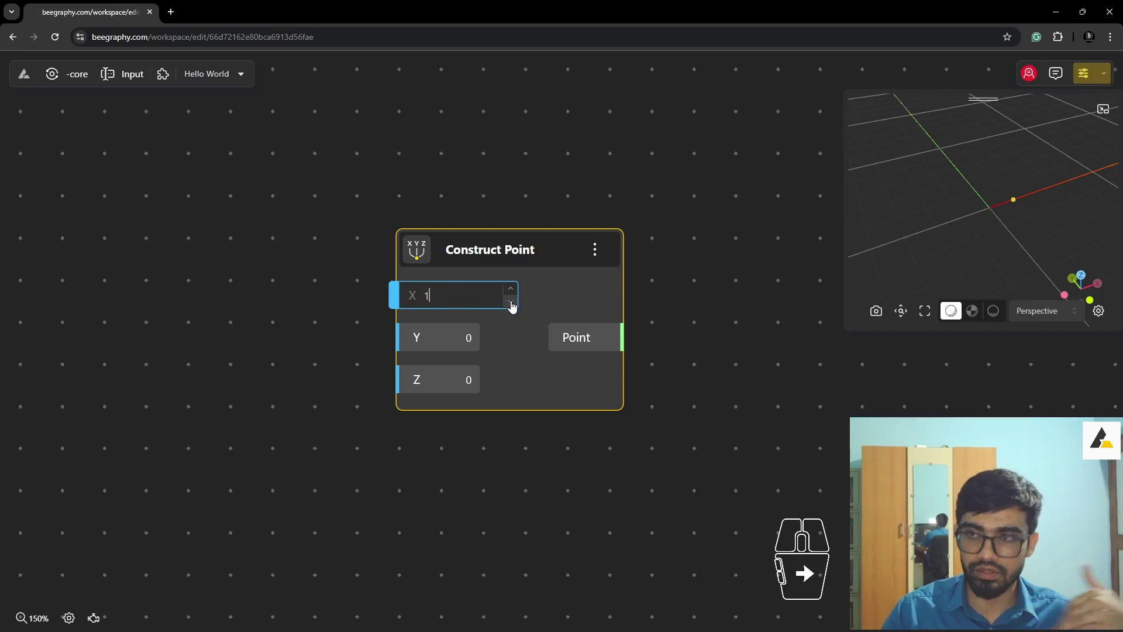
pyautogui.click(512, 307)
pyautogui.click(557, 301)
pyautogui.click(302, 291)
# - Add a Number Const node holding 1 and place it left of the Construct Point node
pyautogui.doubleClick(240, 300)
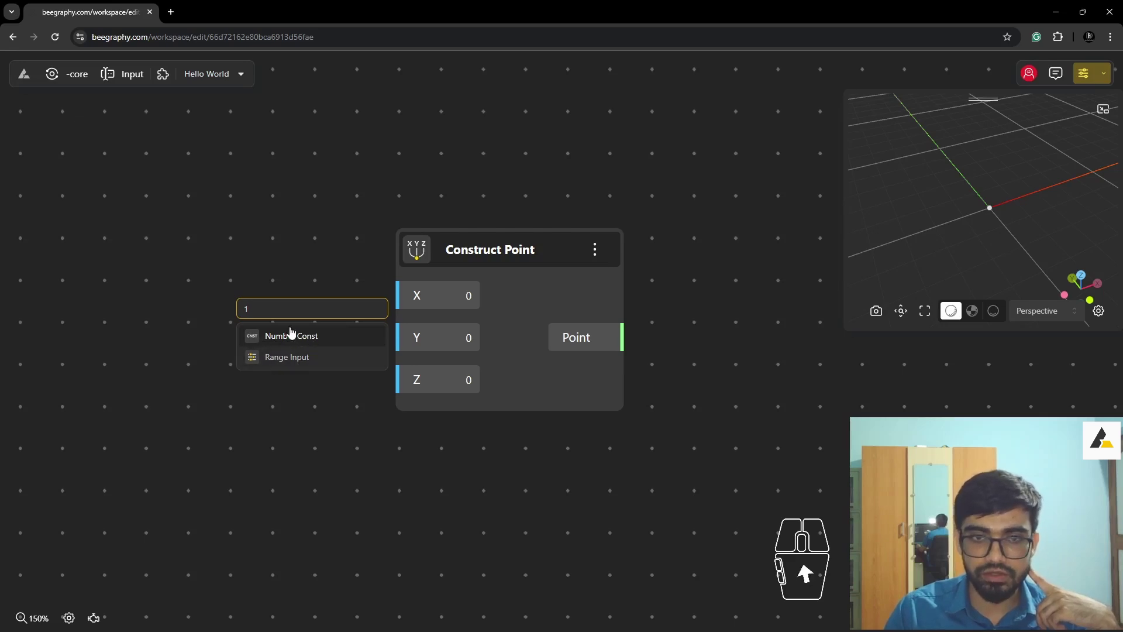
pyautogui.click(293, 338)
pyautogui.click(366, 320)
pyautogui.click(315, 313)
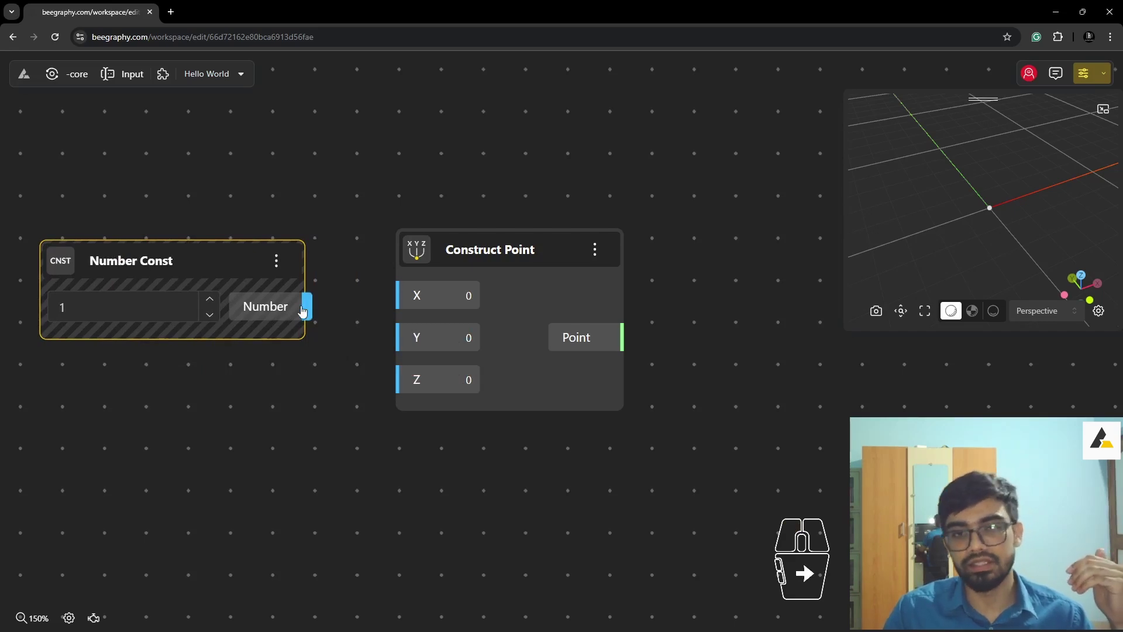
# - Wire the Number Const output into the Construct Point's X input, moving the point along the red axis
pyautogui.moveTo(222, 259); pyautogui.dragTo(239, 228)
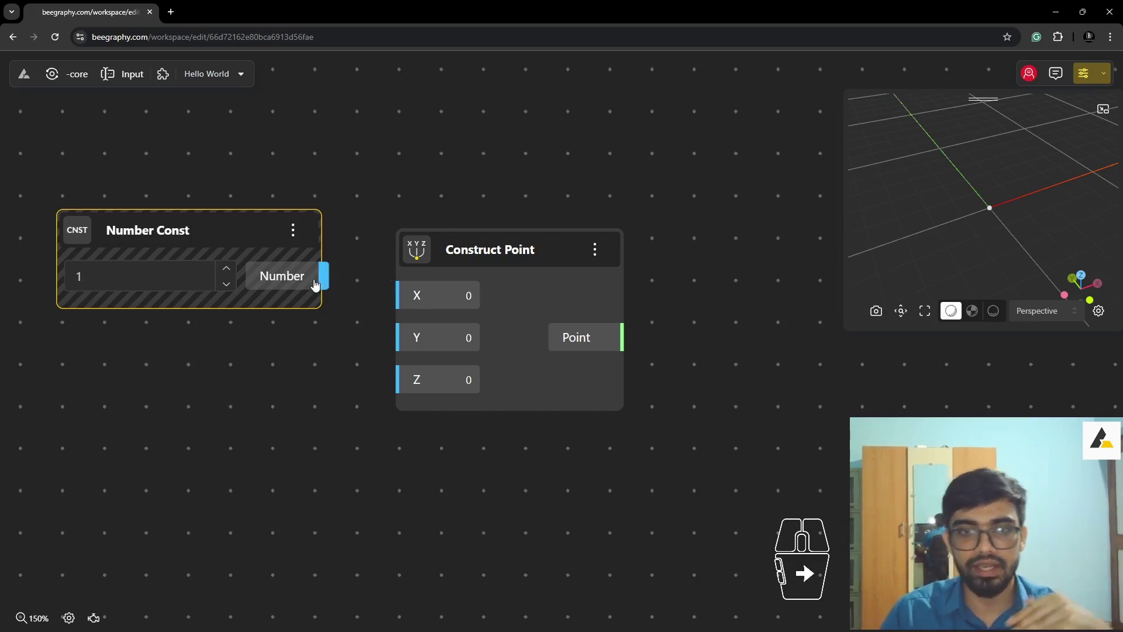
pyautogui.moveTo(328, 283); pyautogui.dragTo(404, 305)
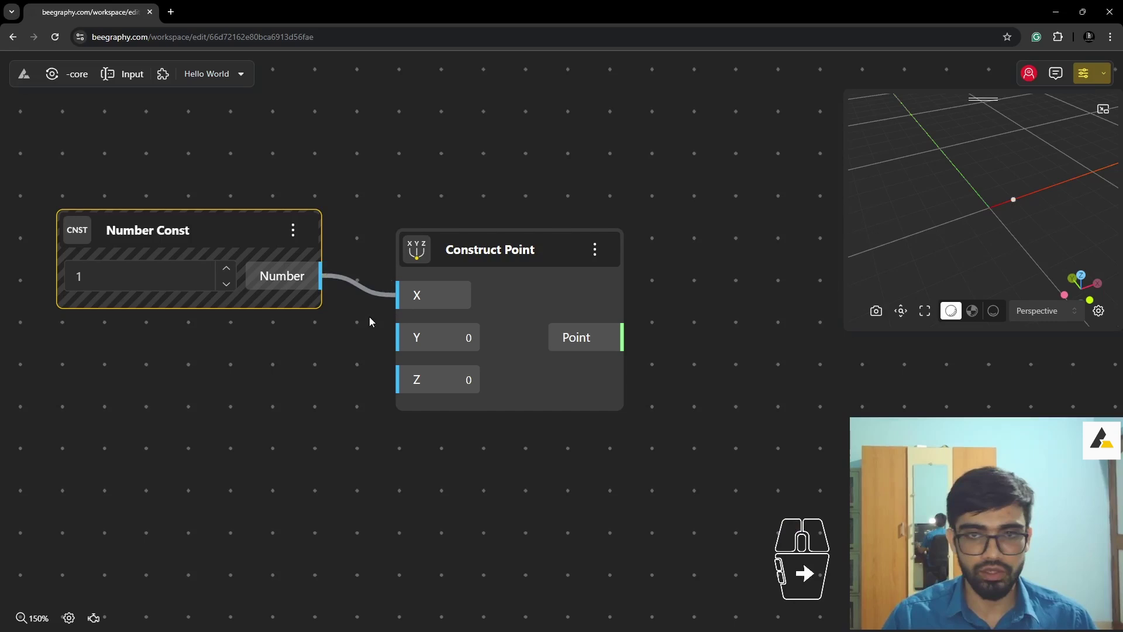
pyautogui.moveTo(427, 255); pyautogui.dragTo(466, 261)
pyautogui.moveTo(439, 307); pyautogui.dragTo(307, 307)
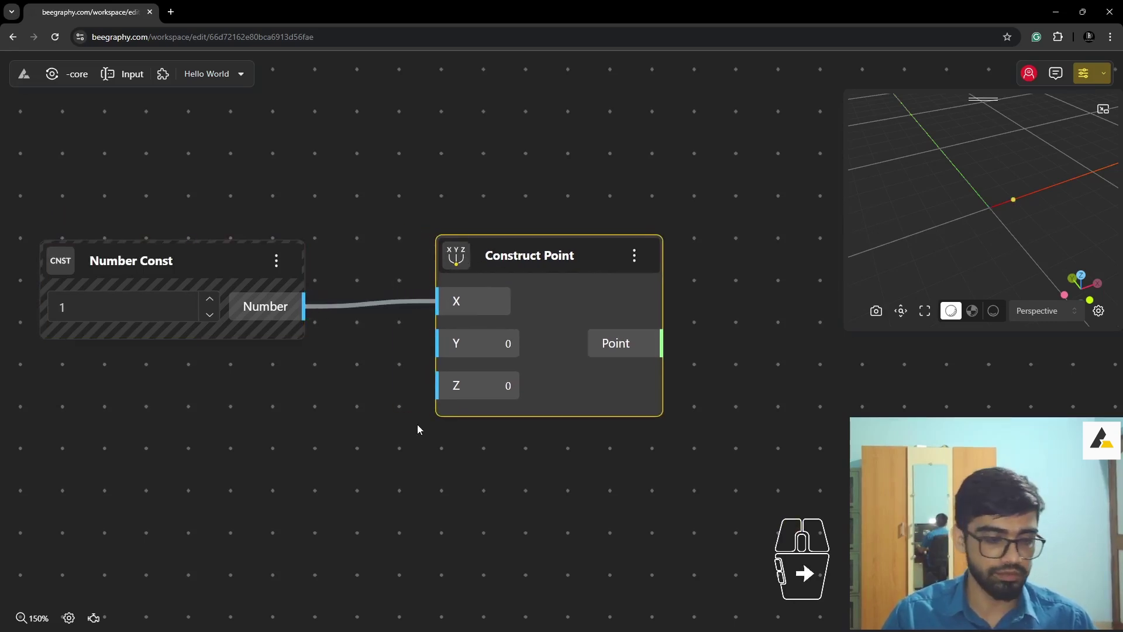
pyautogui.moveTo(309, 320); pyautogui.dragTo(444, 312)
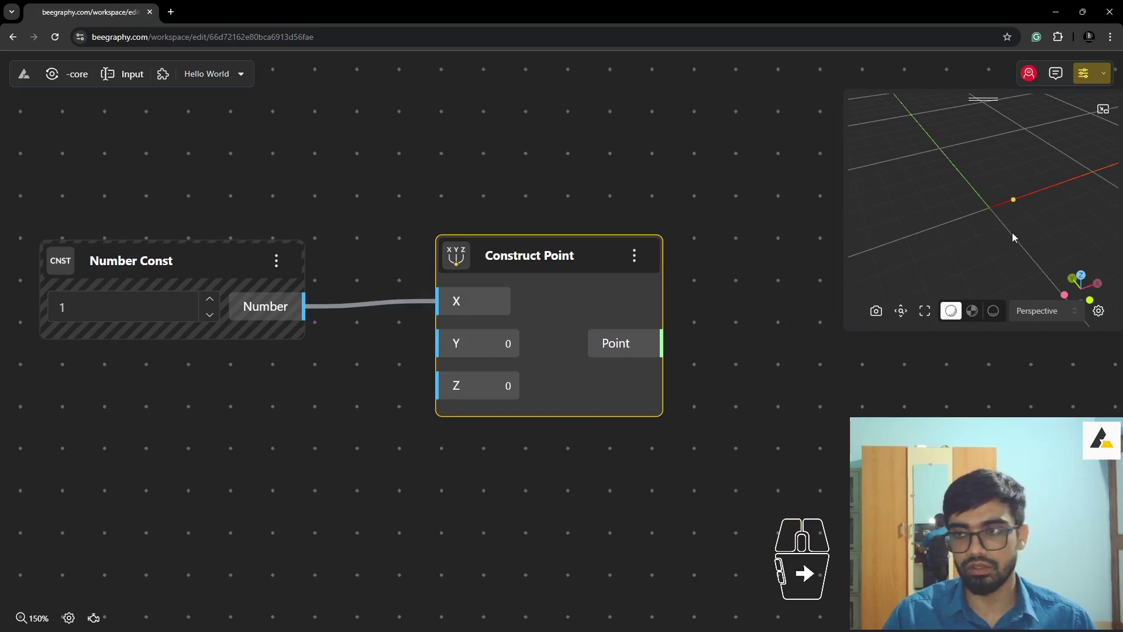
# - Select the Number Const node and start editing its value
pyautogui.click(520, 258)
pyautogui.click(213, 307)
pyautogui.click(213, 307)
pyautogui.doubleClick(215, 321)
pyautogui.doubleClick(211, 301)
pyautogui.doubleClick(217, 318)
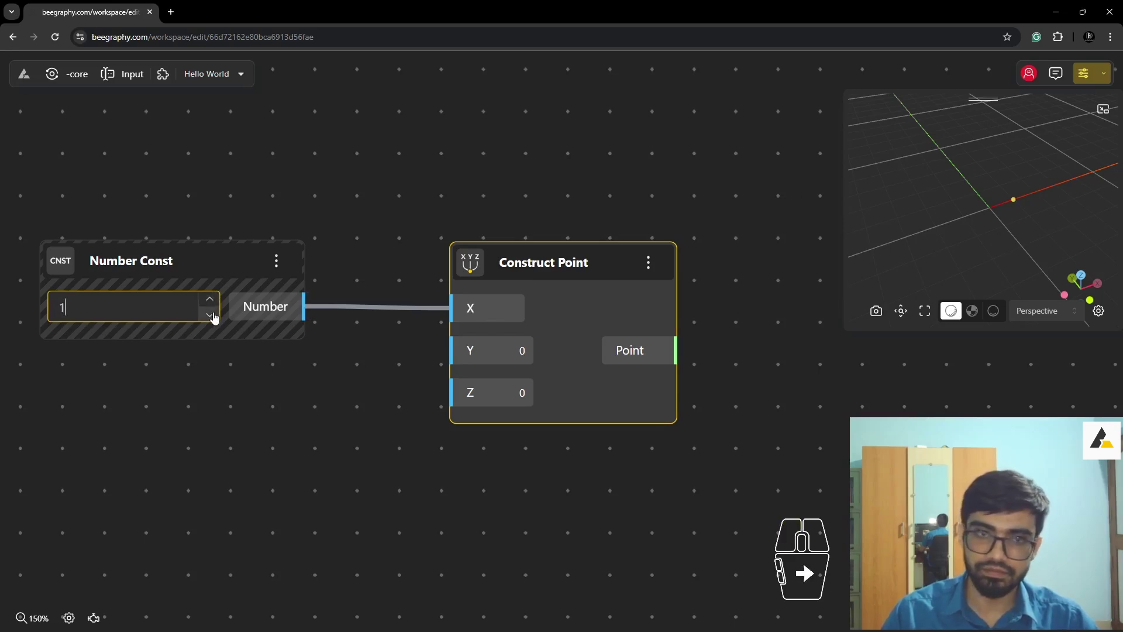
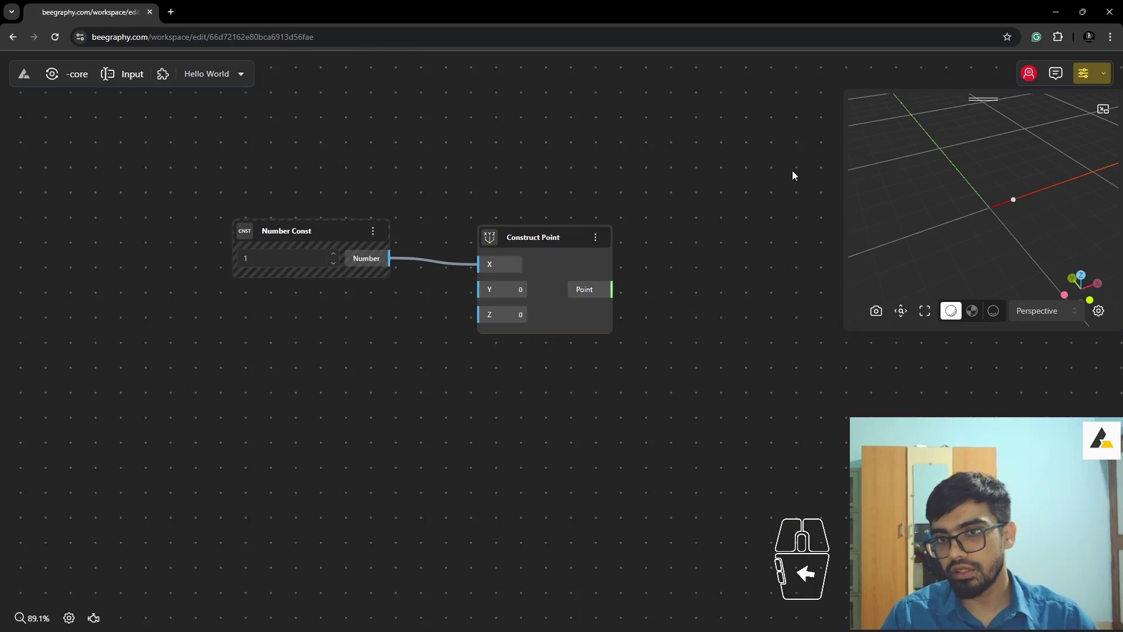
# - Copy the Construct Point node and place the duplicate below the first
pyautogui.moveTo(586, 141); pyautogui.dragTo(491, 196)
pyautogui.moveTo(596, 189); pyautogui.dragTo(550, 245)
pyautogui.click(542, 242)
pyautogui.click(555, 196)
pyautogui.click(546, 257)
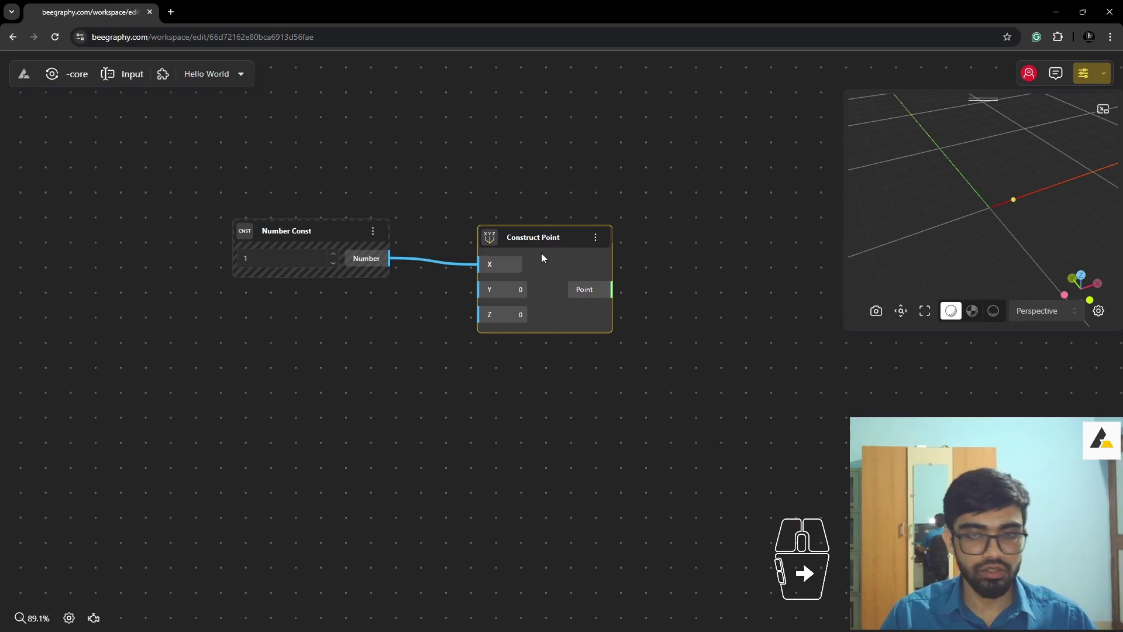
pyautogui.moveTo(567, 249); pyautogui.dragTo(548, 401)
pyautogui.middleClick(480, 439)
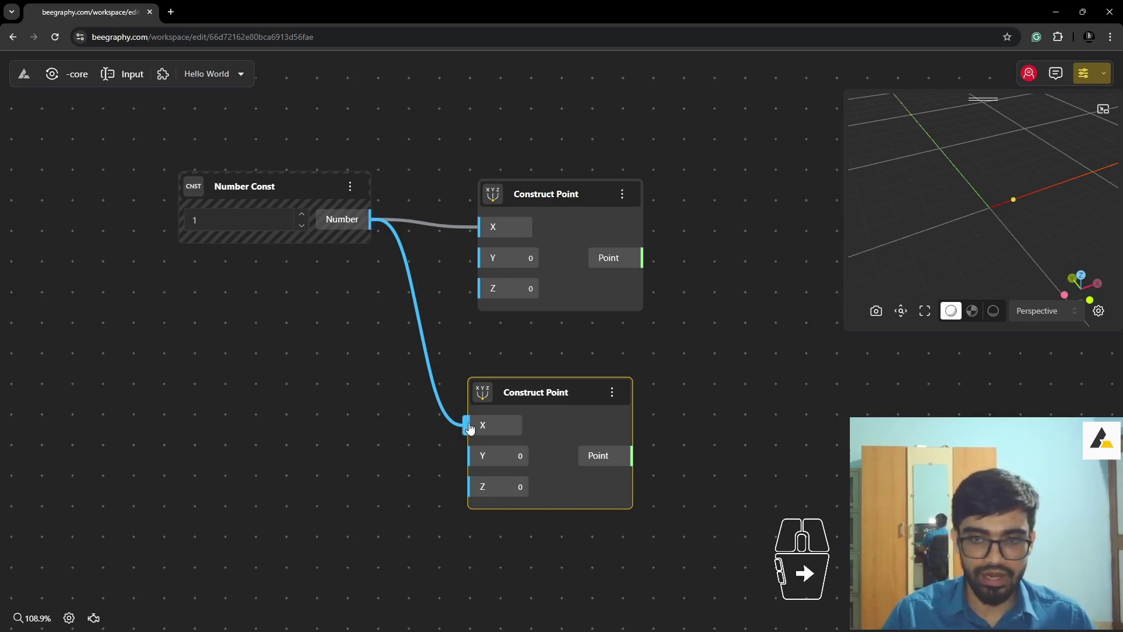
# - Remove the test wire to the second point's X and nudge the node into place
pyautogui.click(473, 430)
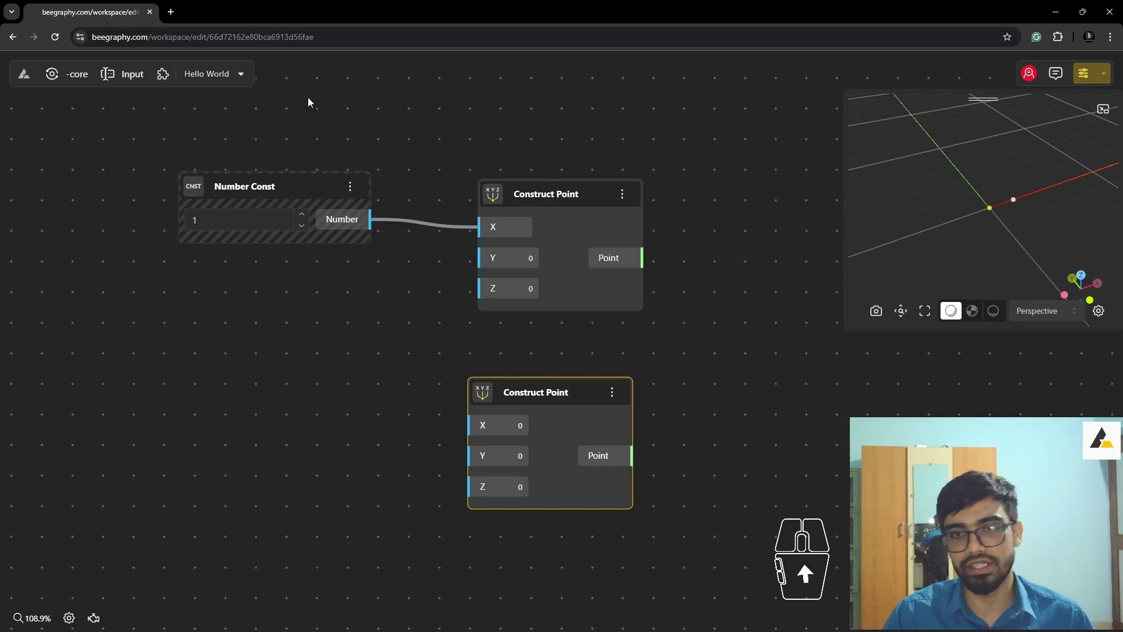
pyautogui.moveTo(513, 391); pyautogui.dragTo(535, 385)
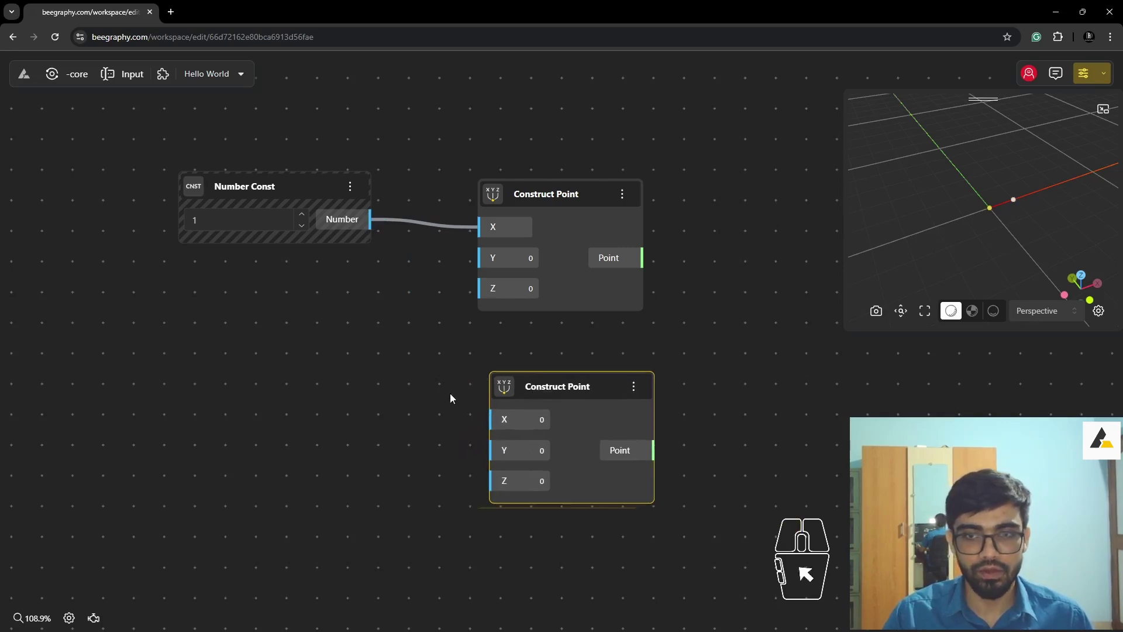
pyautogui.click(544, 393)
pyautogui.middleClick(452, 414)
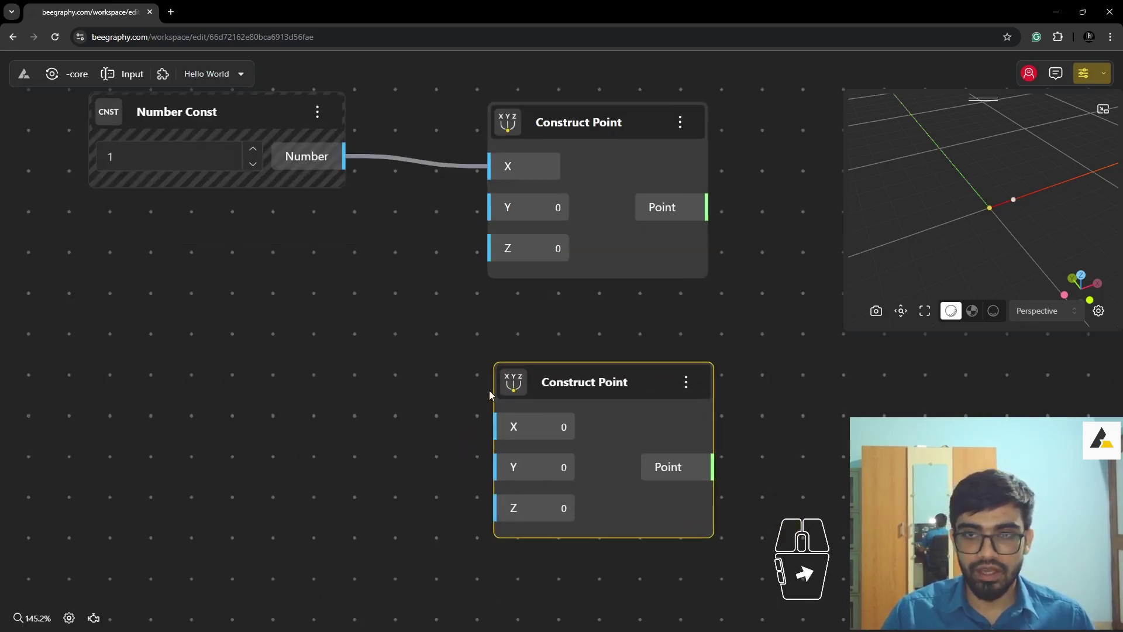
pyautogui.moveTo(521, 382); pyautogui.dragTo(510, 386)
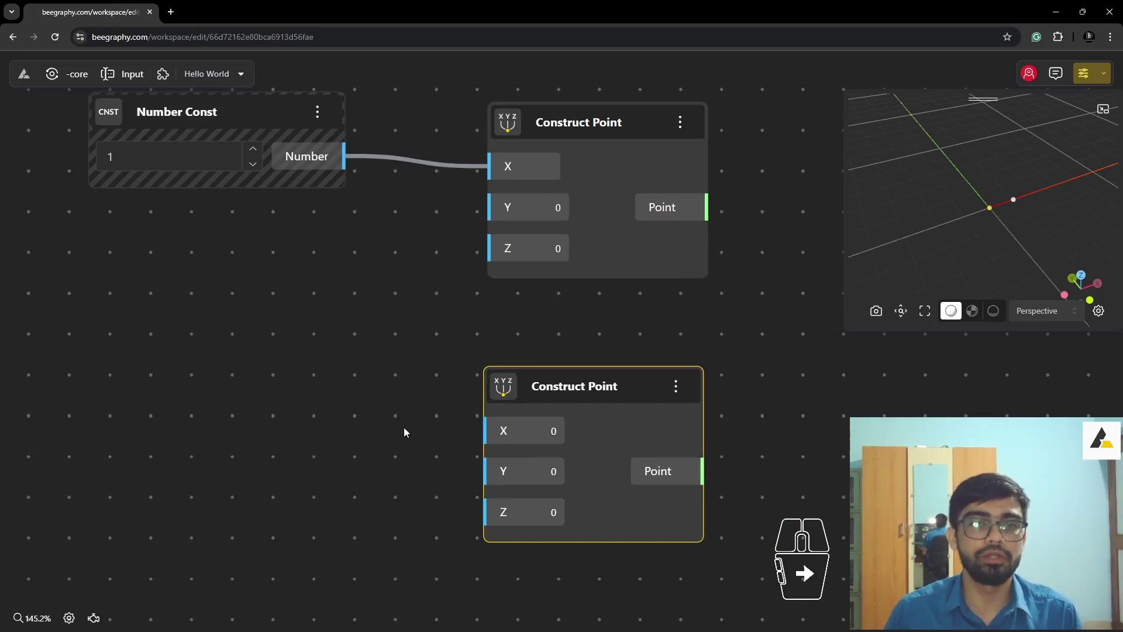
# - Click around the canvas to deselect the second Construct Point node
pyautogui.click(220, 404)
pyautogui.click(188, 325)
pyautogui.click(197, 121)
pyautogui.click(193, 275)
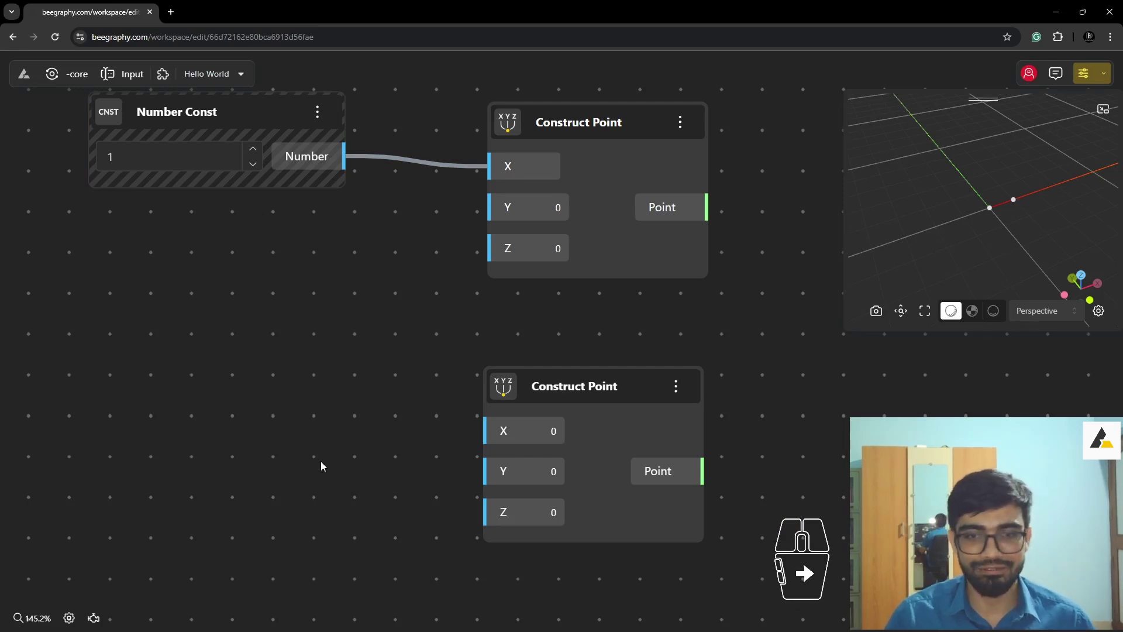
pyautogui.click(222, 431)
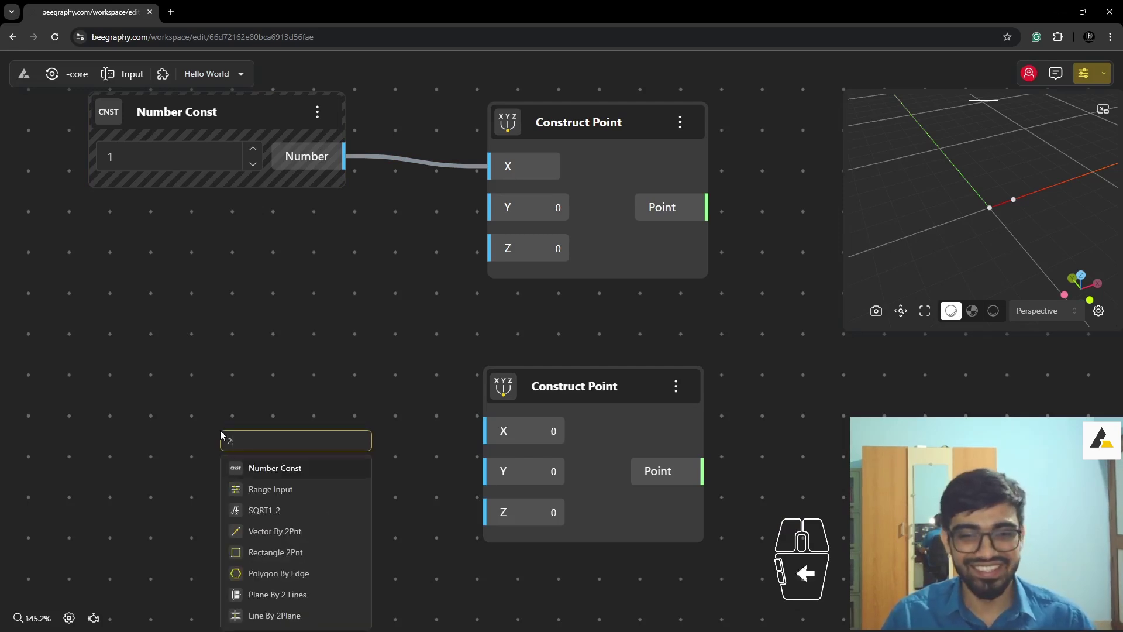
pyautogui.click(287, 494)
pyautogui.moveTo(348, 455); pyautogui.dragTo(205, 429)
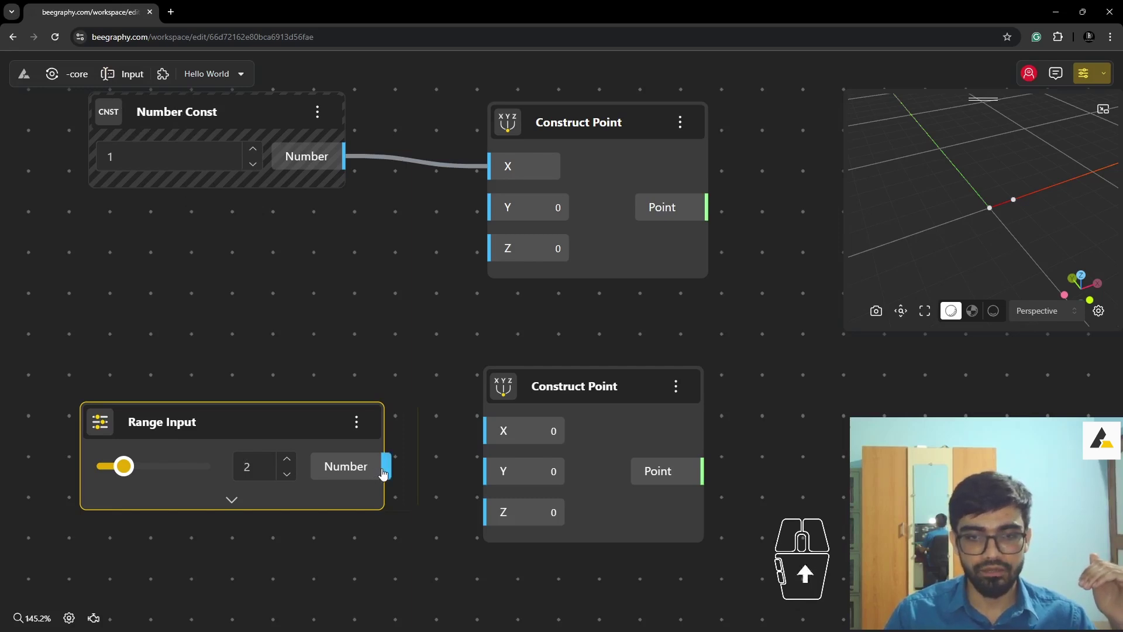
pyautogui.moveTo(385, 473); pyautogui.dragTo(483, 438)
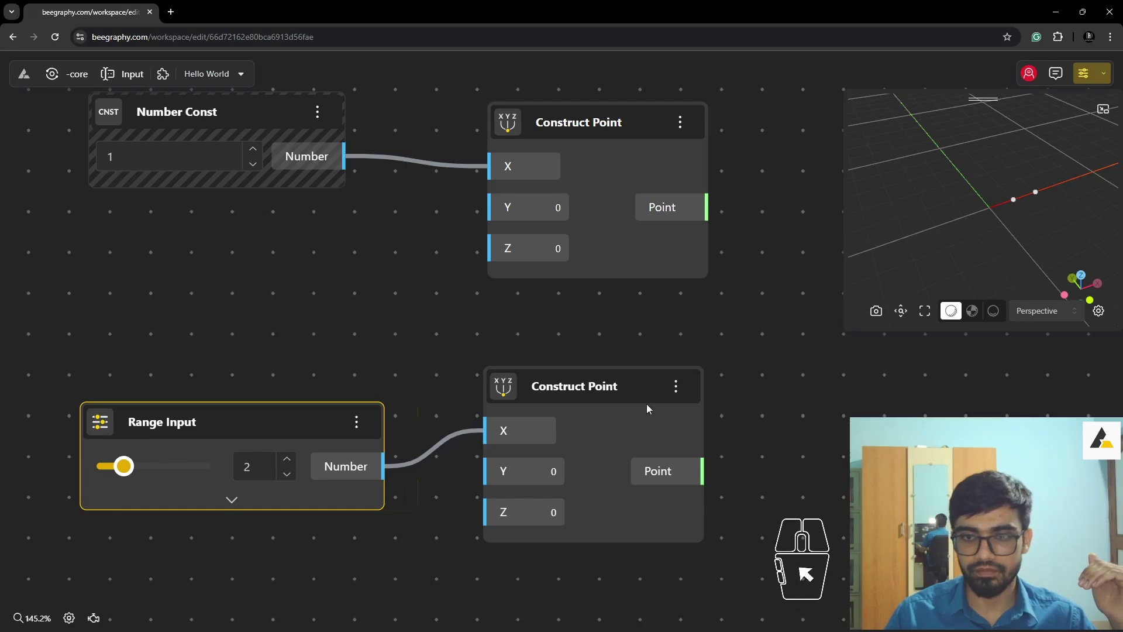
pyautogui.click(602, 384)
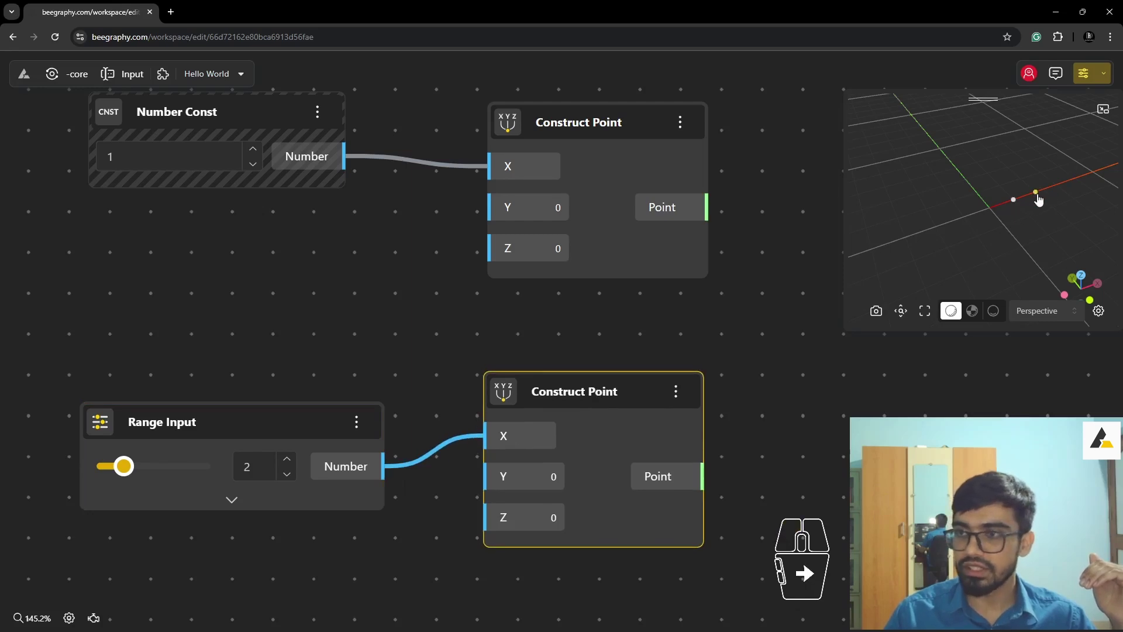
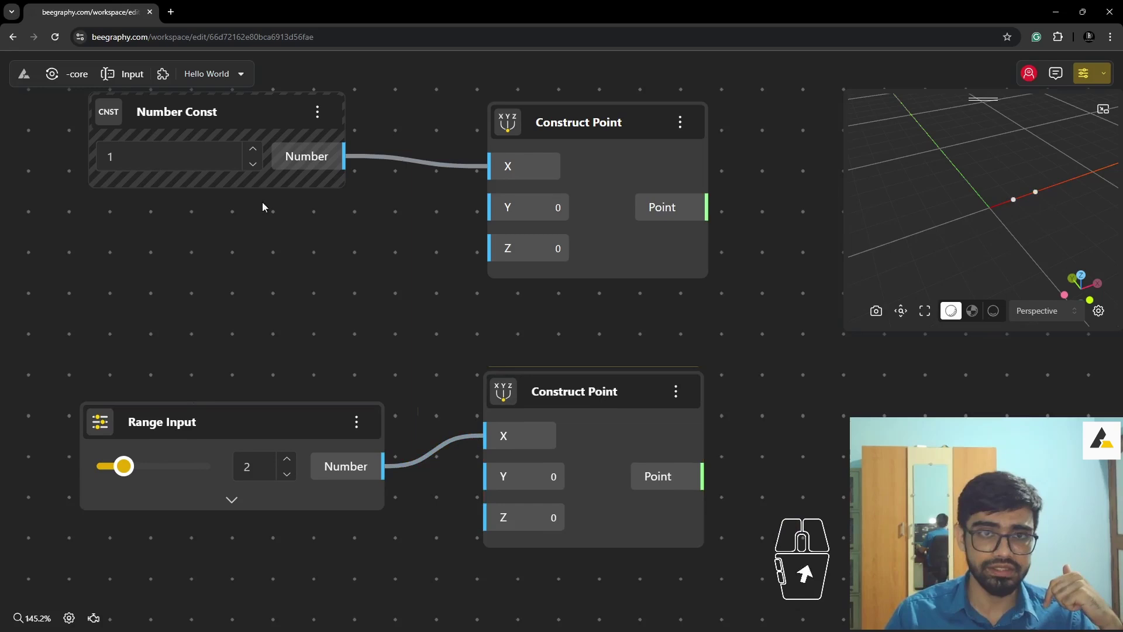
pyautogui.click(170, 114)
pyautogui.click(256, 153)
pyautogui.doubleClick(256, 152)
pyautogui.click(256, 174)
pyautogui.click(256, 174)
pyautogui.doubleClick(256, 175)
pyautogui.click(261, 154)
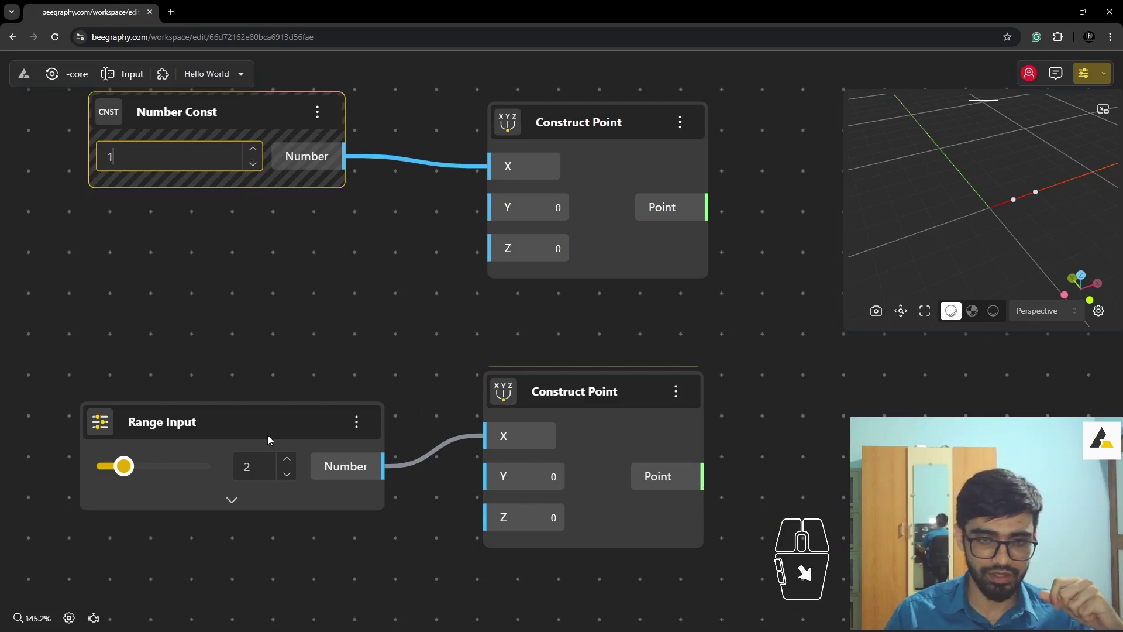
pyautogui.moveTo(124, 470); pyautogui.dragTo(117, 477)
pyautogui.moveTo(116, 477); pyautogui.dragTo(149, 477)
pyautogui.moveTo(147, 477); pyautogui.dragTo(128, 478)
pyautogui.moveTo(124, 476); pyautogui.dragTo(135, 472)
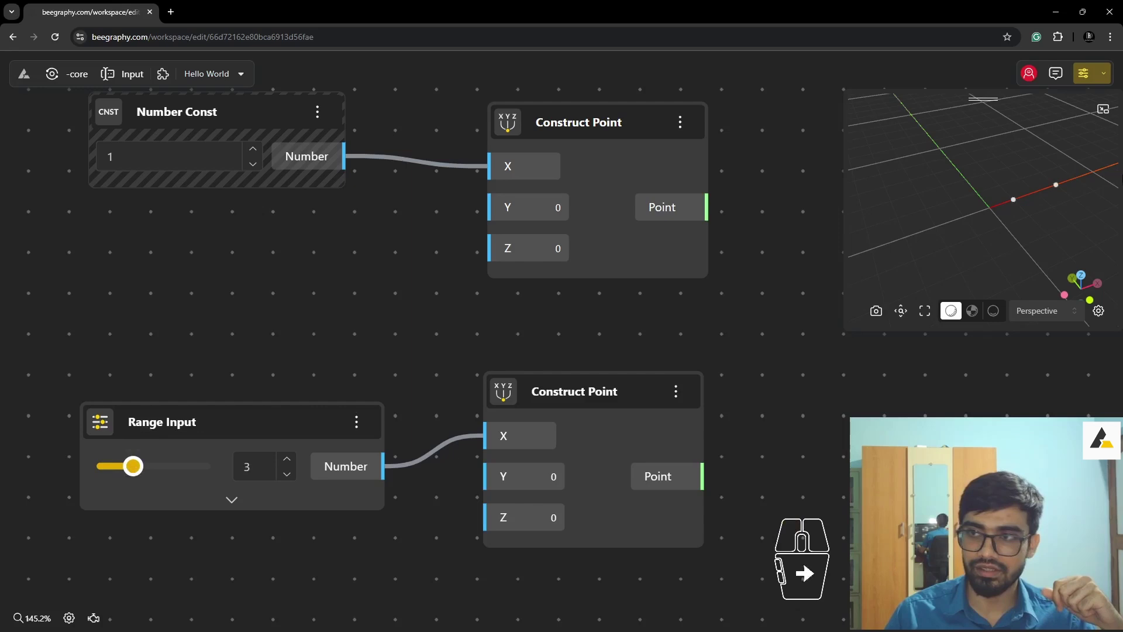
pyautogui.click(141, 473)
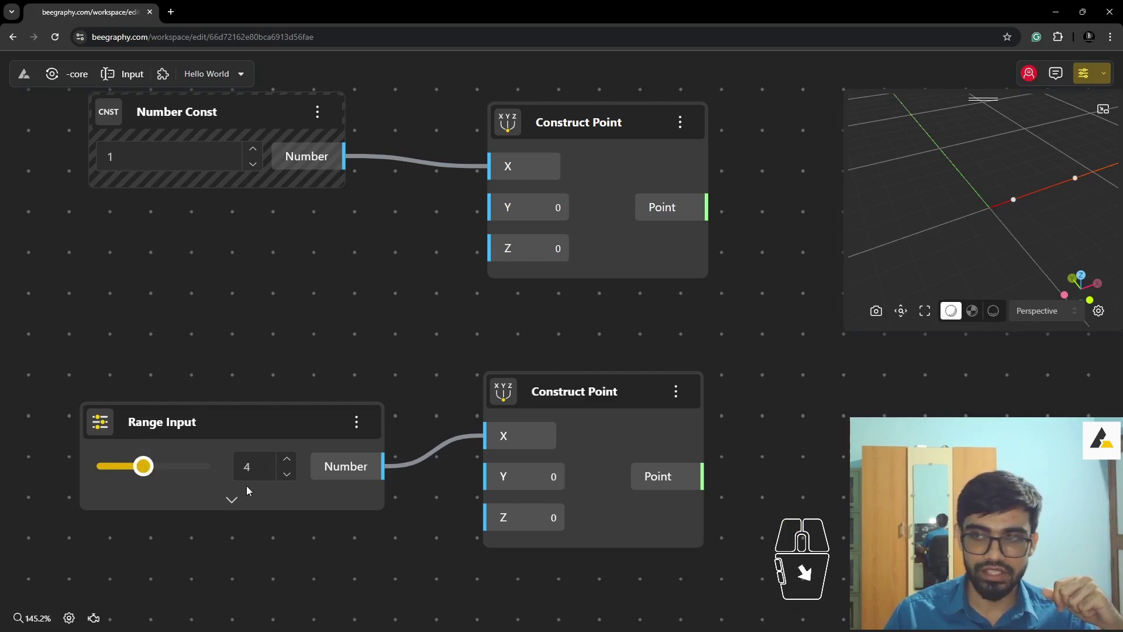
pyautogui.moveTo(146, 471); pyautogui.dragTo(149, 472)
pyautogui.click(149, 471)
pyautogui.moveTo(159, 472); pyautogui.dragTo(144, 476)
pyautogui.moveTo(147, 475); pyautogui.dragTo(127, 480)
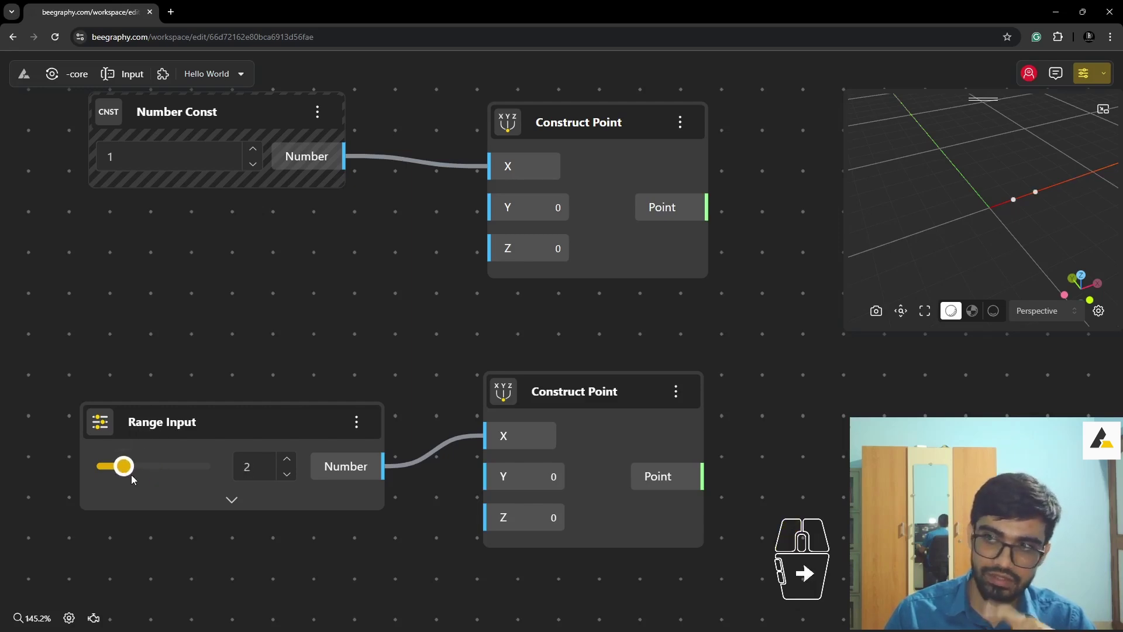
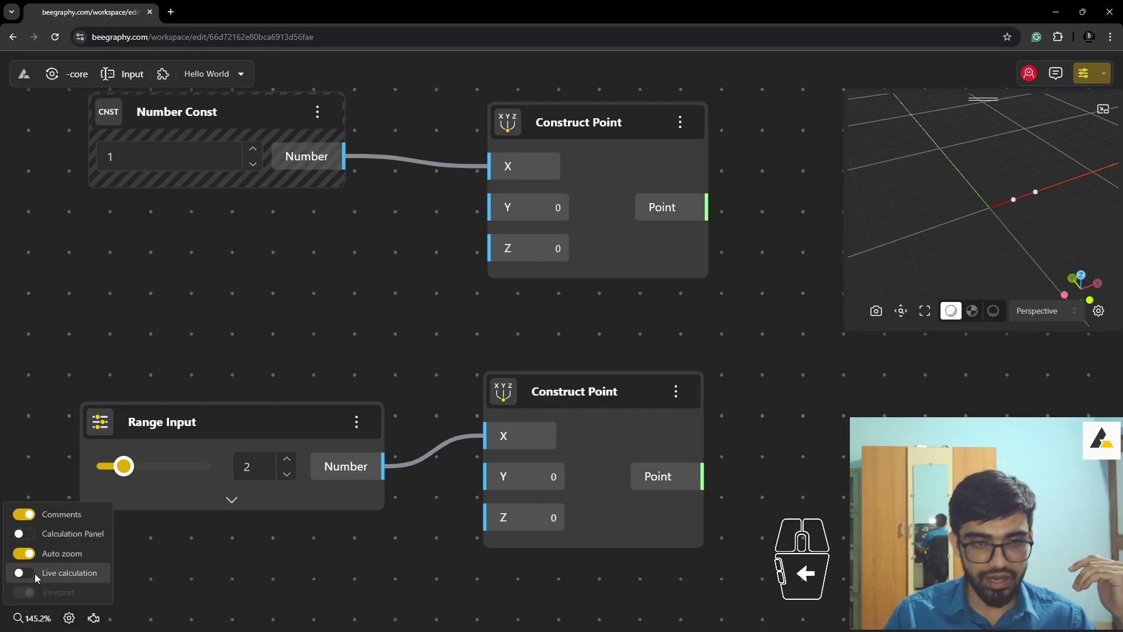
pyautogui.click(28, 580)
pyautogui.click(188, 576)
pyautogui.moveTo(123, 475); pyautogui.dragTo(121, 476)
pyautogui.scroll(-3)
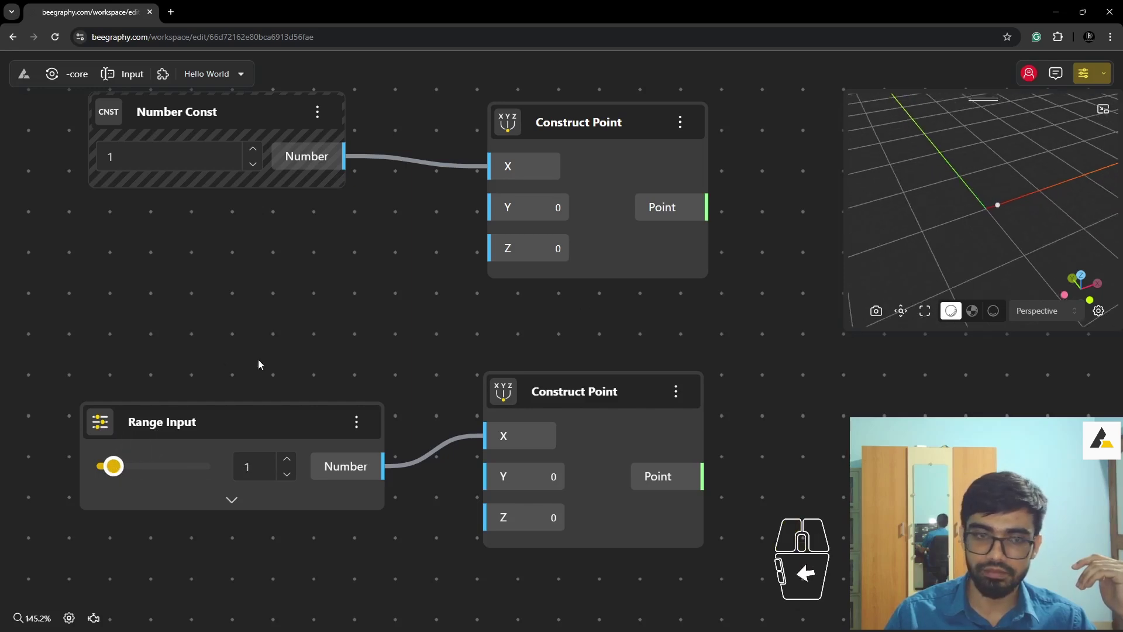
pyautogui.moveTo(118, 475); pyautogui.dragTo(131, 458)
pyautogui.click(279, 307)
pyautogui.middleClick(988, 215)
pyautogui.middleClick(1030, 192)
pyautogui.middleClick(1032, 191)
pyautogui.moveTo(566, 407); pyautogui.dragTo(568, 425)
pyautogui.click(384, 313)
pyautogui.scroll(-3)
pyautogui.scroll(-3)
pyautogui.scroll(3)
pyautogui.middleClick(521, 371)
pyautogui.middleClick(521, 371)
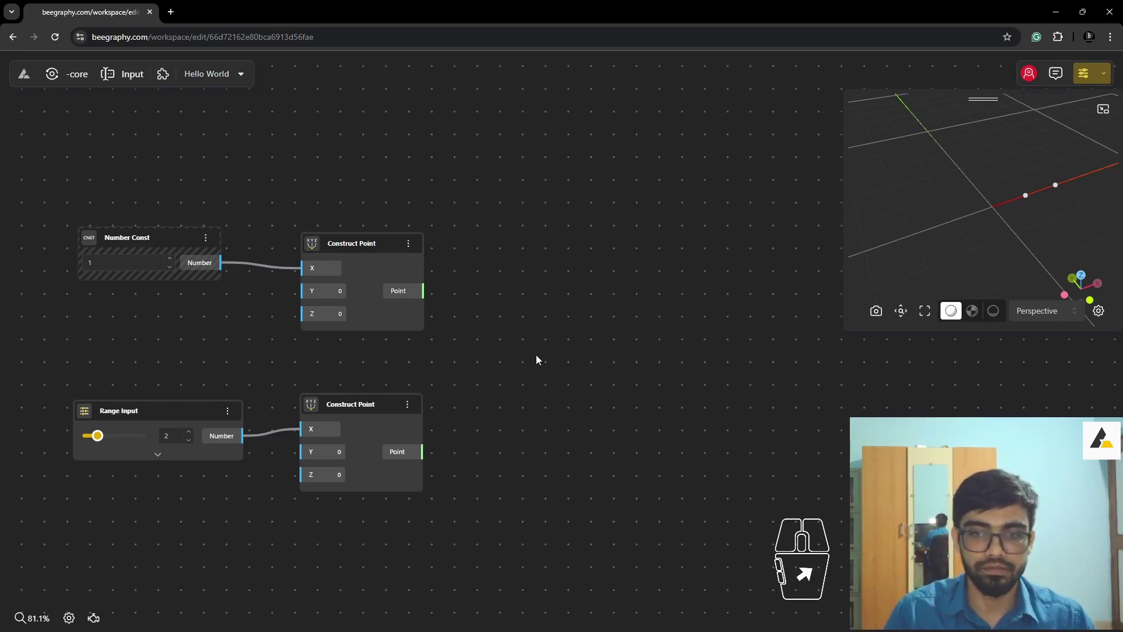
# - Add a Line node from the search and place it right of the two point nodes
pyautogui.click(600, 356)
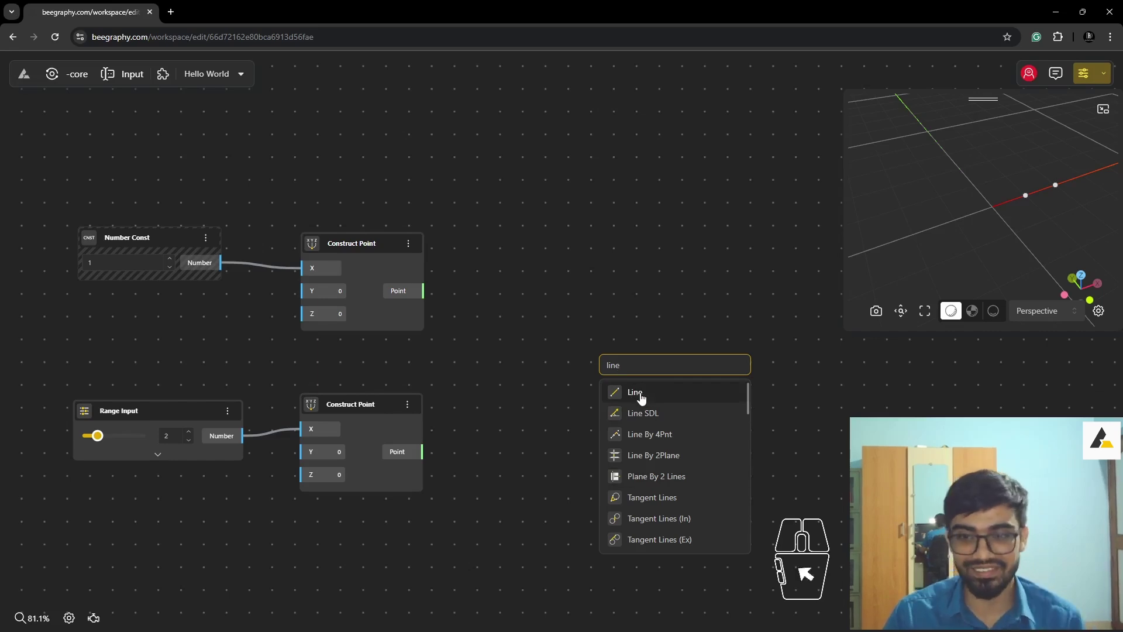
pyautogui.click(645, 396)
pyautogui.moveTo(659, 370); pyautogui.dragTo(598, 339)
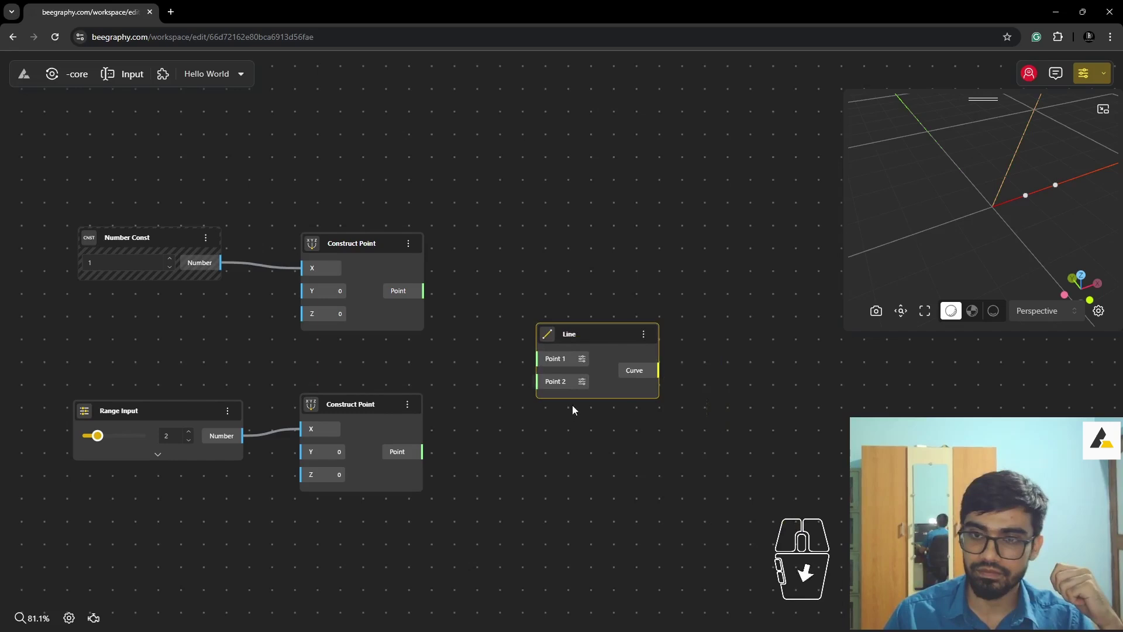
# - Pan and zoom the graph view toward the Construct Point nodes
pyautogui.middleClick(575, 426)
pyautogui.middleClick(570, 403)
pyautogui.middleClick(570, 404)
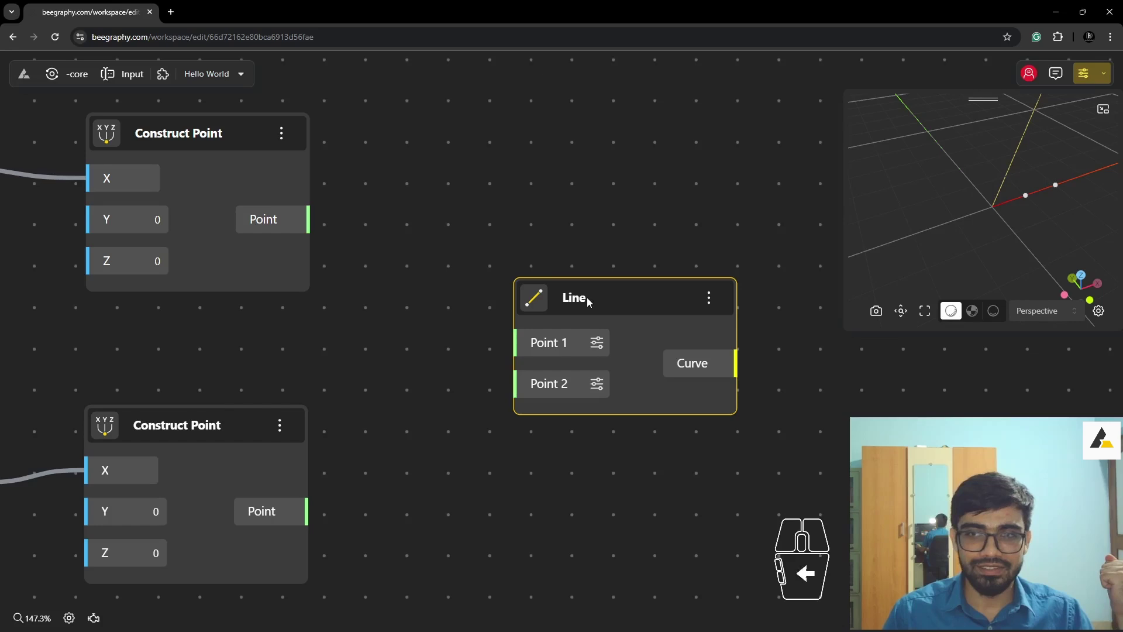
pyautogui.moveTo(591, 302); pyautogui.dragTo(578, 305)
pyautogui.scroll(-3)
pyautogui.scroll(3)
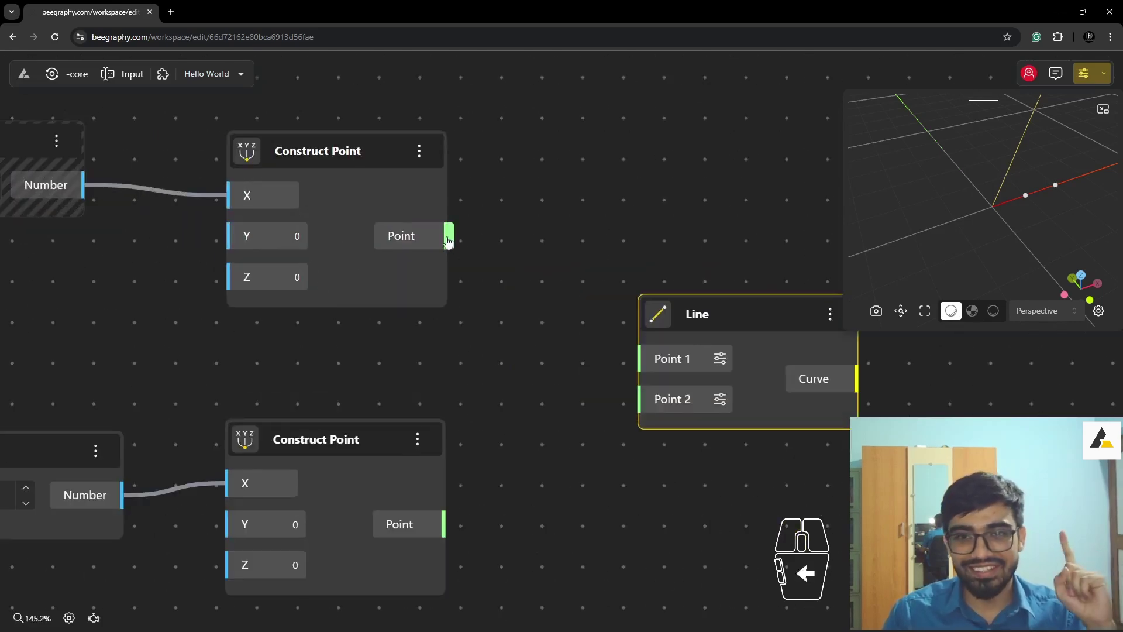
# - Wire the first Construct Point's output into the Line node's Point 1 input
pyautogui.click(449, 242)
pyautogui.click(380, 159)
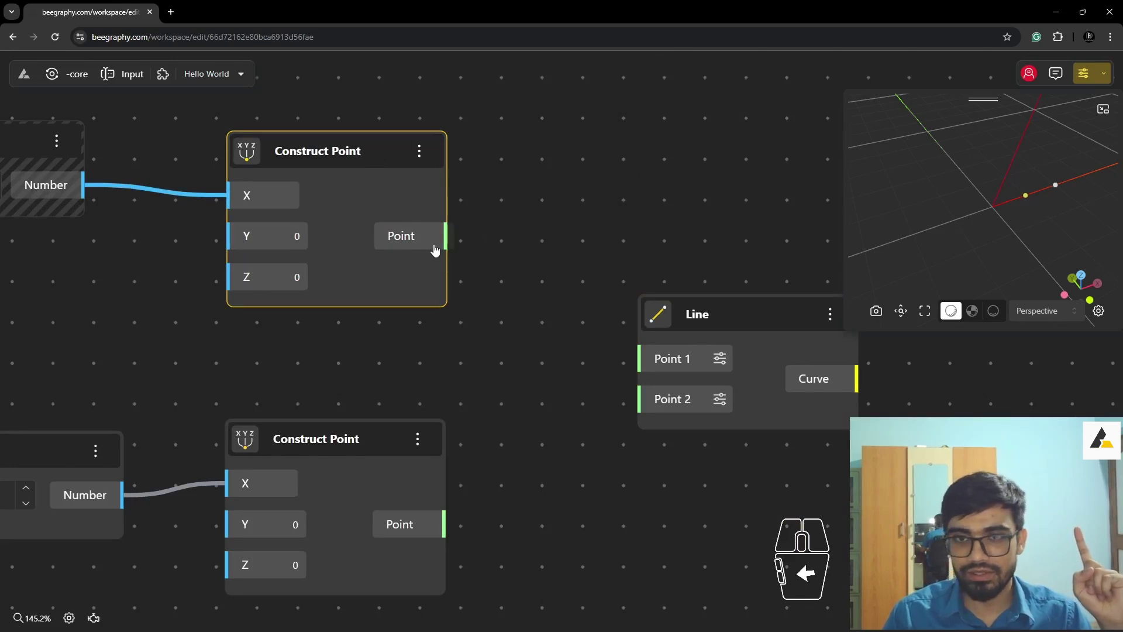
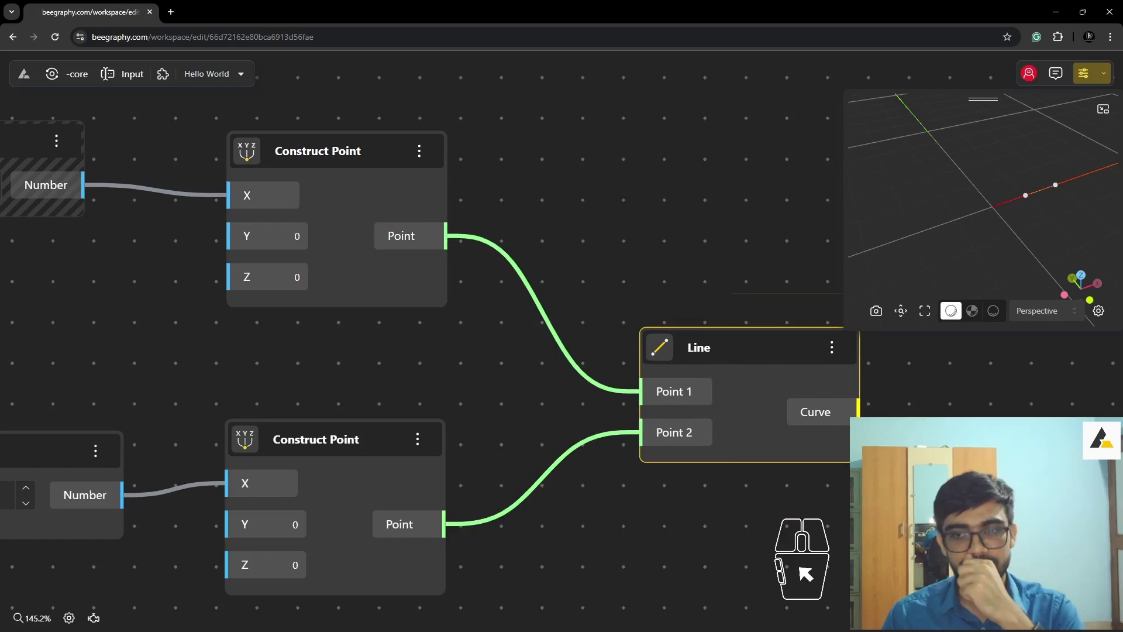
pyautogui.scroll(-3)
pyautogui.middleClick(247, 393)
pyautogui.moveTo(188, 424); pyautogui.dragTo(206, 425)
pyautogui.click(205, 428)
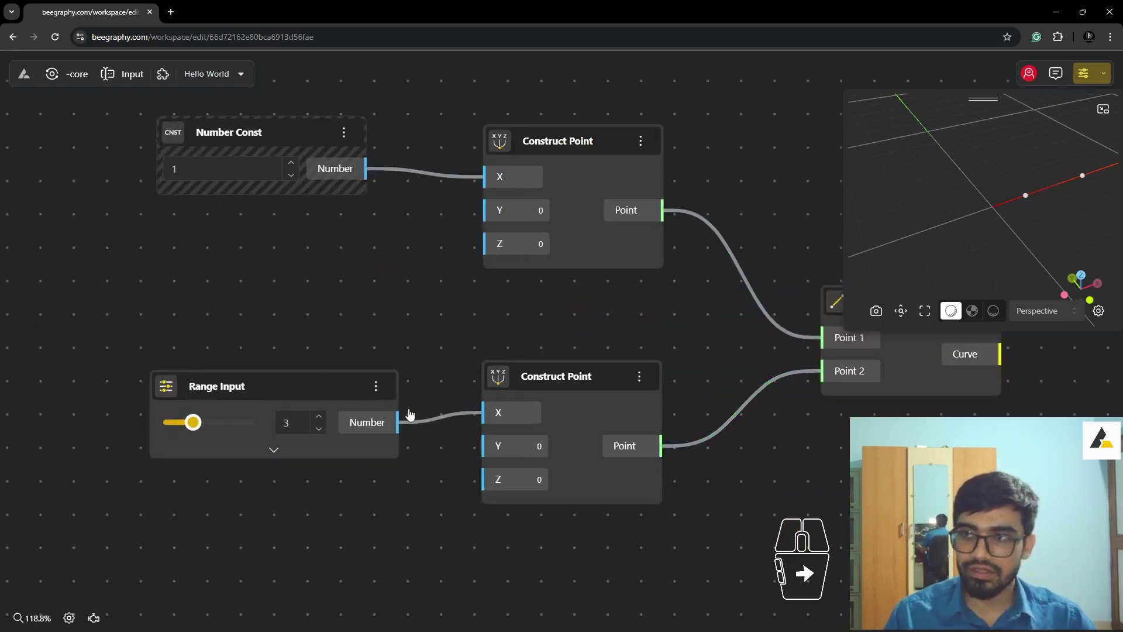
pyautogui.click(915, 361)
pyautogui.click(198, 426)
pyautogui.moveTo(185, 426); pyautogui.dragTo(197, 428)
pyautogui.click(943, 374)
pyautogui.click(339, 343)
# - Wire the second Construct Point's output into the Line node's Point 2 input
pyautogui.middleClick(710, 347)
pyautogui.rightClick(745, 348)
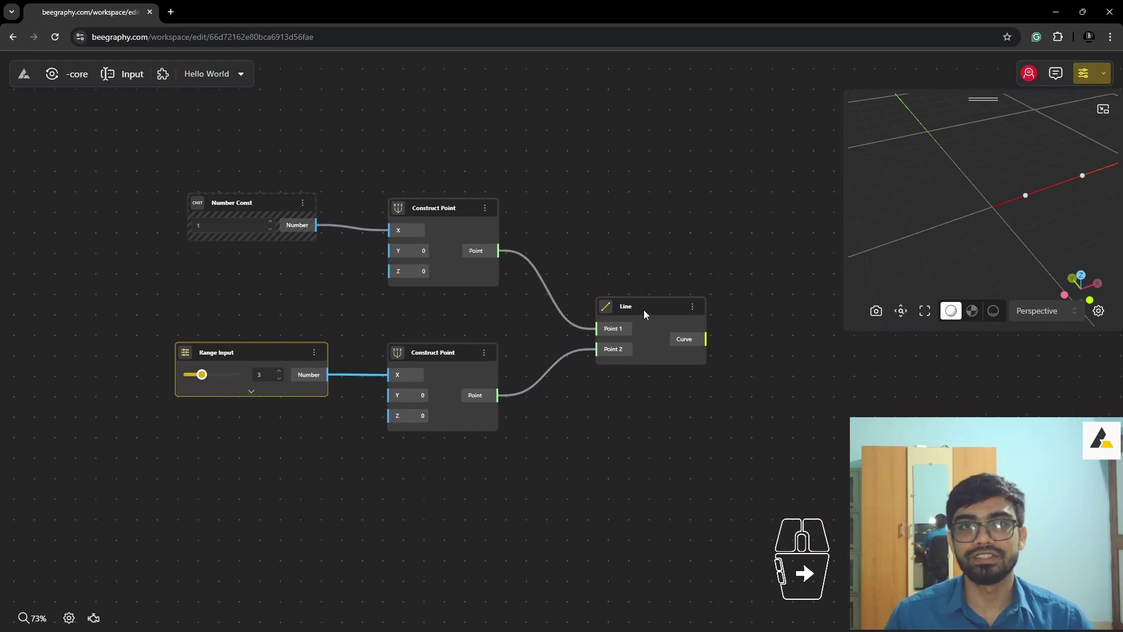
pyautogui.click(645, 308)
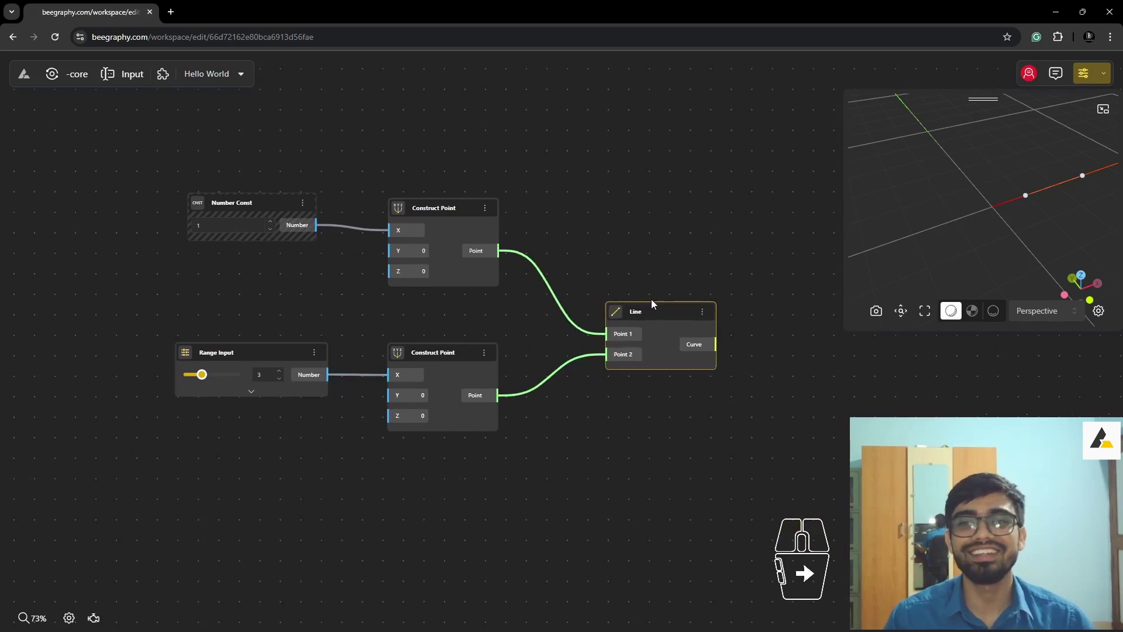
pyautogui.click(655, 316)
pyautogui.click(446, 211)
pyautogui.moveTo(258, 199); pyautogui.dragTo(271, 211)
pyautogui.click(671, 317)
pyautogui.moveTo(435, 354); pyautogui.dragTo(450, 354)
pyautogui.middleClick(375, 252)
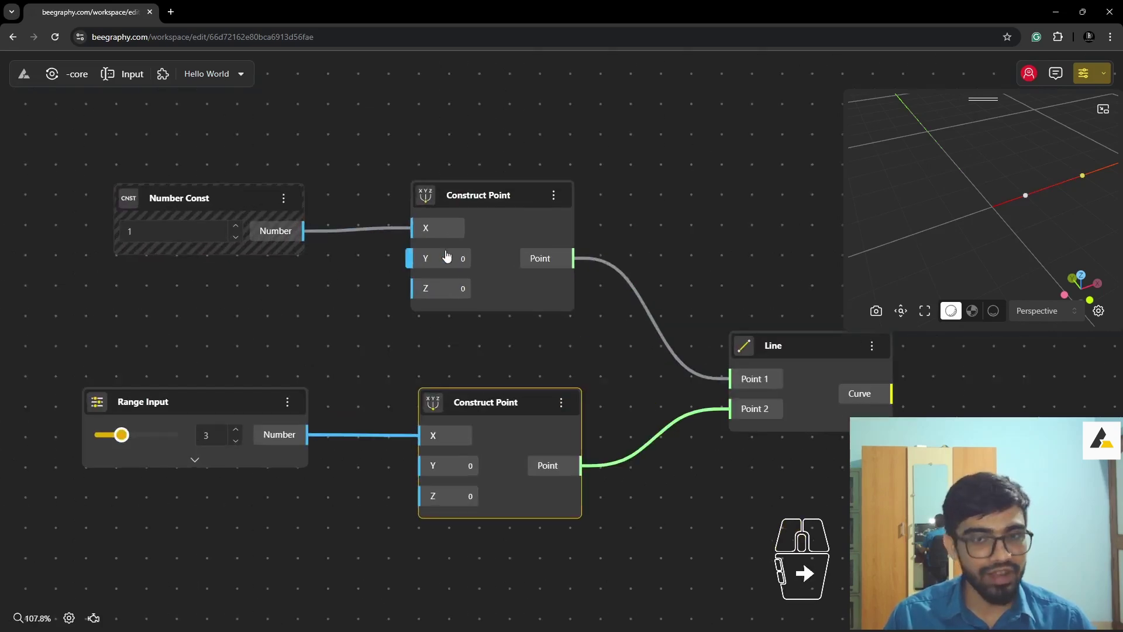
# - Move the Range Input node slightly and select it
pyautogui.moveTo(211, 404); pyautogui.dragTo(227, 421)
pyautogui.moveTo(209, 200); pyautogui.dragTo(205, 180)
pyautogui.click(199, 415)
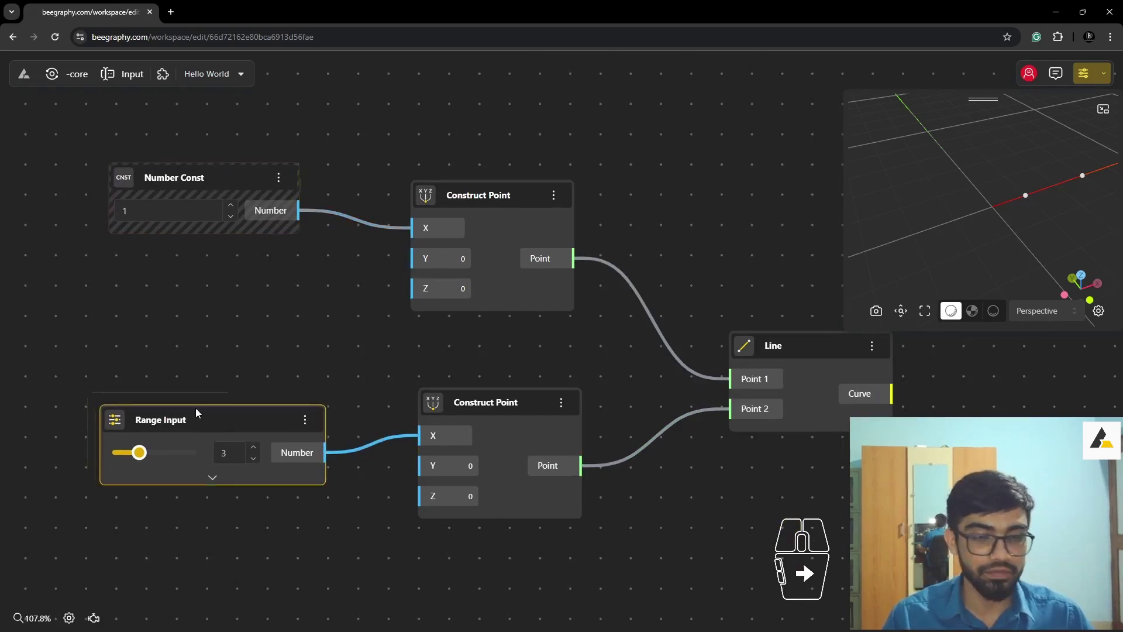
# - Duplicate the Range Input slider and place the copy below the original
pyautogui.moveTo(199, 422); pyautogui.dragTo(141, 384)
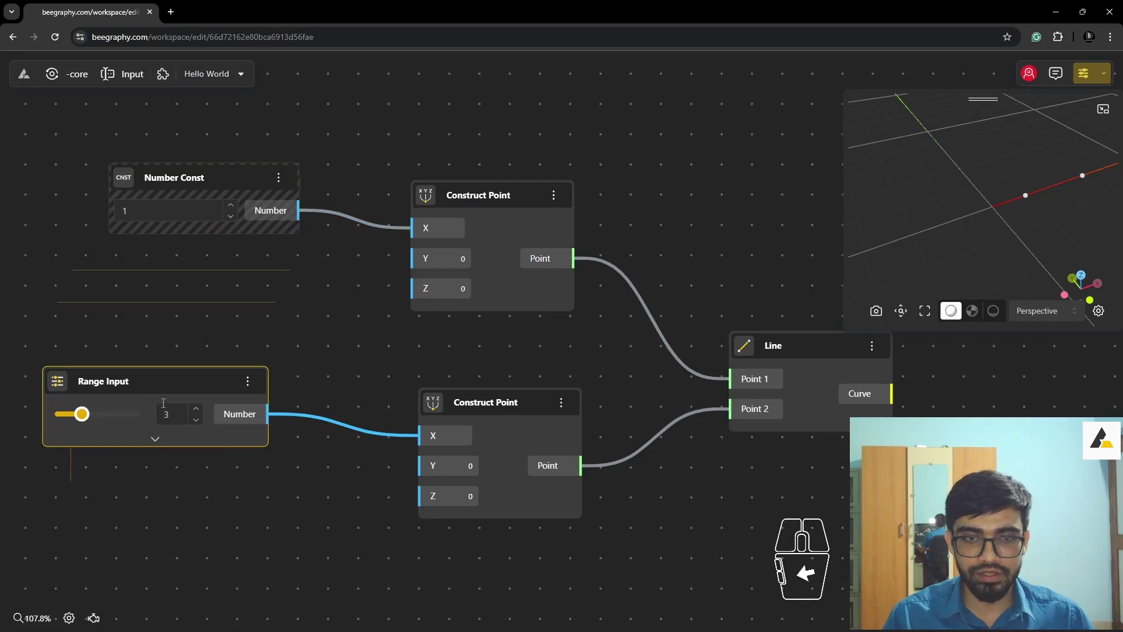
pyautogui.moveTo(152, 376); pyautogui.dragTo(175, 404)
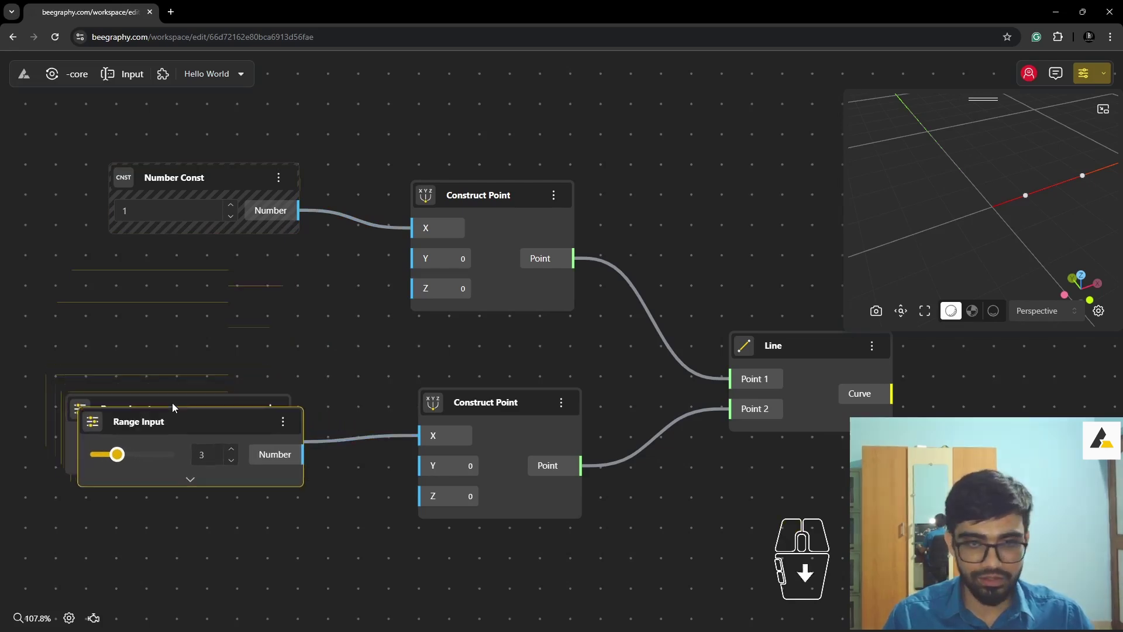
pyautogui.moveTo(178, 419); pyautogui.dragTo(175, 516)
pyautogui.click(185, 411)
pyautogui.moveTo(276, 367); pyautogui.dragTo(156, 413)
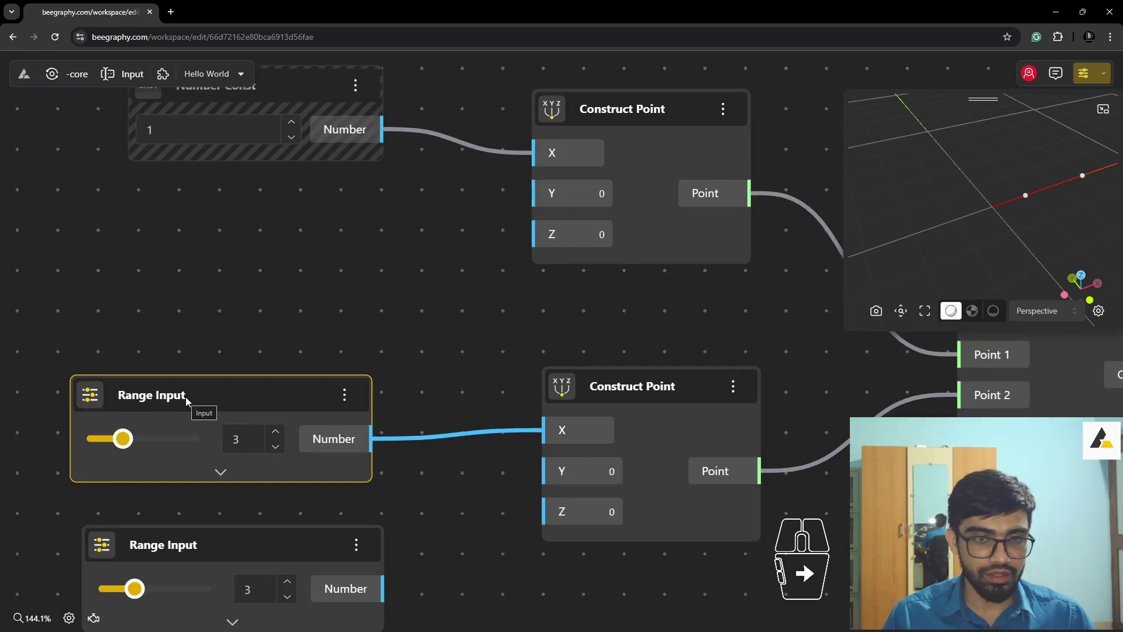
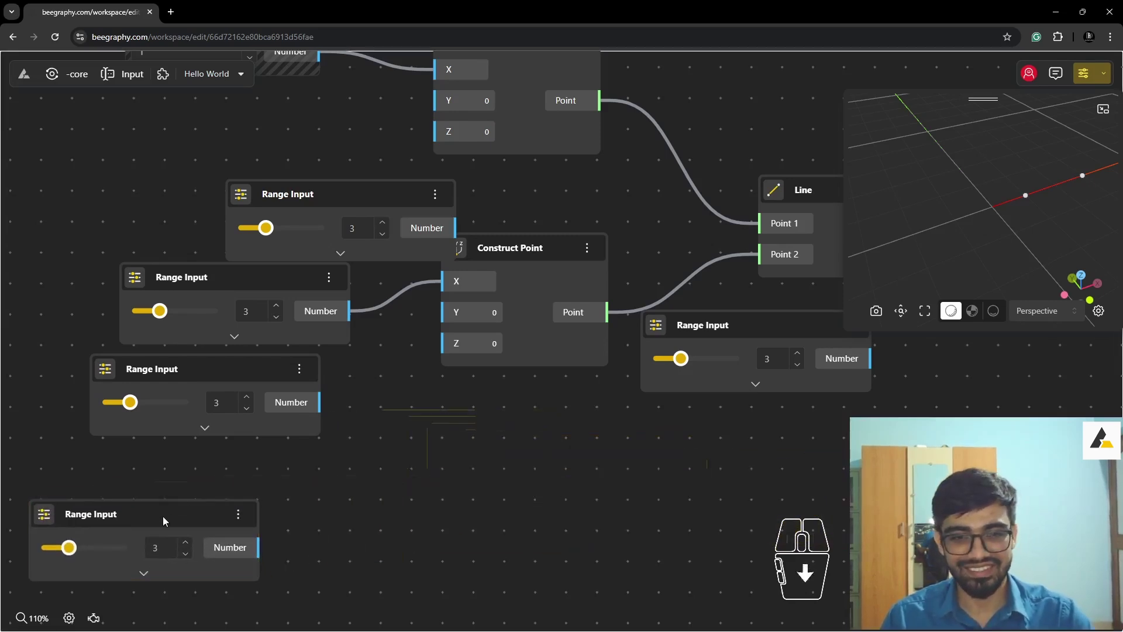
# - Make a second Range Input copy and arrange the sliders near the second Construct Point
pyautogui.moveTo(167, 521); pyautogui.dragTo(434, 520)
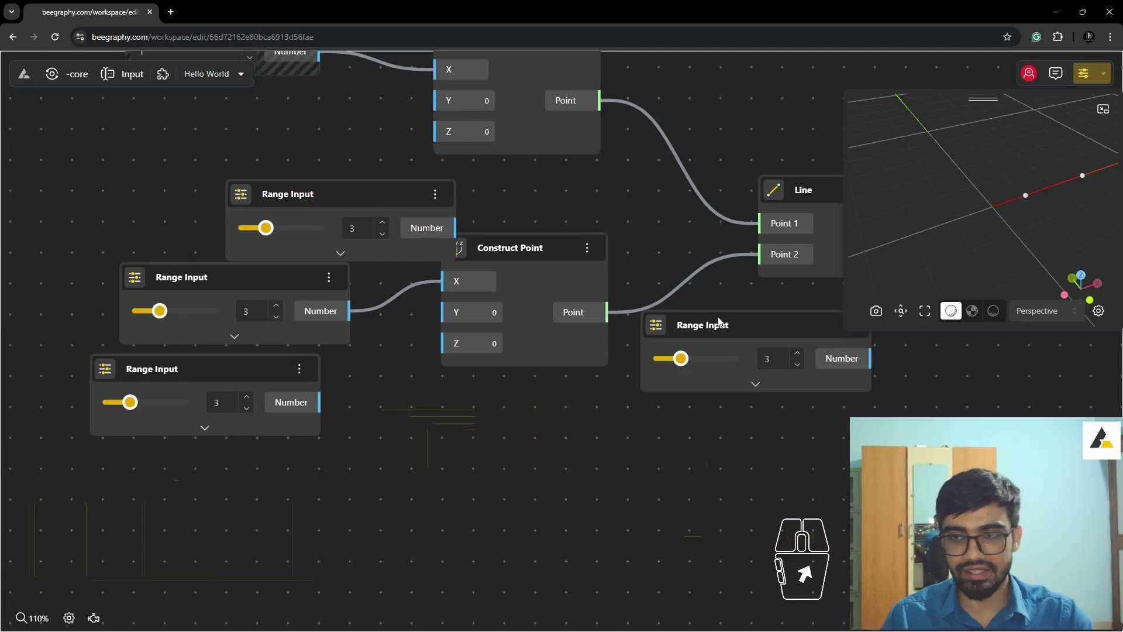
pyautogui.moveTo(725, 333); pyautogui.dragTo(681, 391)
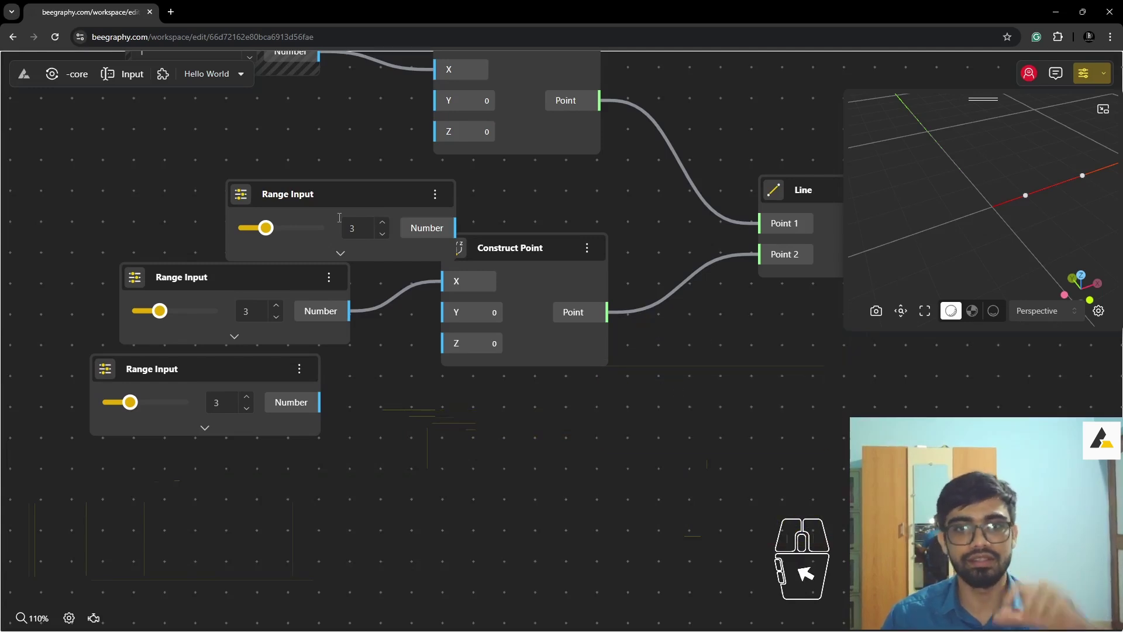
pyautogui.moveTo(154, 201); pyautogui.dragTo(200, 296)
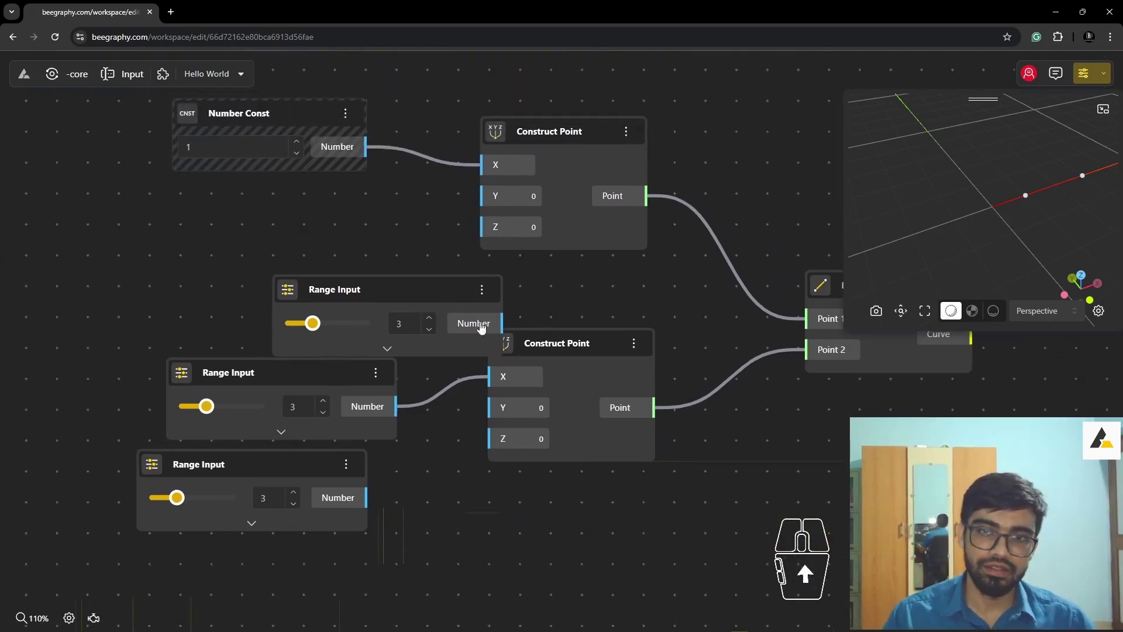
# - Arrange the Range Input nodes beside the Construct Point nodes on the canvas
pyautogui.moveTo(413, 290); pyautogui.dragTo(284, 230)
pyautogui.scroll(-3)
pyautogui.rightClick(802, 425)
pyautogui.rightClick(374, 404)
pyautogui.rightClick(471, 329)
pyautogui.moveTo(313, 269); pyautogui.dragTo(333, 258)
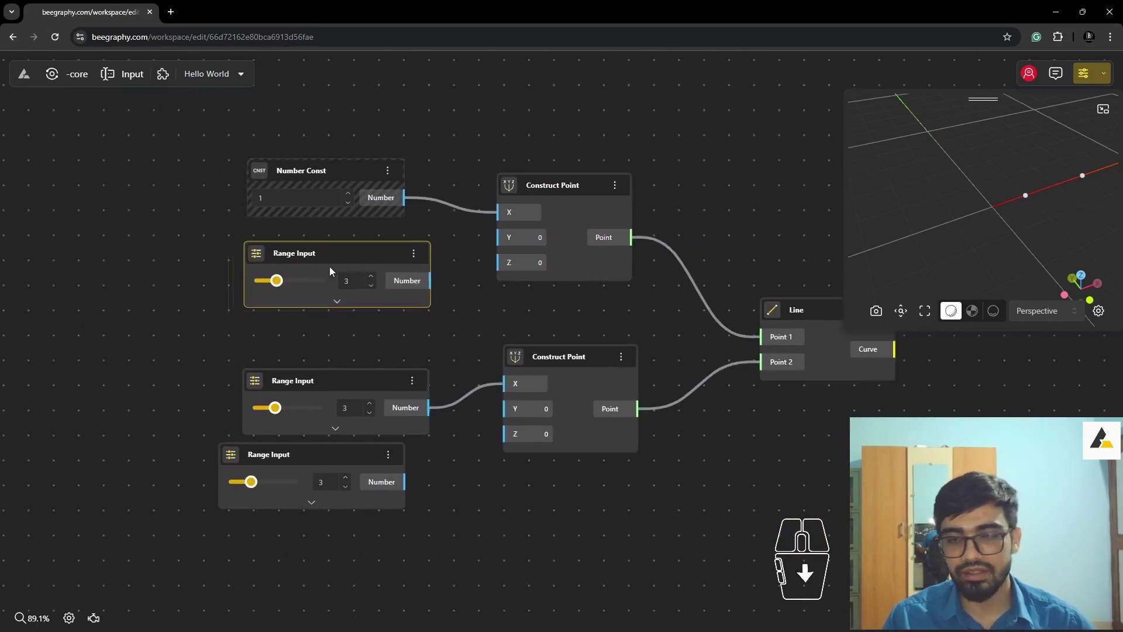
pyautogui.middleClick(354, 363)
pyautogui.moveTo(345, 392); pyautogui.dragTo(329, 368)
pyautogui.click(332, 493)
pyautogui.moveTo(338, 216); pyautogui.dragTo(315, 203)
pyautogui.moveTo(439, 252); pyautogui.dragTo(552, 203)
pyautogui.scroll(-3)
pyautogui.scroll(3)
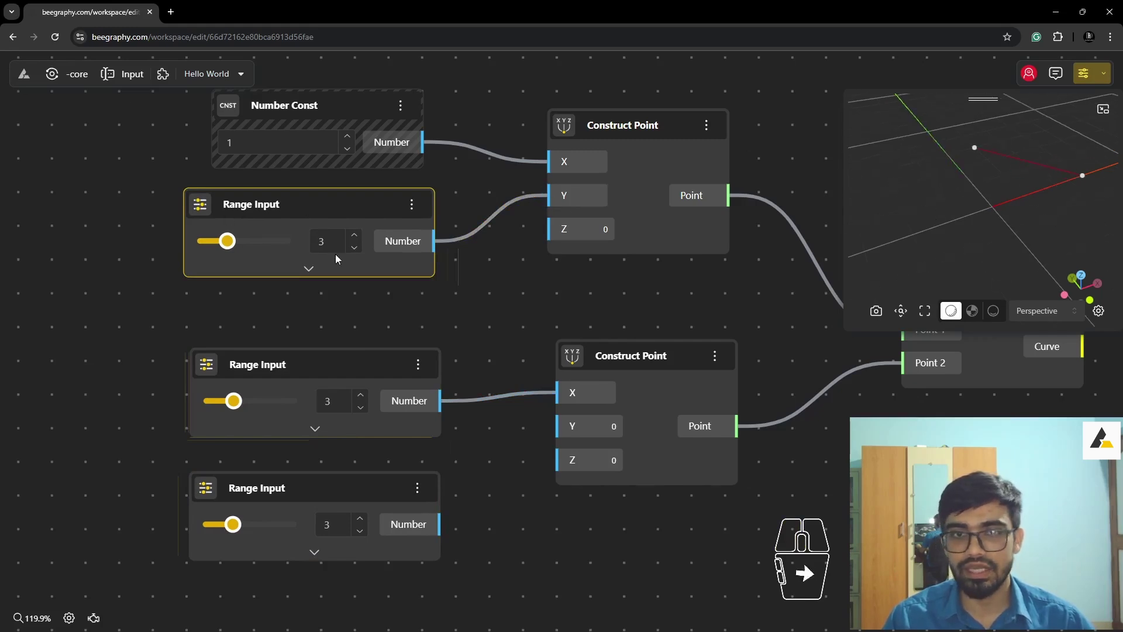
# - Test the first slider at 0, view the preview top-down, and restore it to 3
pyautogui.moveTo(232, 246); pyautogui.dragTo(203, 248)
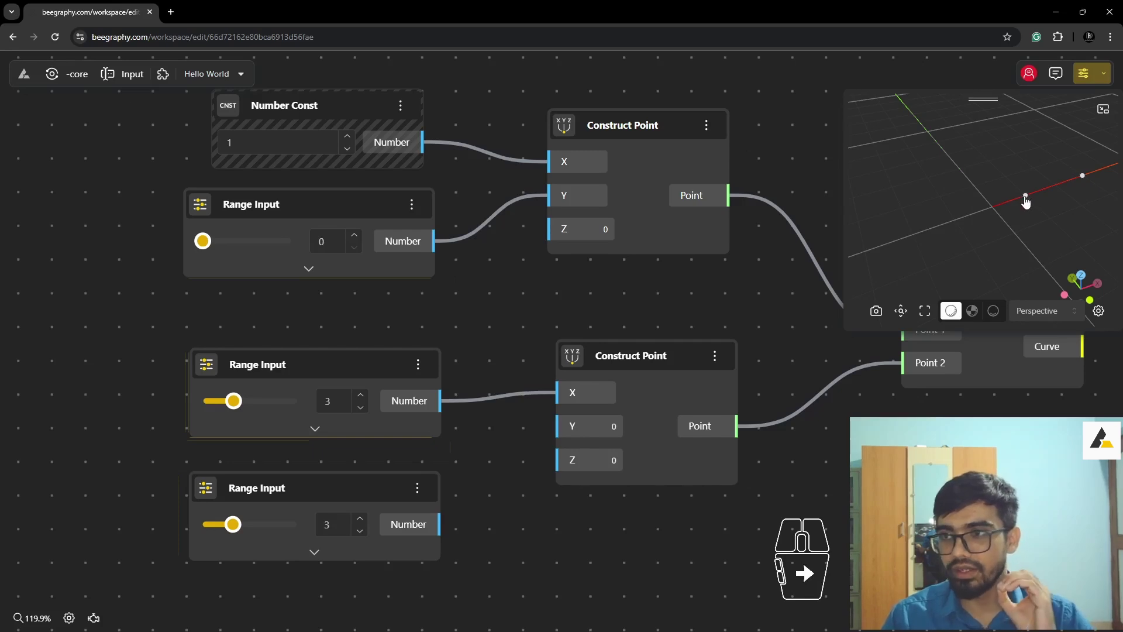
pyautogui.moveTo(988, 224); pyautogui.dragTo(958, 231)
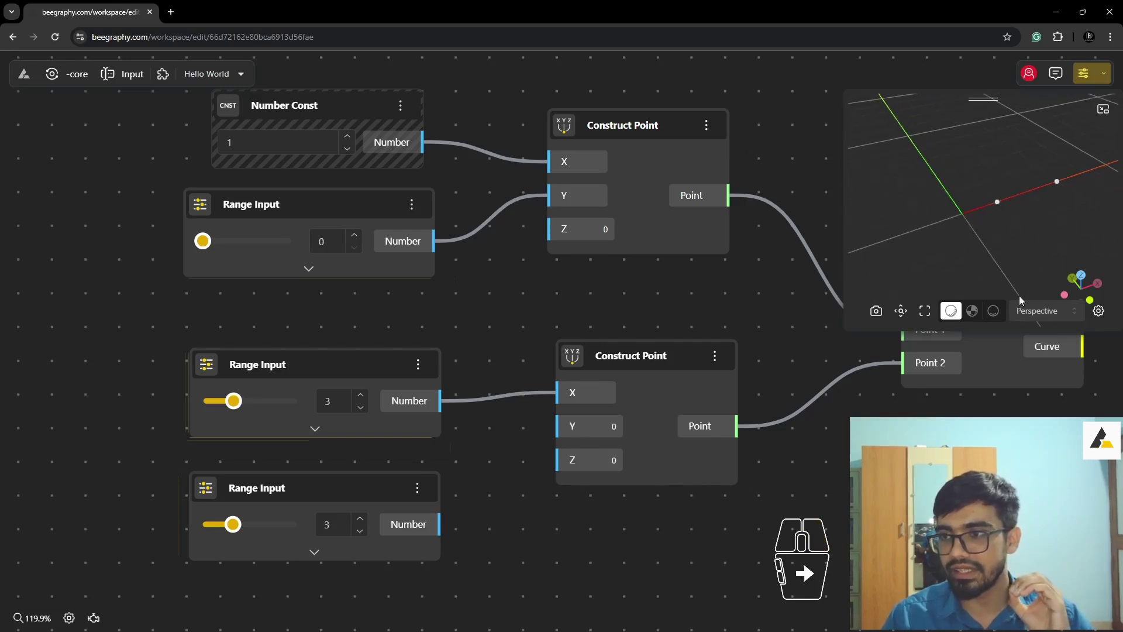
pyautogui.click(1038, 310)
pyautogui.click(1033, 254)
pyautogui.moveTo(973, 202); pyautogui.dragTo(1006, 209)
pyautogui.middleClick(1006, 215)
pyautogui.middleClick(1006, 215)
pyautogui.middleClick(1006, 215)
pyautogui.middleClick(1006, 216)
pyautogui.moveTo(205, 245); pyautogui.dragTo(229, 252)
# - Set the third slider to 6 and wire it into the second Construct Point's Y input
pyautogui.moveTo(439, 532); pyautogui.dragTo(556, 427)
pyautogui.moveTo(234, 529); pyautogui.dragTo(263, 509)
pyautogui.moveTo(352, 495); pyautogui.dragTo(291, 483)
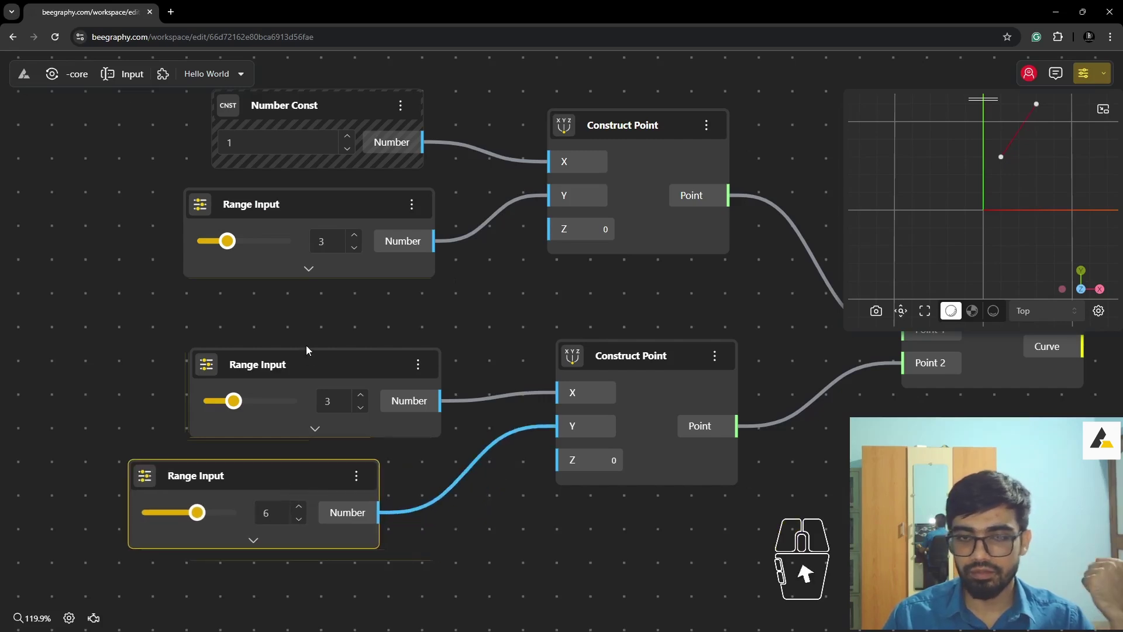
# - Wire Number Const (1) into the second Construct Point's Y in place of the 6-slider, and tidy the input nodes
pyautogui.moveTo(312, 357); pyautogui.dragTo(213, 340)
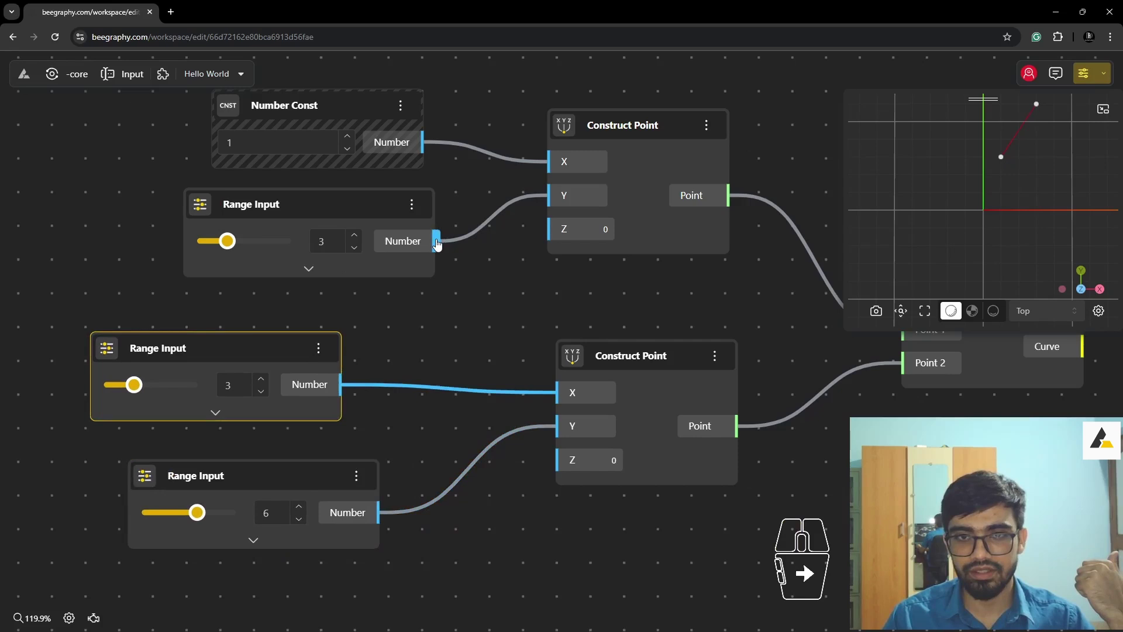
pyautogui.moveTo(424, 150); pyautogui.dragTo(560, 435)
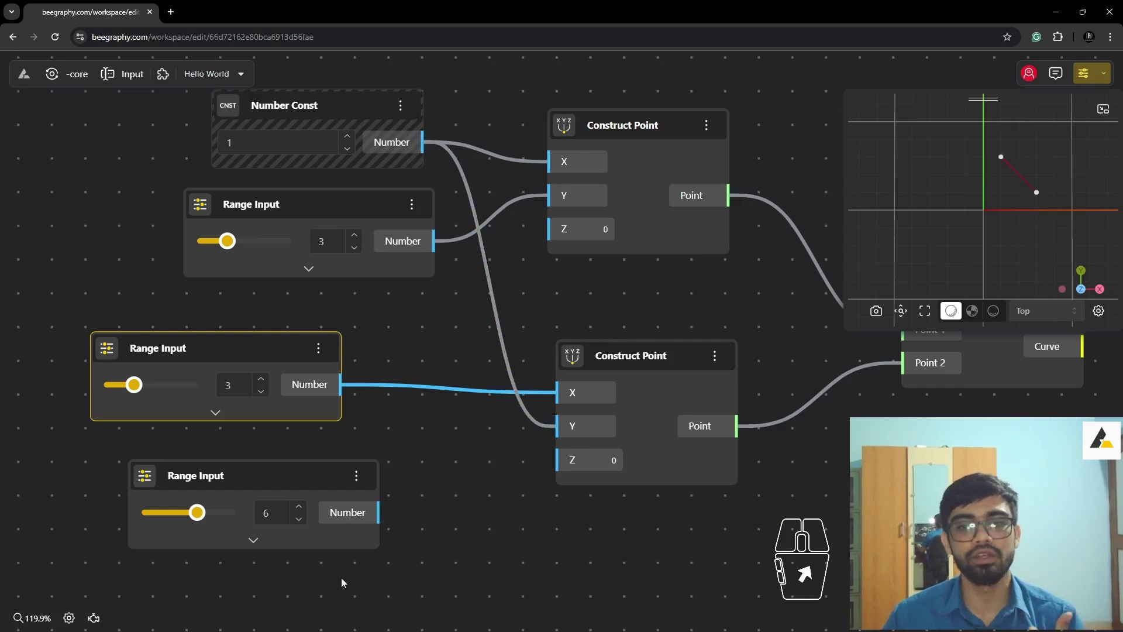
pyautogui.moveTo(269, 477); pyautogui.dragTo(293, 485)
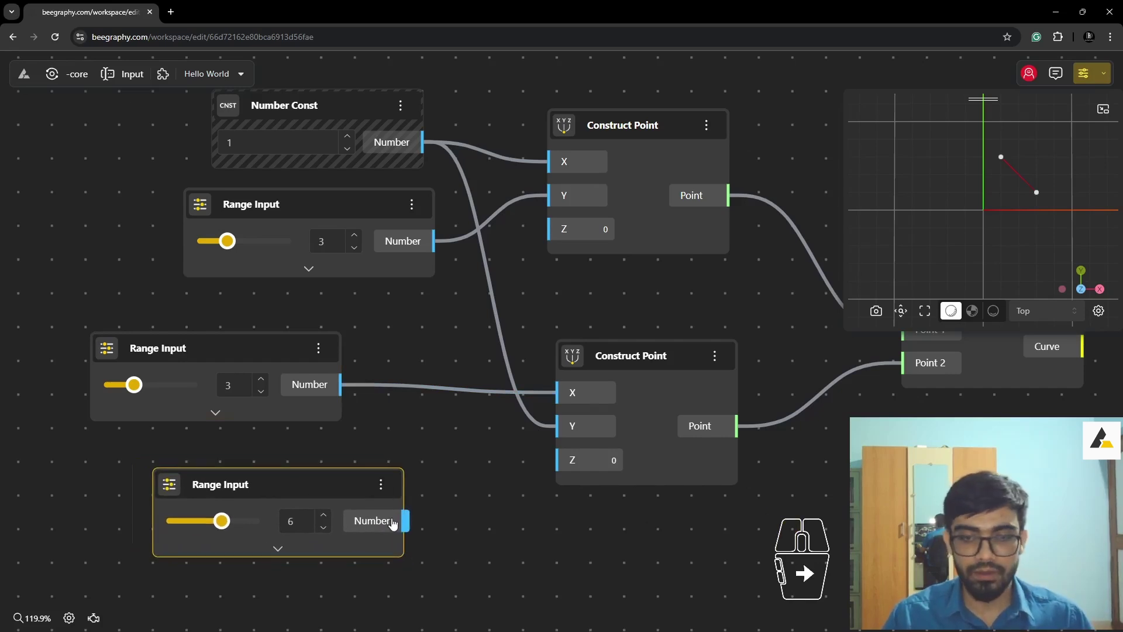
pyautogui.moveTo(411, 528); pyautogui.dragTo(462, 499)
pyautogui.click(461, 438)
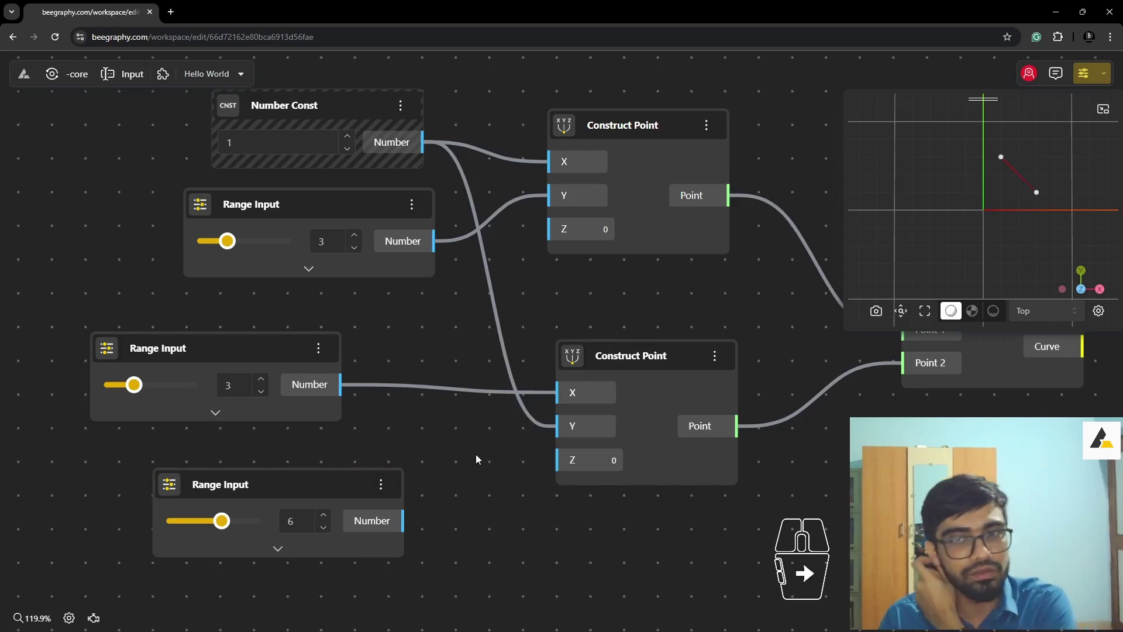
pyautogui.moveTo(316, 112); pyautogui.dragTo(274, 121)
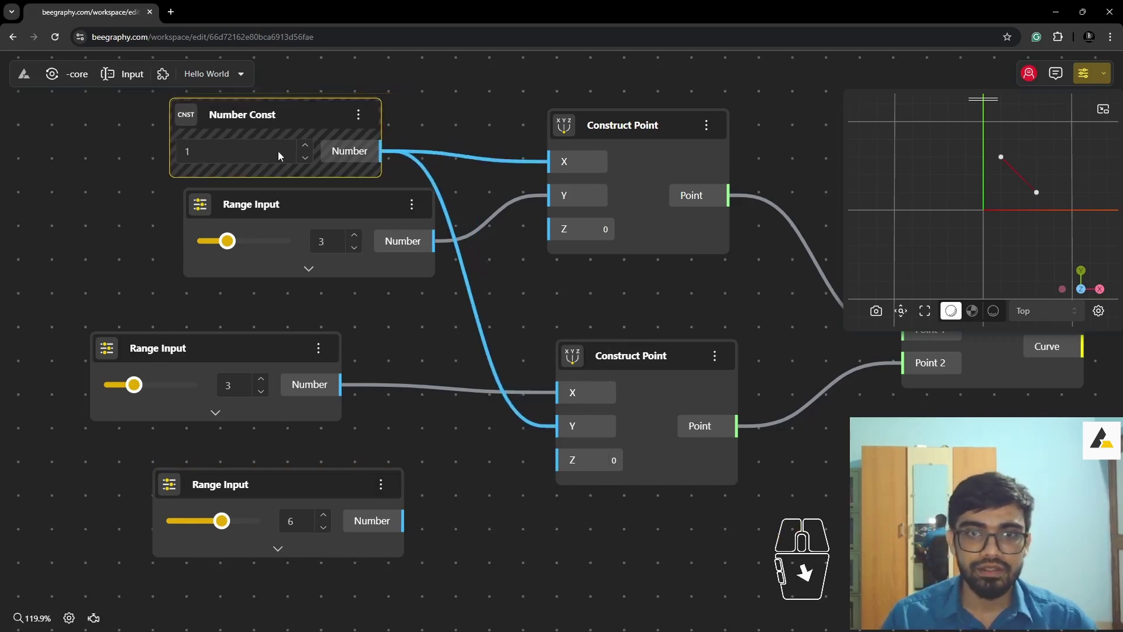
# - Raise the first Range Input slider to 7 while starting to adjust the Number Const value
pyautogui.moveTo(318, 214); pyautogui.dragTo(211, 238)
pyautogui.moveTo(304, 114); pyautogui.dragTo(233, 135)
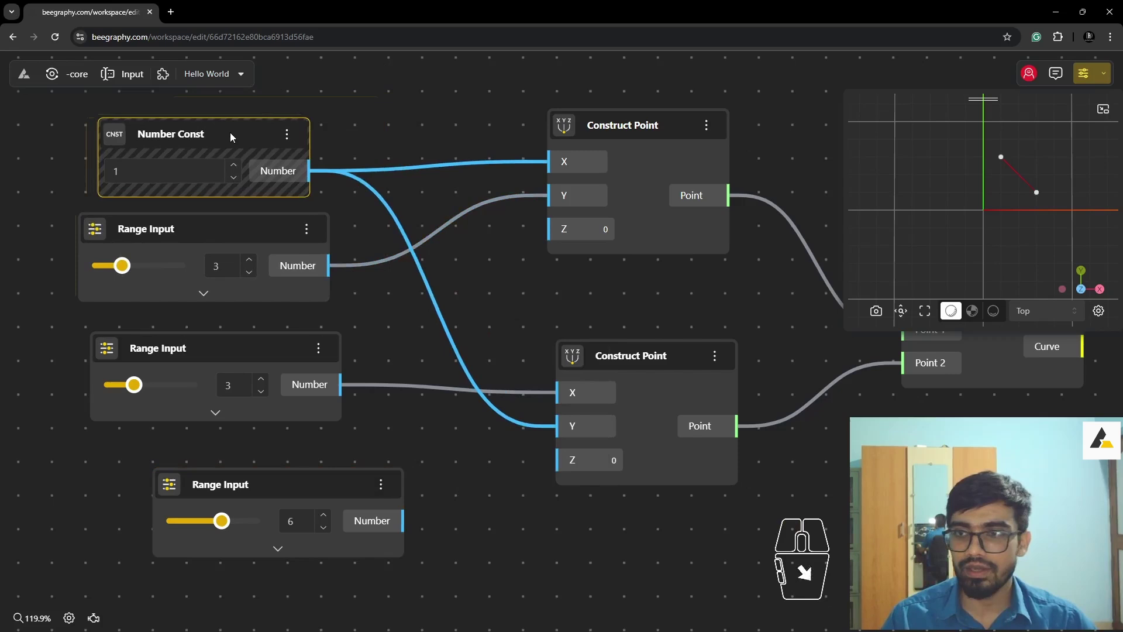
pyautogui.click(235, 171)
pyautogui.doubleClick(235, 171)
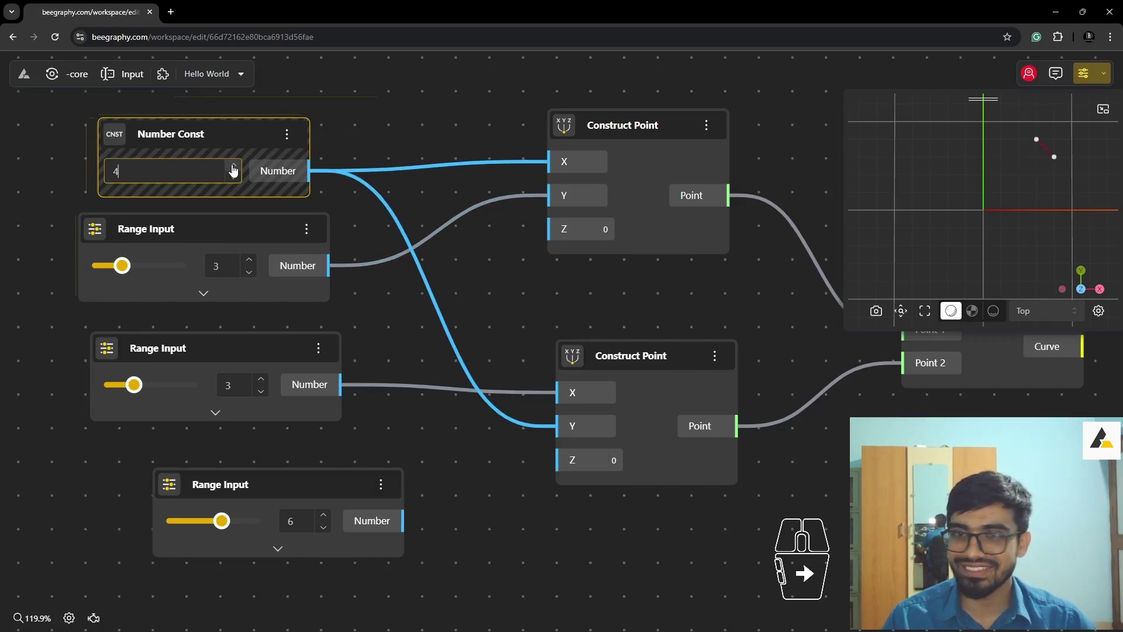
pyautogui.click(240, 186)
pyautogui.doubleClick(240, 186)
pyautogui.click(240, 186)
pyautogui.click(239, 186)
pyautogui.doubleClick(240, 186)
pyautogui.click(241, 165)
pyautogui.doubleClick(240, 166)
pyautogui.moveTo(127, 276); pyautogui.dragTo(124, 263)
pyautogui.moveTo(127, 267); pyautogui.dragTo(157, 279)
# - Step the Number Const value down to -5, shifting the first point's X and second point's Y
pyautogui.click(234, 168)
pyautogui.click(234, 167)
pyautogui.click(234, 167)
pyautogui.click(234, 168)
pyautogui.click(234, 167)
pyautogui.click(234, 168)
pyautogui.doubleClick(234, 167)
pyautogui.middleClick(1028, 163)
pyautogui.middleClick(1023, 177)
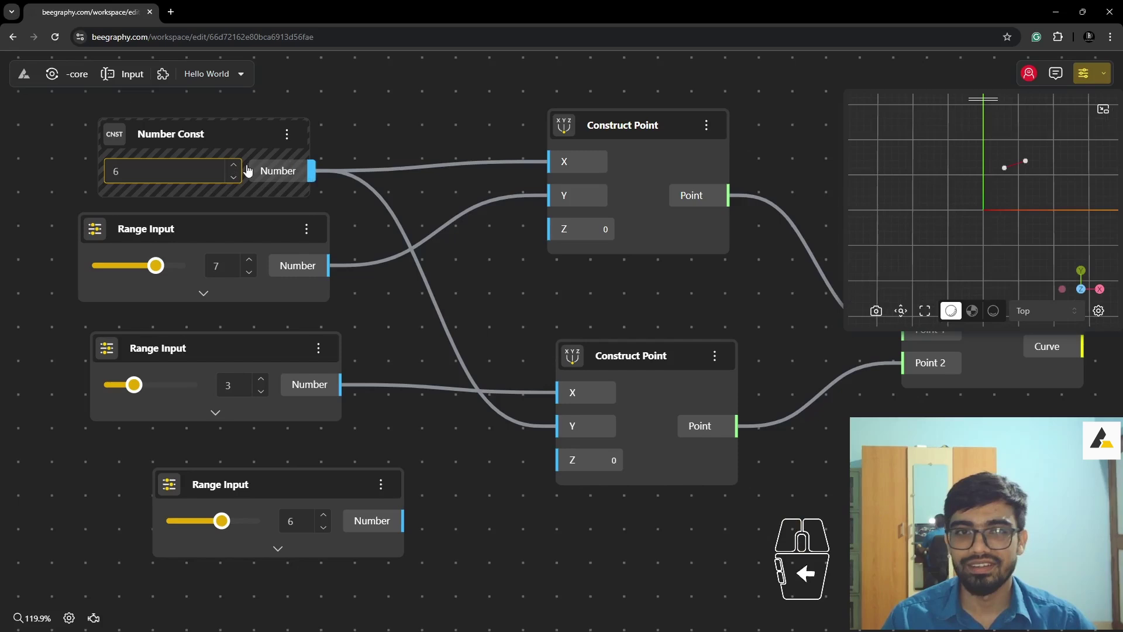
pyautogui.click(231, 167)
pyautogui.click(232, 166)
pyautogui.doubleClick(232, 166)
pyautogui.click(232, 166)
pyautogui.click(235, 185)
pyautogui.click(235, 184)
pyautogui.doubleClick(236, 184)
pyautogui.click(236, 184)
pyautogui.doubleClick(236, 185)
pyautogui.click(236, 185)
pyautogui.click(235, 184)
pyautogui.click(236, 184)
pyautogui.click(235, 184)
pyautogui.click(236, 185)
pyautogui.click(236, 185)
pyautogui.click(236, 184)
pyautogui.click(236, 184)
pyautogui.click(236, 184)
pyautogui.doubleClick(235, 184)
pyautogui.click(238, 170)
pyautogui.click(238, 170)
pyautogui.click(238, 170)
pyautogui.click(239, 170)
pyautogui.click(239, 170)
pyautogui.click(238, 170)
pyautogui.click(238, 171)
pyautogui.click(238, 171)
pyautogui.click(239, 170)
pyautogui.click(239, 170)
pyautogui.click(239, 170)
pyautogui.click(239, 170)
pyautogui.click(239, 170)
pyautogui.click(239, 171)
pyautogui.click(239, 170)
pyautogui.click(239, 170)
pyautogui.click(239, 170)
pyautogui.click(238, 170)
pyautogui.click(239, 171)
pyautogui.doubleClick(239, 171)
pyautogui.click(238, 181)
pyautogui.doubleClick(238, 181)
pyautogui.click(239, 181)
pyautogui.click(238, 182)
pyautogui.click(239, 181)
pyautogui.click(239, 181)
pyautogui.click(239, 182)
pyautogui.doubleClick(238, 181)
pyautogui.click(238, 182)
pyautogui.click(239, 182)
pyautogui.click(239, 181)
pyautogui.doubleClick(238, 181)
pyautogui.click(234, 167)
pyautogui.click(234, 167)
pyautogui.doubleClick(234, 167)
# - Join the two Construct Point outputs into a Line node's Point 1 and Point 2
pyautogui.moveTo(543, 250); pyautogui.dragTo(621, 315)
pyautogui.click(619, 311)
pyautogui.rightClick(795, 421)
pyautogui.moveTo(672, 305); pyautogui.dragTo(702, 293)
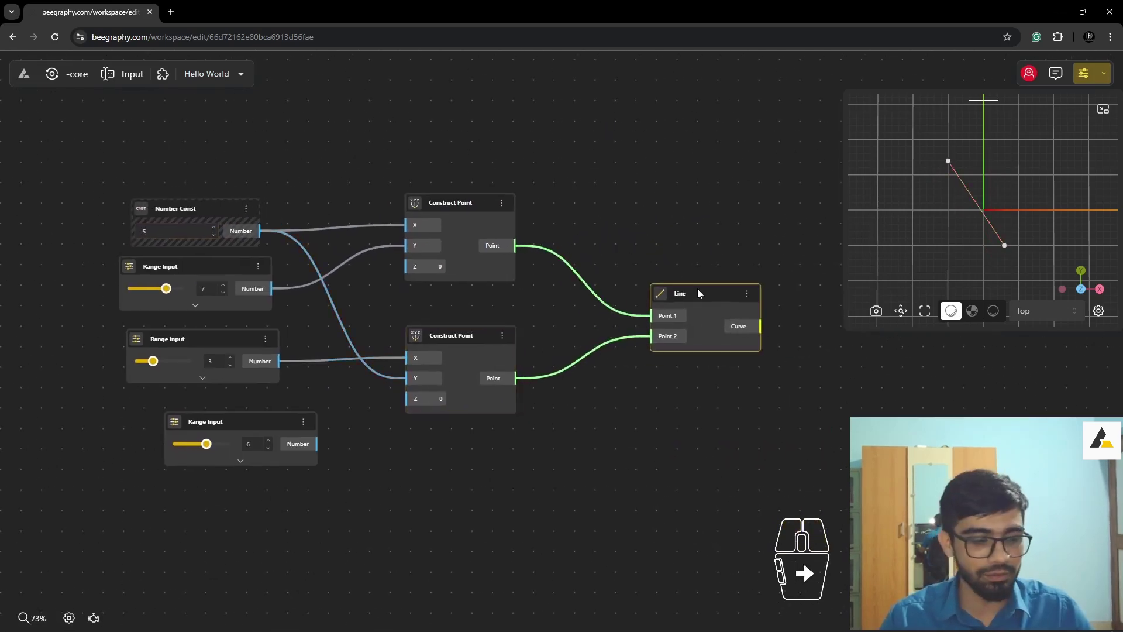
# - Add a third Construct Point with X from the 6-valued slider and Y from Number Const
pyautogui.moveTo(701, 302); pyautogui.dragTo(671, 485)
pyautogui.rightClick(508, 312)
pyautogui.click(507, 242)
pyautogui.click(525, 243)
pyautogui.moveTo(524, 242); pyautogui.dragTo(519, 431)
pyautogui.click(320, 327)
pyautogui.moveTo(314, 485); pyautogui.dragTo(477, 463)
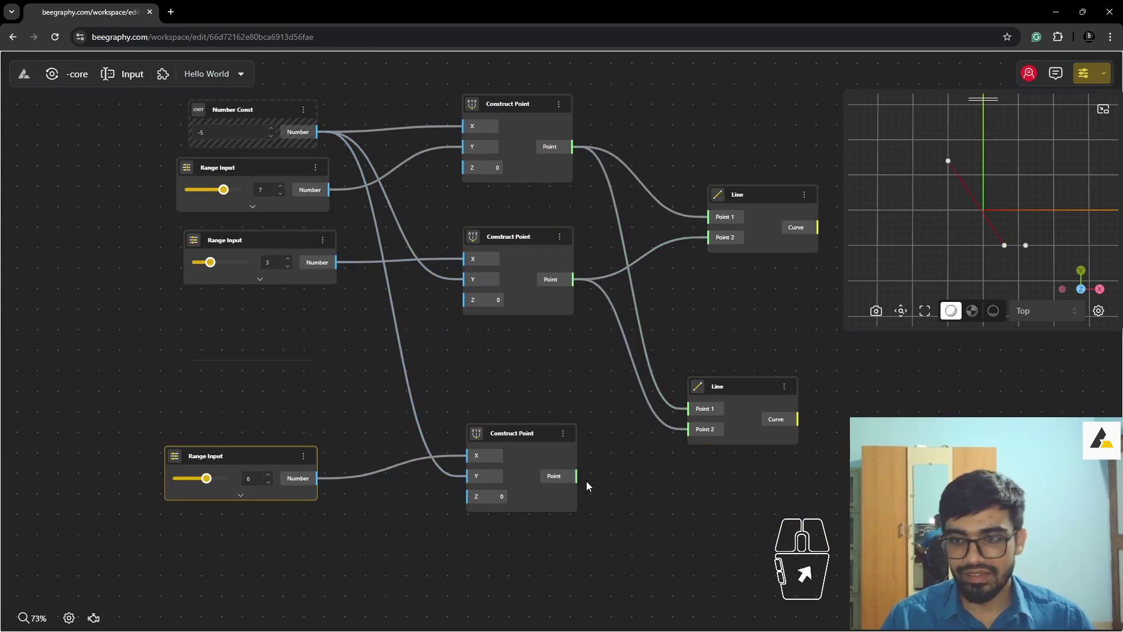
# - Wire a second Line node between the third point and an existing point
pyautogui.moveTo(573, 483); pyautogui.dragTo(696, 437)
pyautogui.moveTo(740, 388); pyautogui.dragTo(728, 393)
pyautogui.click(1010, 336)
pyautogui.middleClick(661, 306)
# - Add a third Line node joining the first and third points, completing the triangle in the preview
pyautogui.rightClick(710, 358)
pyautogui.moveTo(670, 331); pyautogui.dragTo(634, 347)
pyautogui.moveTo(634, 347); pyautogui.dragTo(683, 320)
pyautogui.moveTo(694, 327); pyautogui.dragTo(680, 476)
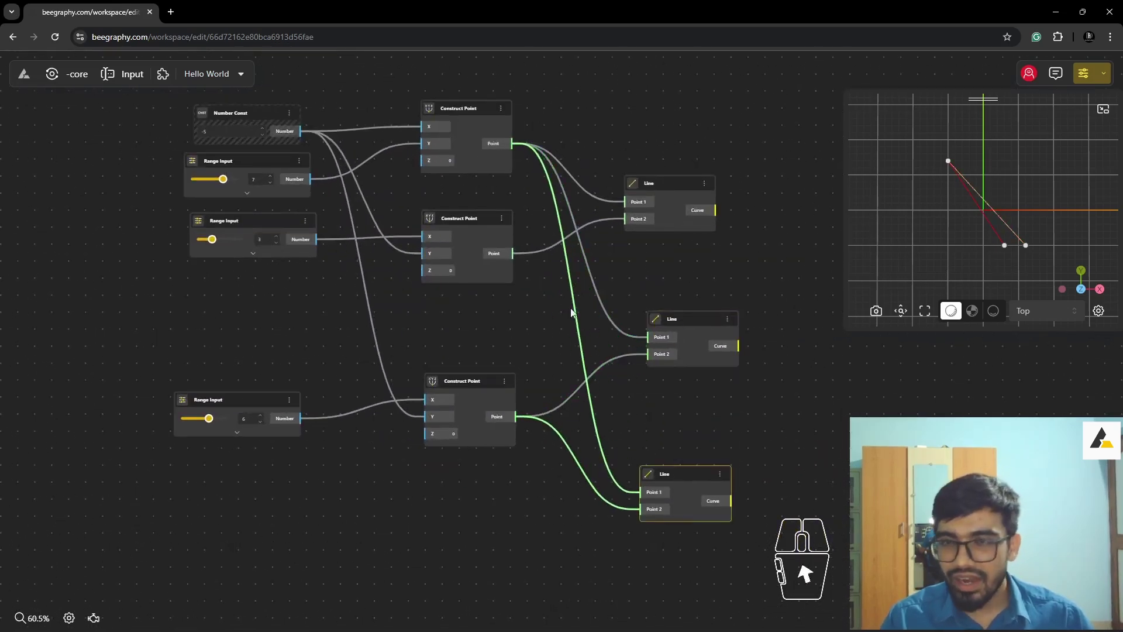
pyautogui.click(512, 261)
pyautogui.middleClick(1012, 249)
pyautogui.doubleClick(764, 119)
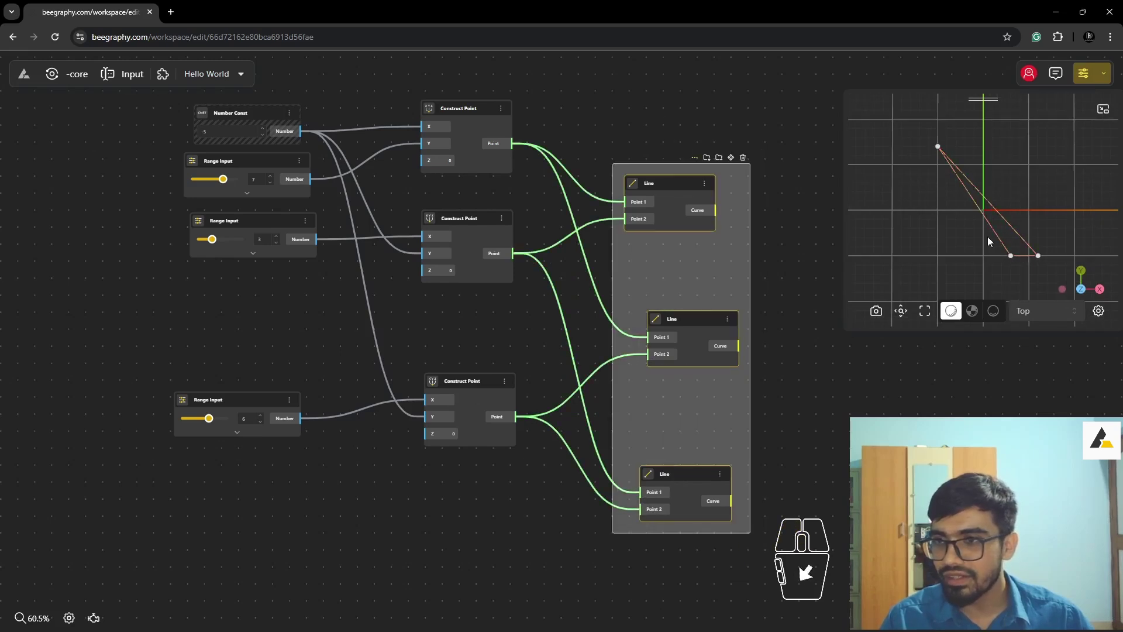
pyautogui.rightClick(316, 319)
pyautogui.moveTo(309, 251); pyautogui.dragTo(273, 274)
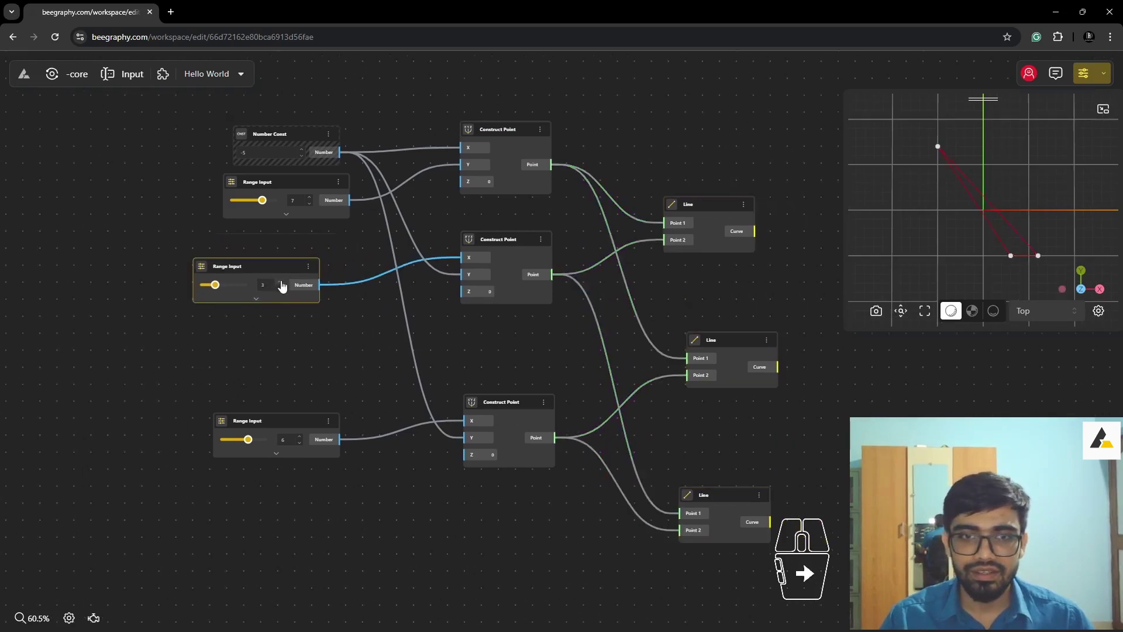
# - Lower the middle Range Input slider to 2
pyautogui.click(282, 287)
pyautogui.click(282, 287)
pyautogui.doubleClick(282, 286)
pyautogui.click(285, 294)
pyautogui.doubleClick(285, 294)
# - Step the Number Const value down until it reads 3
pyautogui.click(303, 154)
pyautogui.click(303, 154)
pyautogui.click(303, 155)
pyautogui.click(303, 154)
pyautogui.click(303, 154)
pyautogui.doubleClick(304, 154)
pyautogui.click(306, 154)
pyautogui.click(306, 155)
pyautogui.click(306, 154)
pyautogui.click(306, 154)
pyautogui.doubleClick(306, 155)
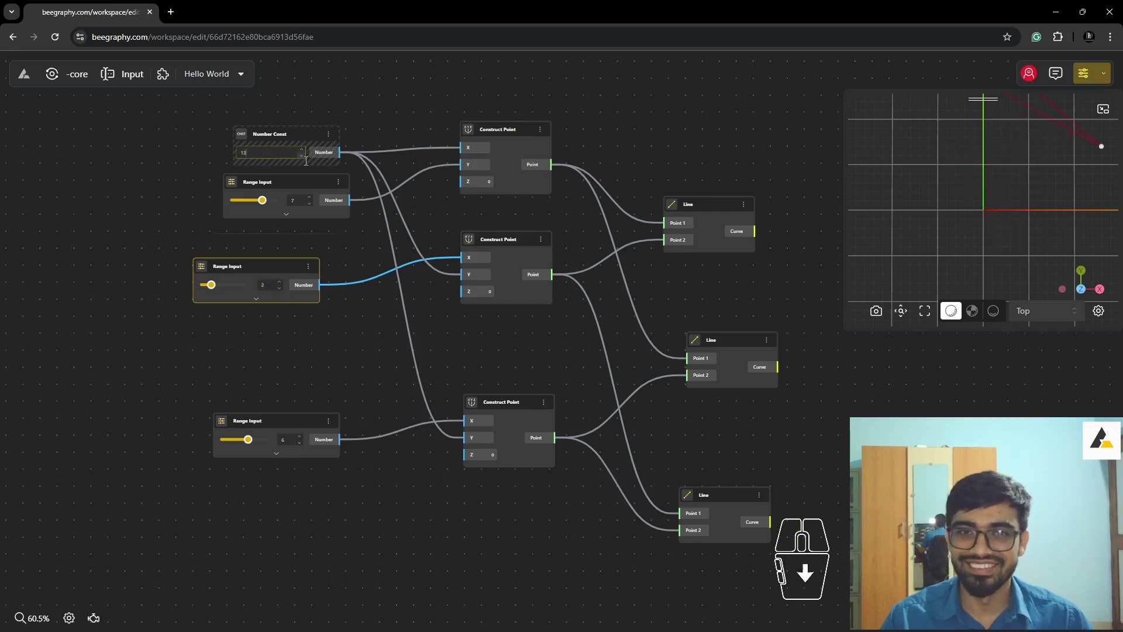
pyautogui.click(304, 161)
pyautogui.click(305, 161)
pyautogui.click(303, 161)
pyautogui.click(304, 160)
pyautogui.click(303, 161)
pyautogui.click(304, 161)
pyautogui.click(303, 161)
pyautogui.click(304, 161)
pyautogui.click(304, 160)
pyautogui.click(303, 161)
pyautogui.doubleClick(304, 161)
pyautogui.click(306, 154)
pyautogui.click(307, 154)
pyautogui.doubleClick(306, 153)
# - Pan and zoom the viewport to check the three lines close into a triangle
pyautogui.middleClick(879, 233)
pyautogui.moveTo(938, 222); pyautogui.dragTo(1063, 161)
pyautogui.middleClick(1063, 161)
pyautogui.middleClick(1058, 163)
pyautogui.middleClick(955, 253)
pyautogui.moveTo(828, 475); pyautogui.dragTo(839, 432)
pyautogui.rightClick(844, 431)
pyautogui.middleClick(701, 457)
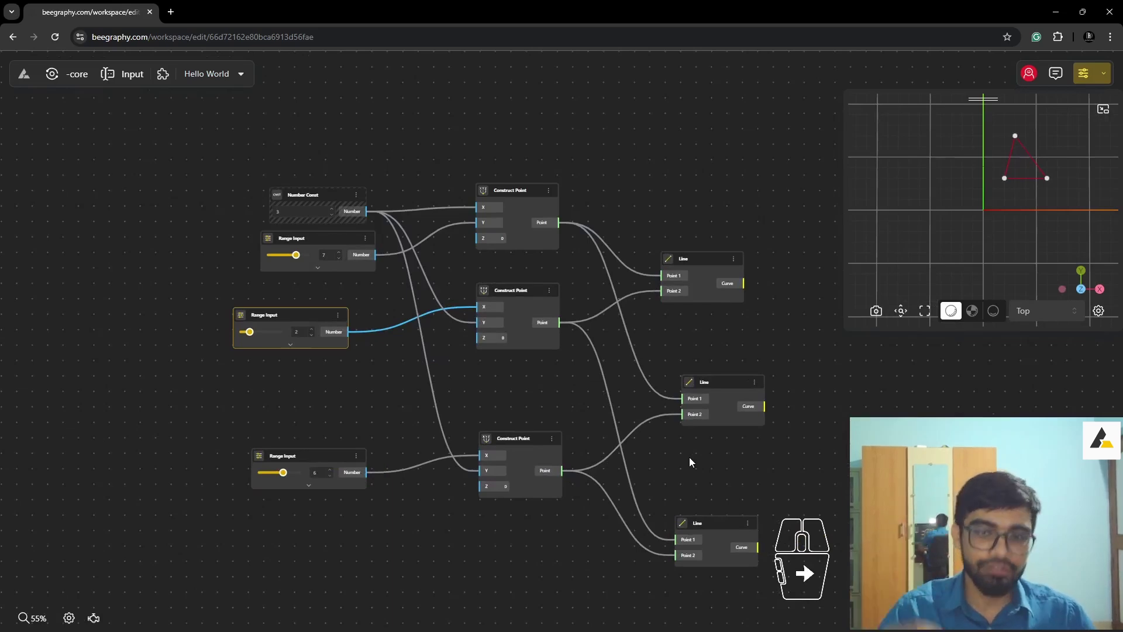
pyautogui.middleClick(696, 459)
pyautogui.rightClick(514, 390)
pyautogui.rightClick(526, 384)
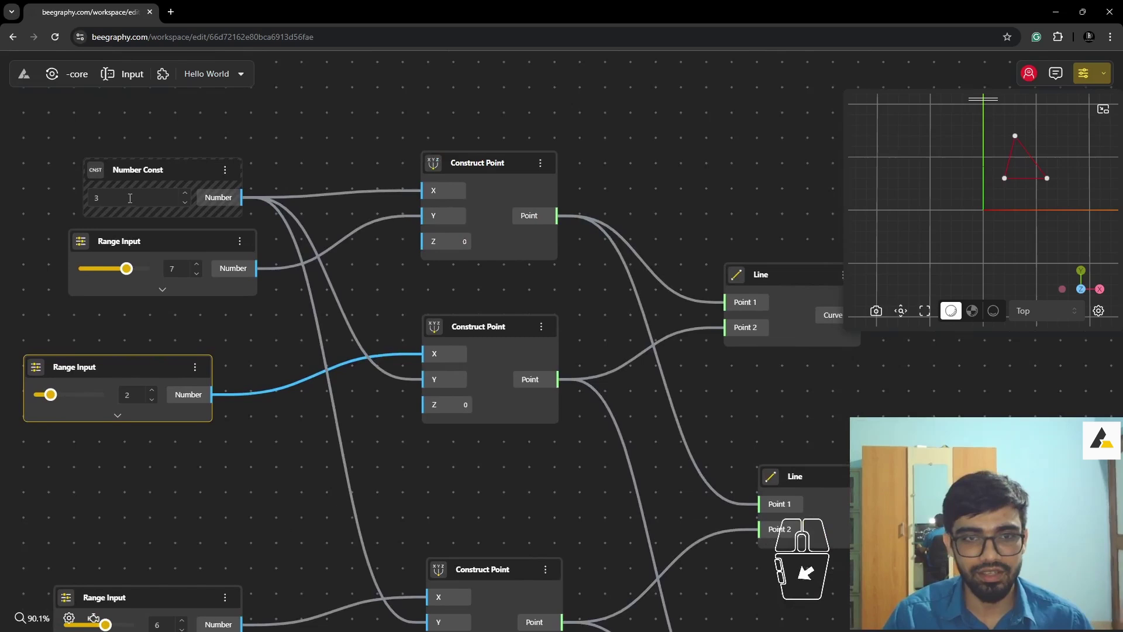
pyautogui.rightClick(443, 300)
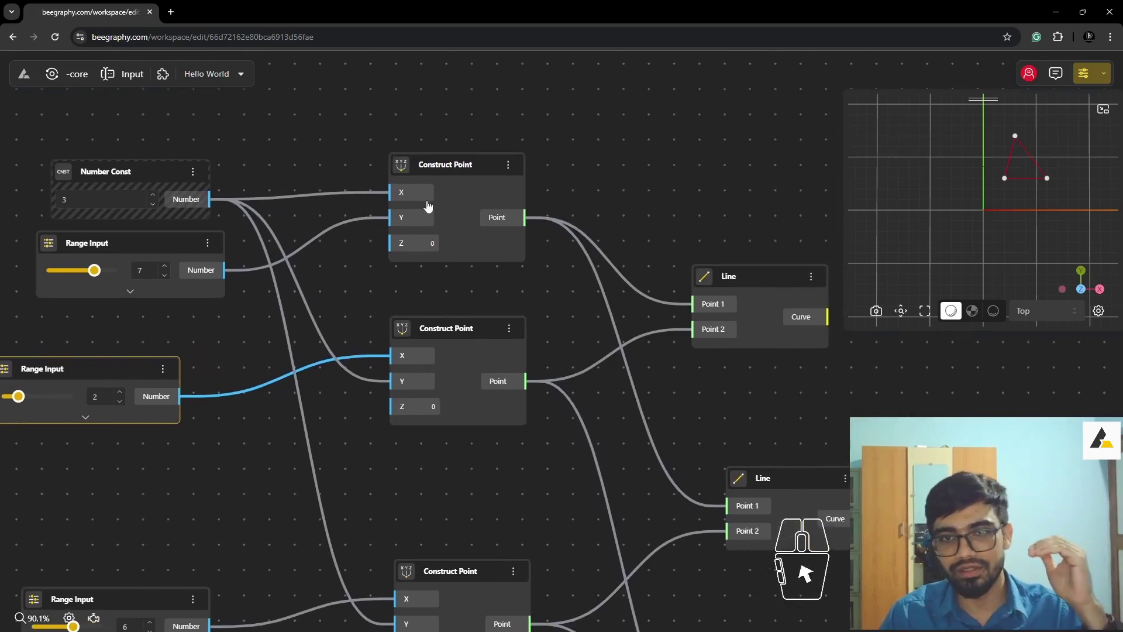
pyautogui.rightClick(482, 300)
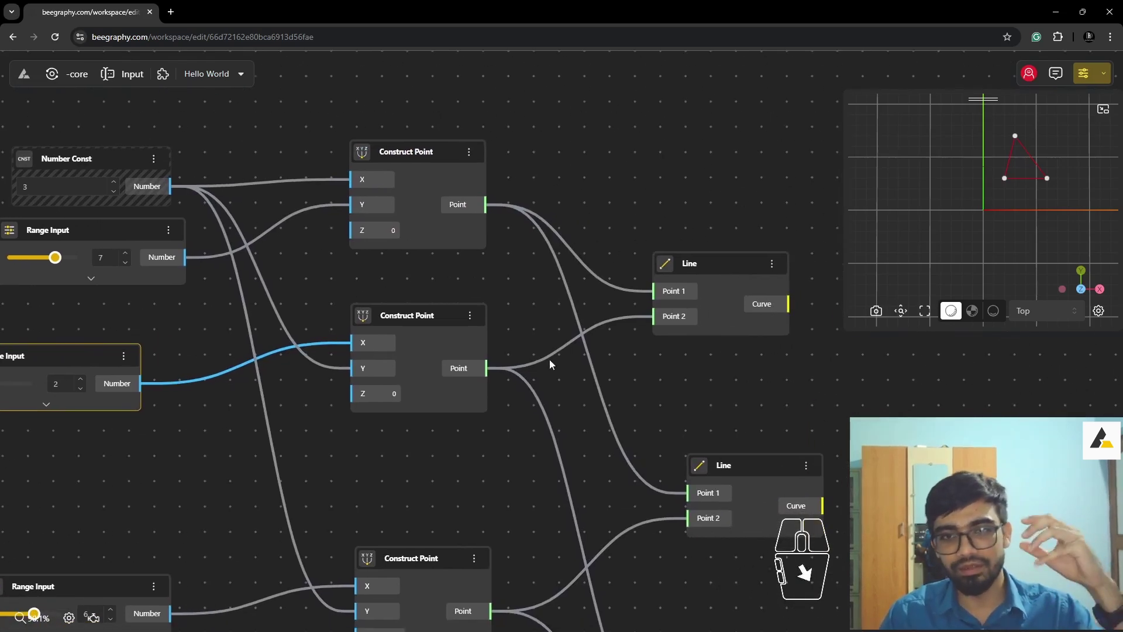
pyautogui.rightClick(627, 493)
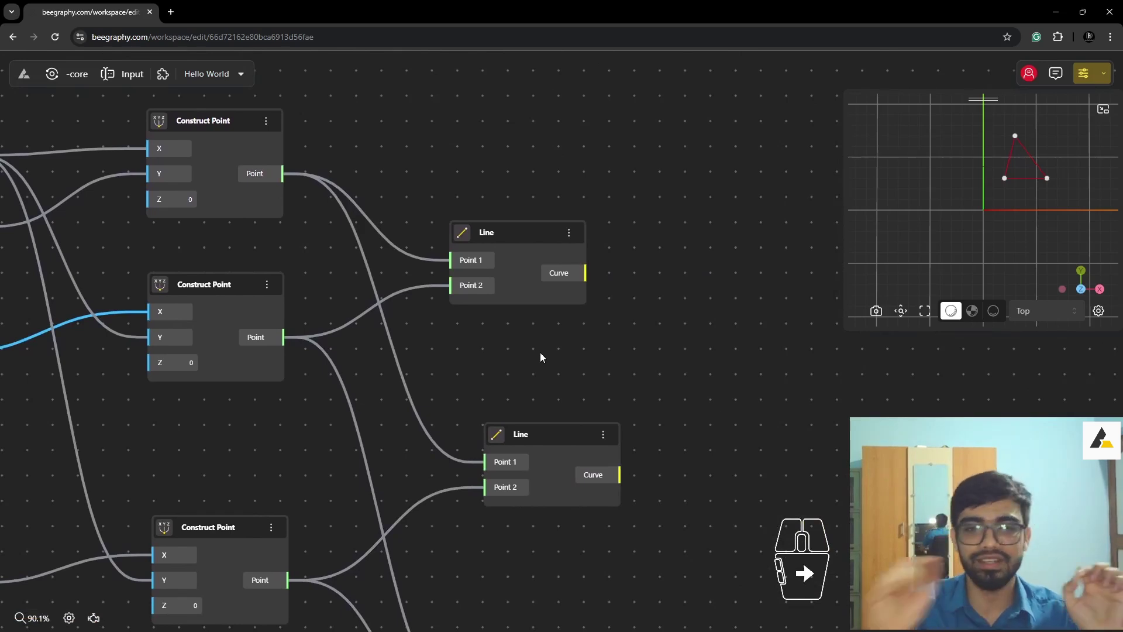
pyautogui.moveTo(603, 399); pyautogui.dragTo(532, 259)
pyautogui.scroll(-3)
pyautogui.click(619, 146)
pyautogui.rightClick(619, 349)
pyautogui.rightClick(685, 381)
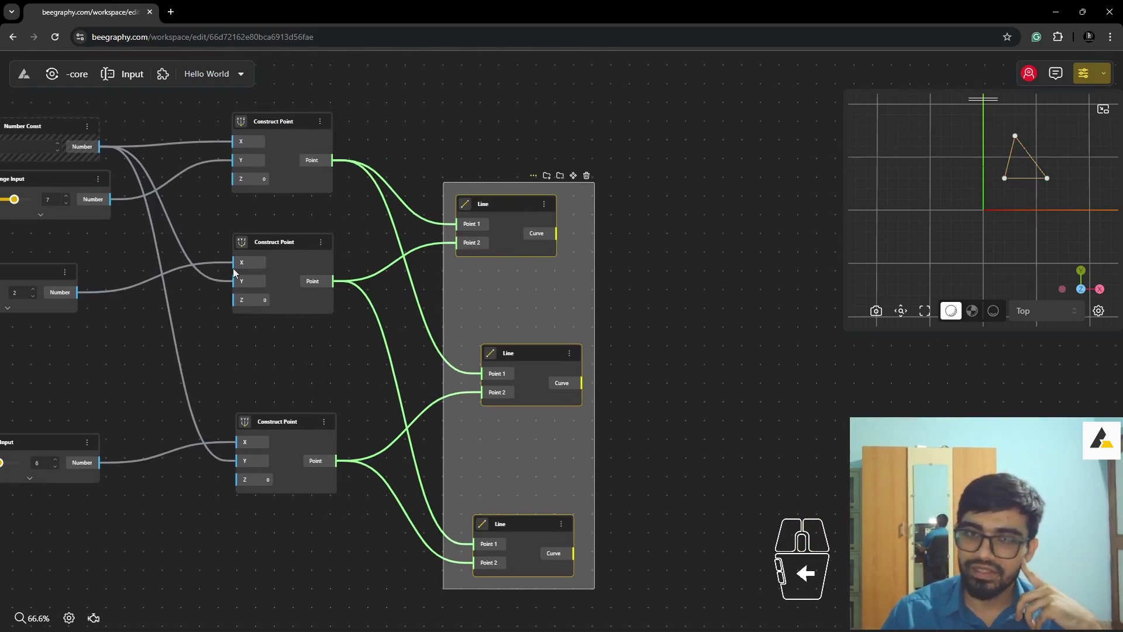
pyautogui.moveTo(431, 312); pyautogui.dragTo(596, 348)
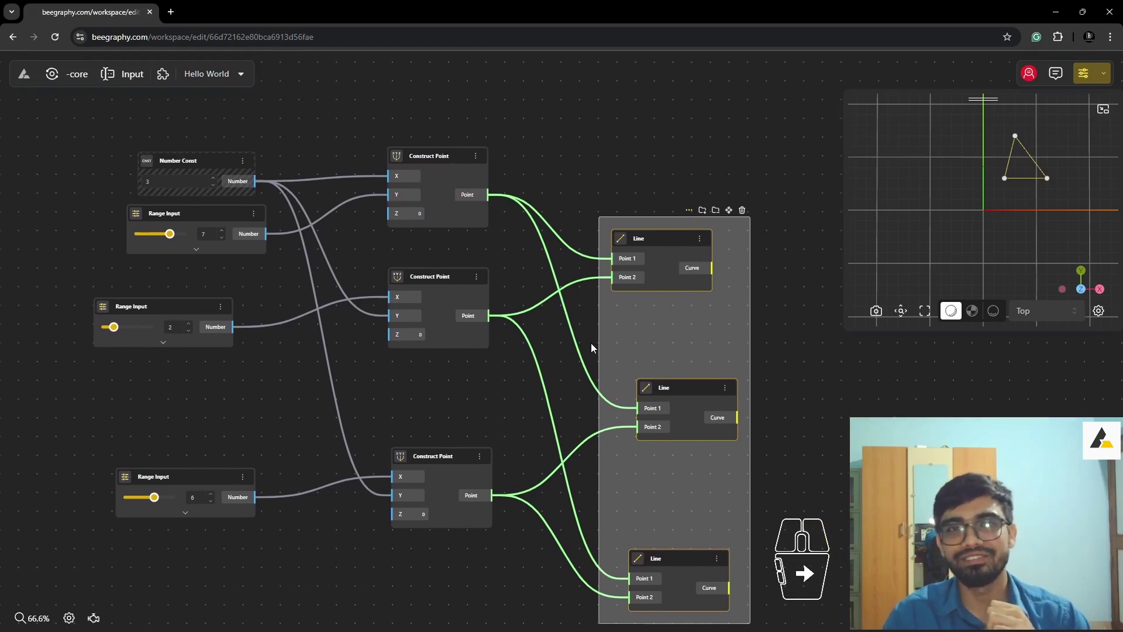